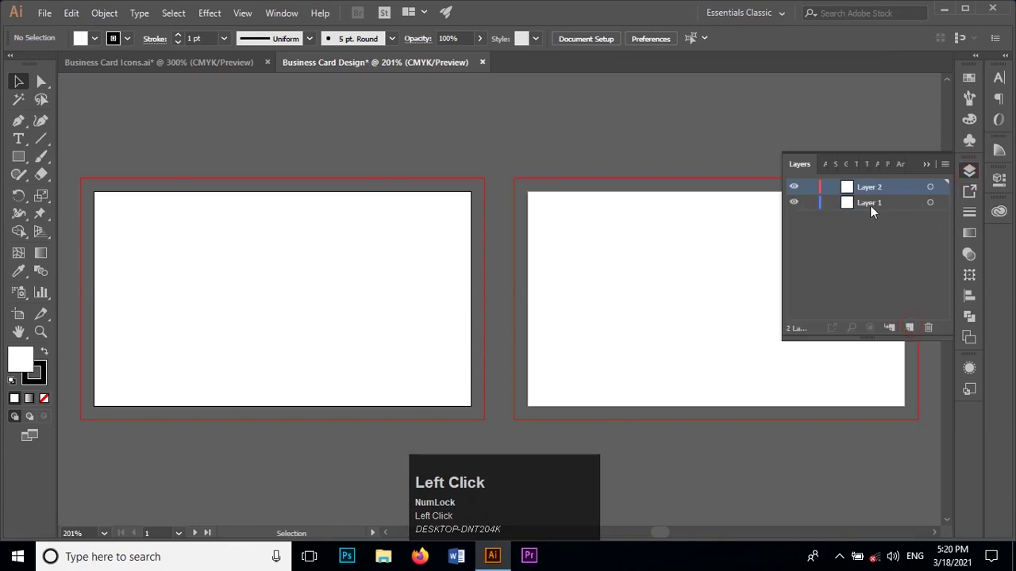
Rename the top layer to Front and the lower layer to Back in the Layers panel
key("shift+f")
type("ront")
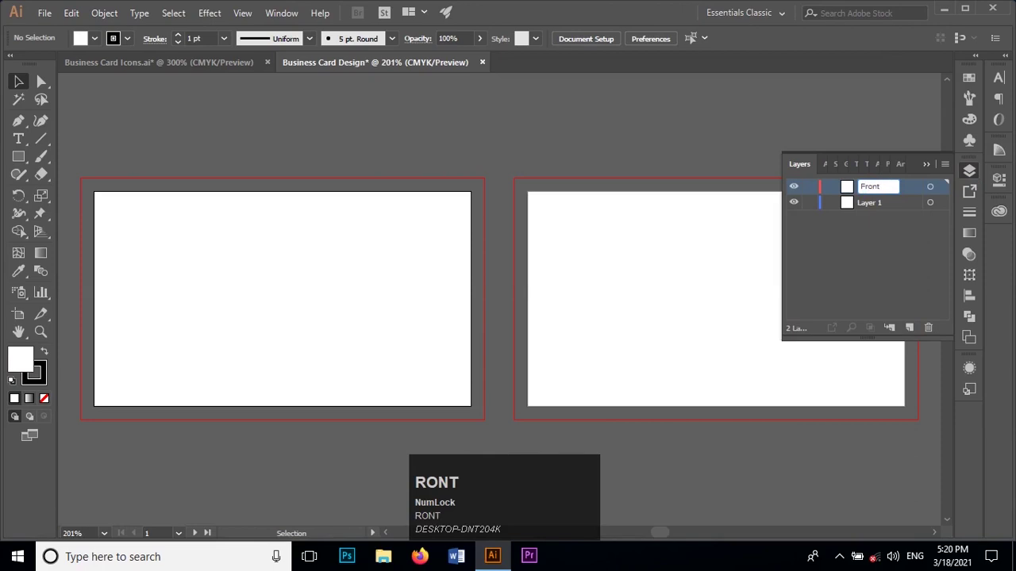
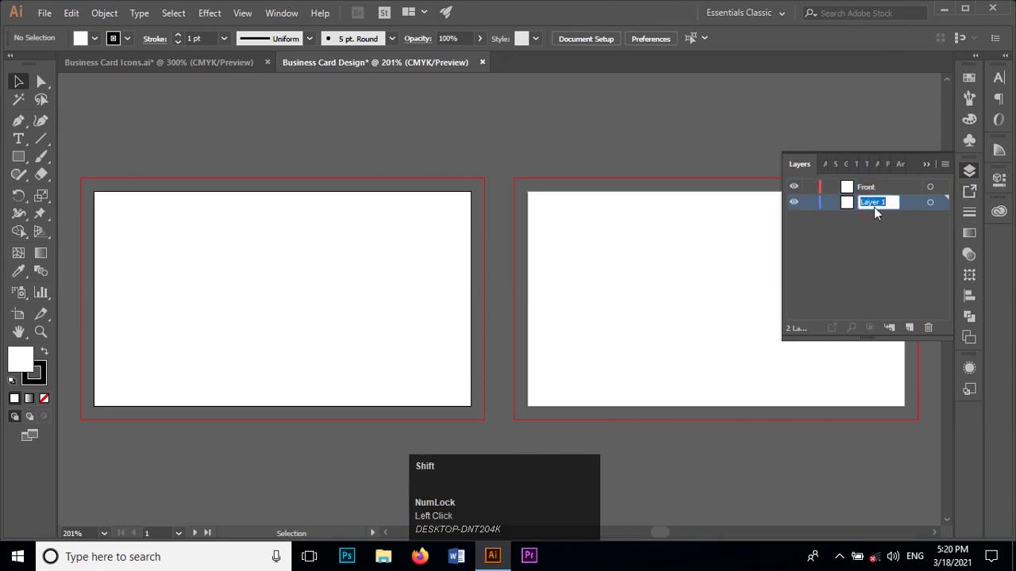
key("shift+b")
type("Ahift+B")
type("ck")
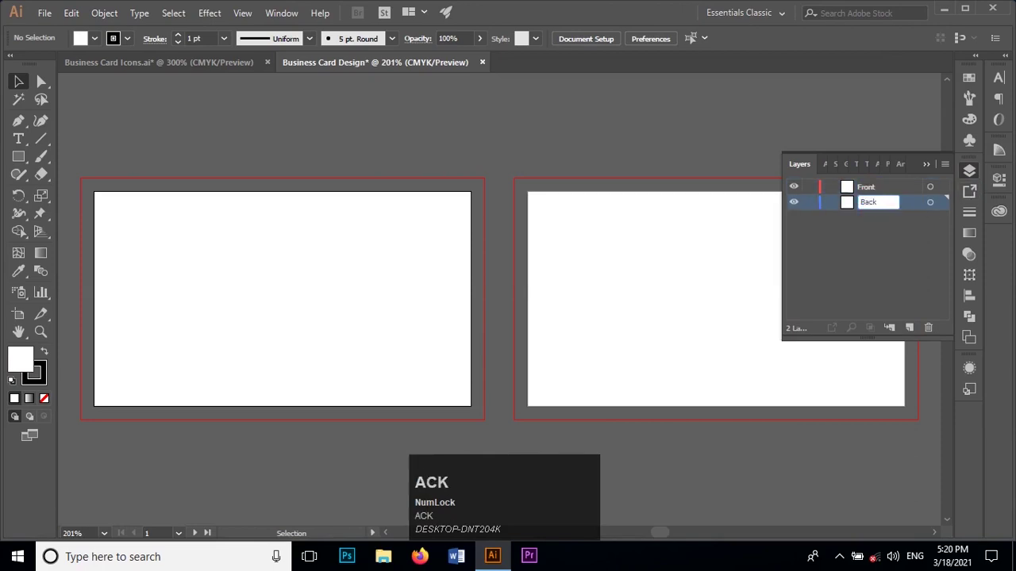
left_click(920, 231)
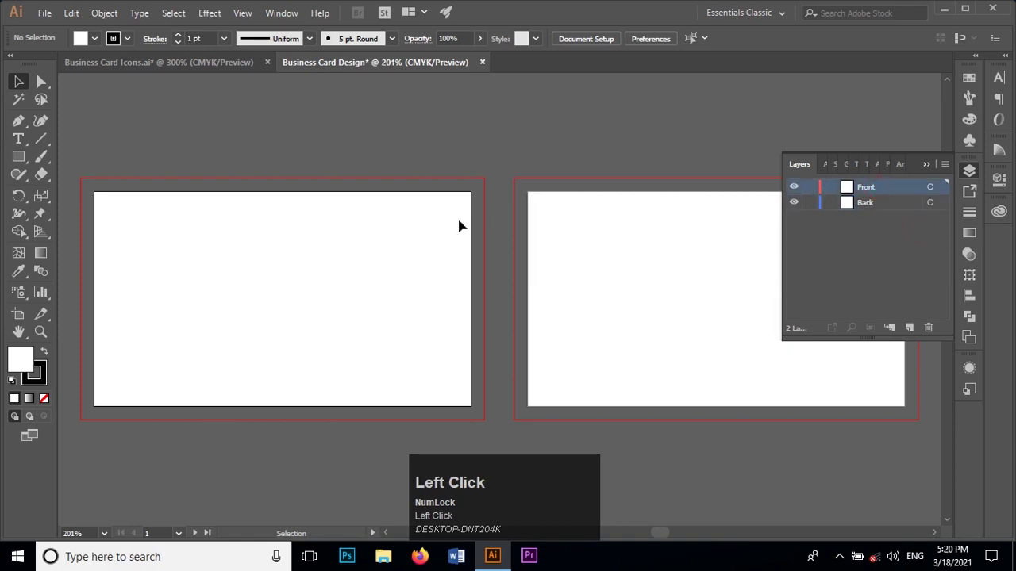
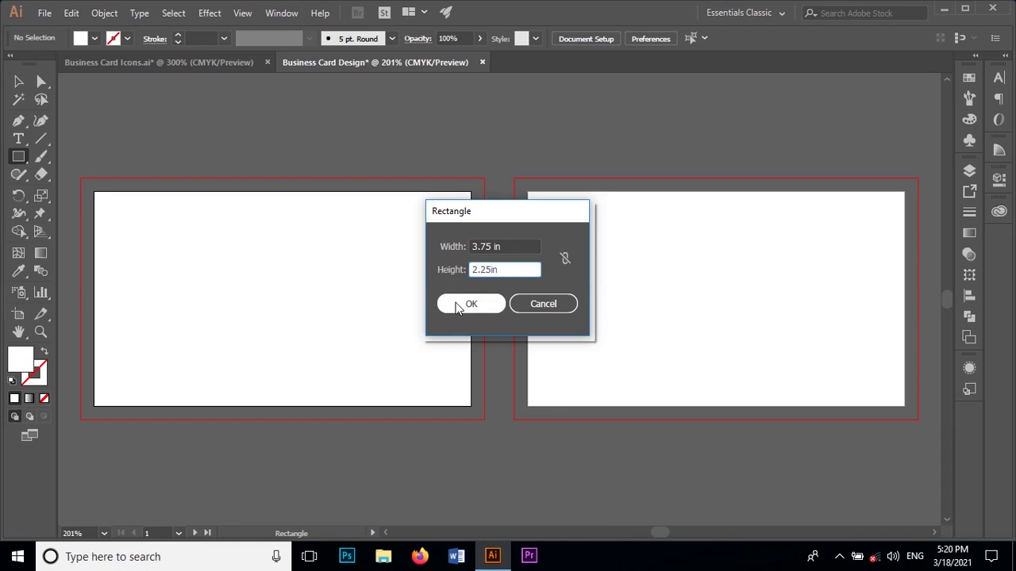
Place the 3.75 × 2.25 in rectangle over the front card out to the bleed edge
left_click_drag(461, 305, 163, 134)
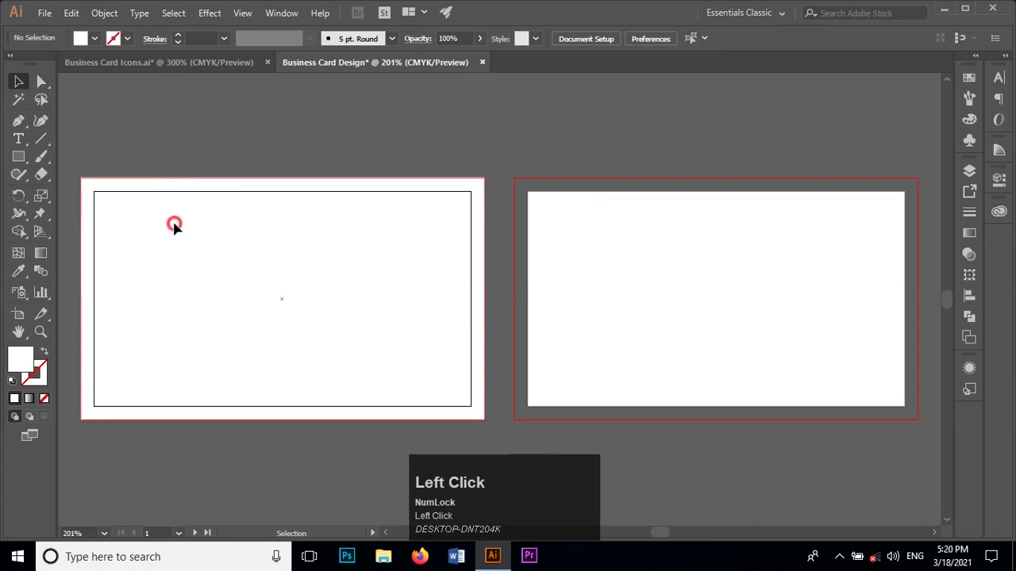
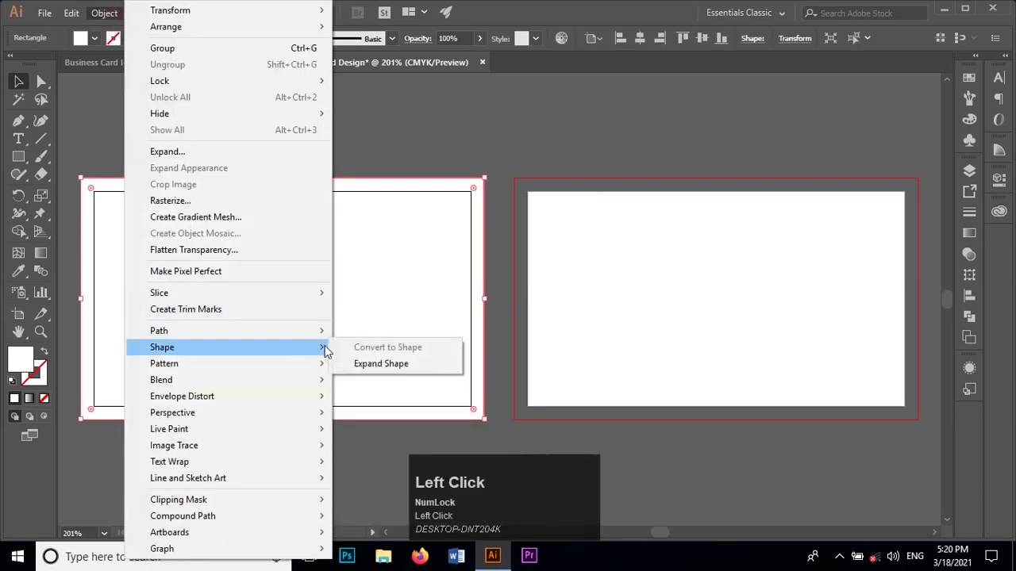
Offset the card rectangle by -0.25 in and convert the inset path into a guide on the Front layer
left_click(385, 395)
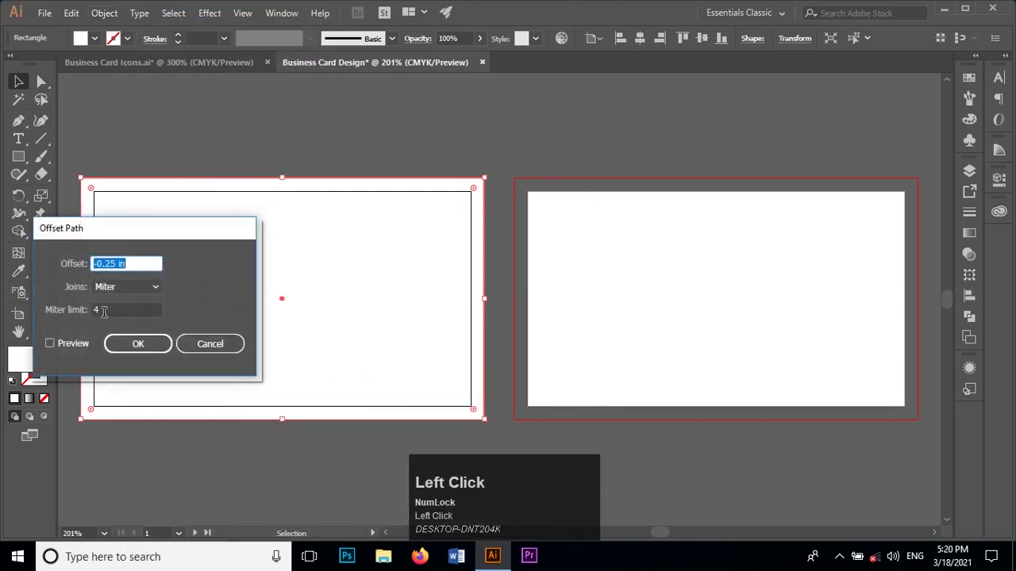
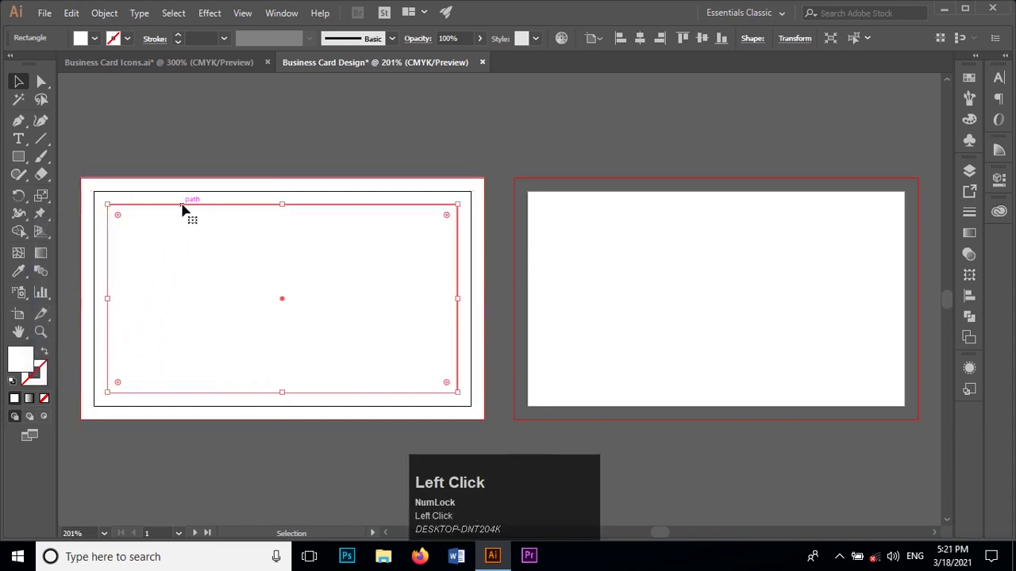
right_click(190, 206)
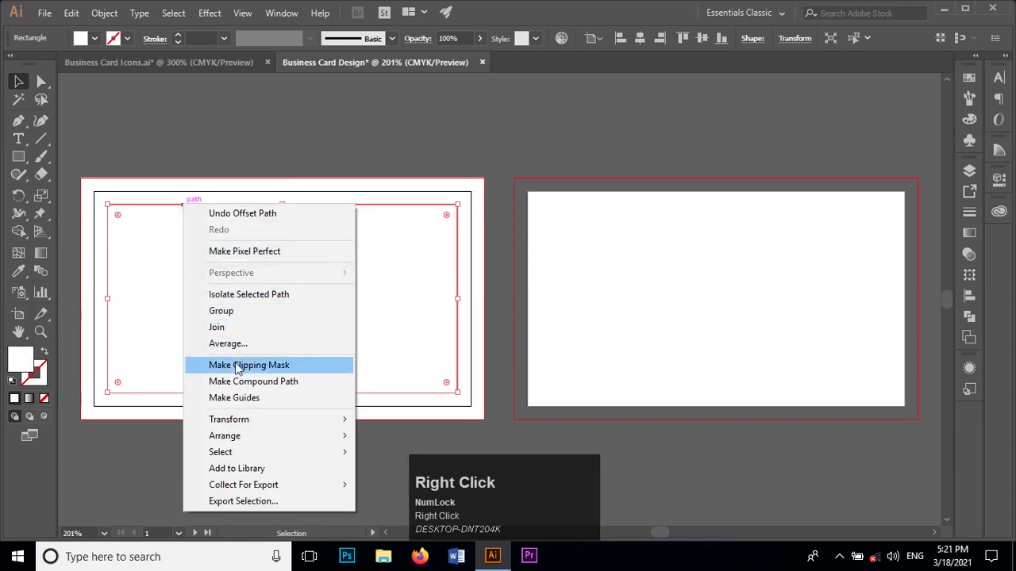
left_click(241, 400)
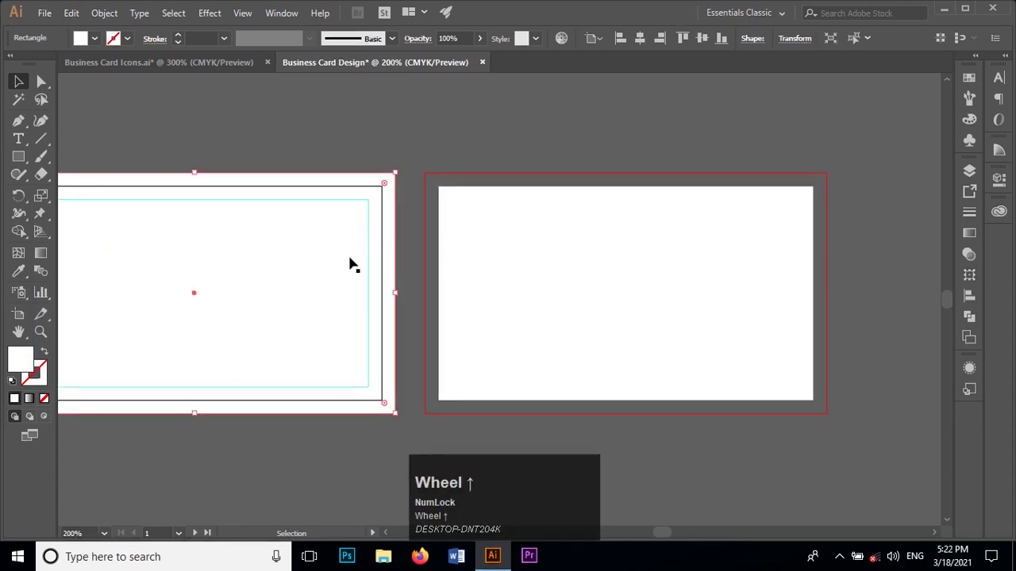
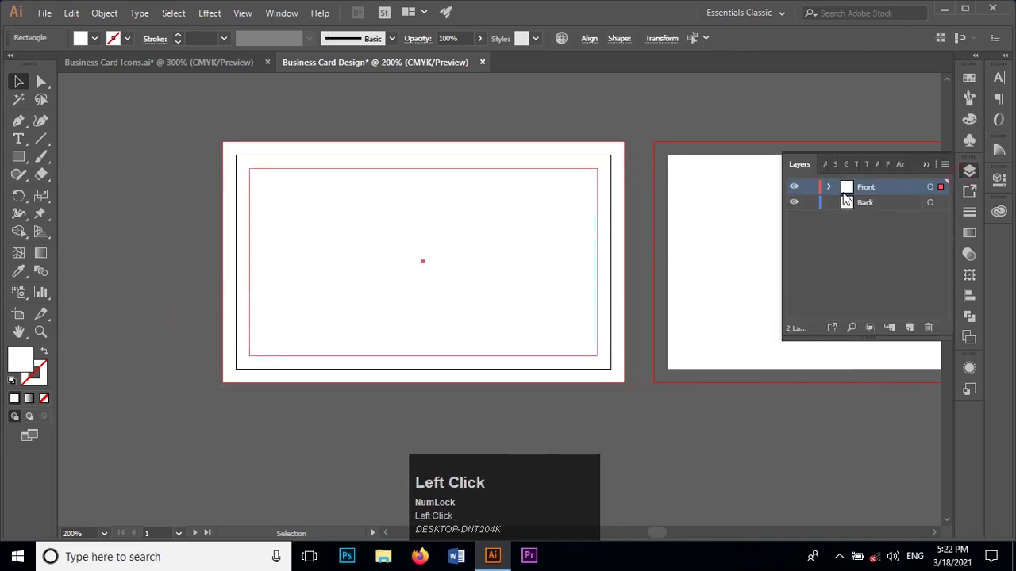
left_click(832, 192)
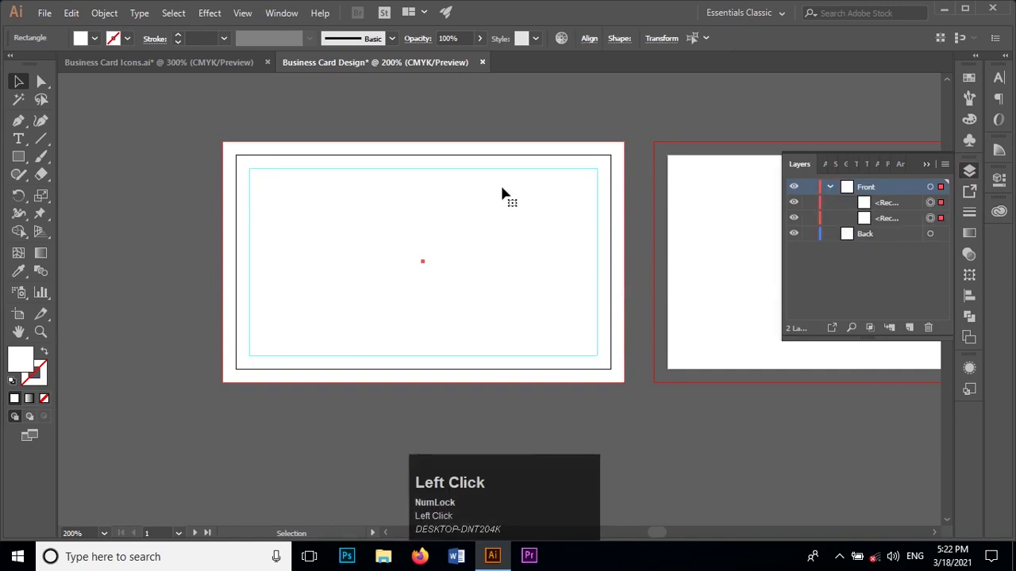
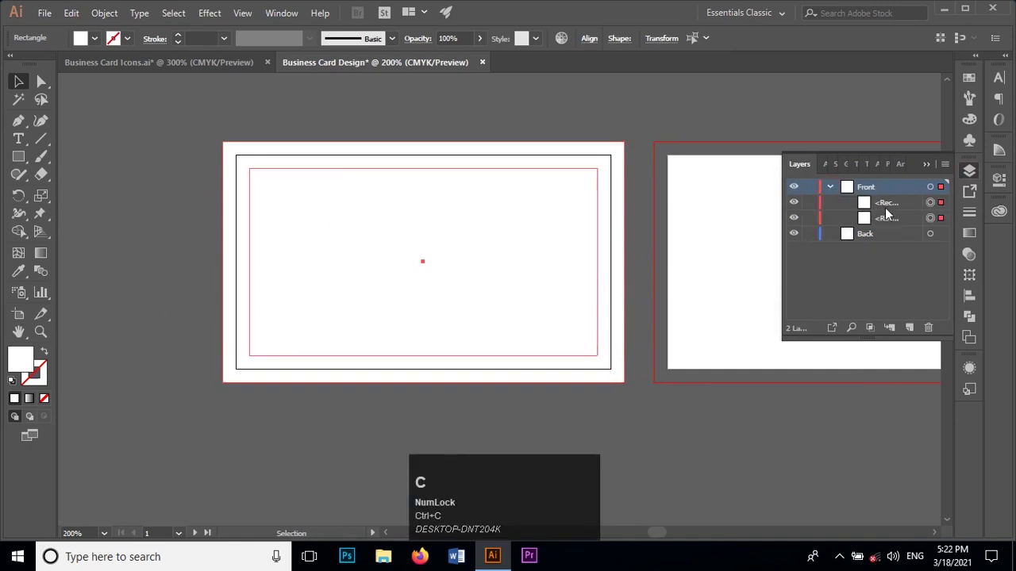
left_click(840, 189)
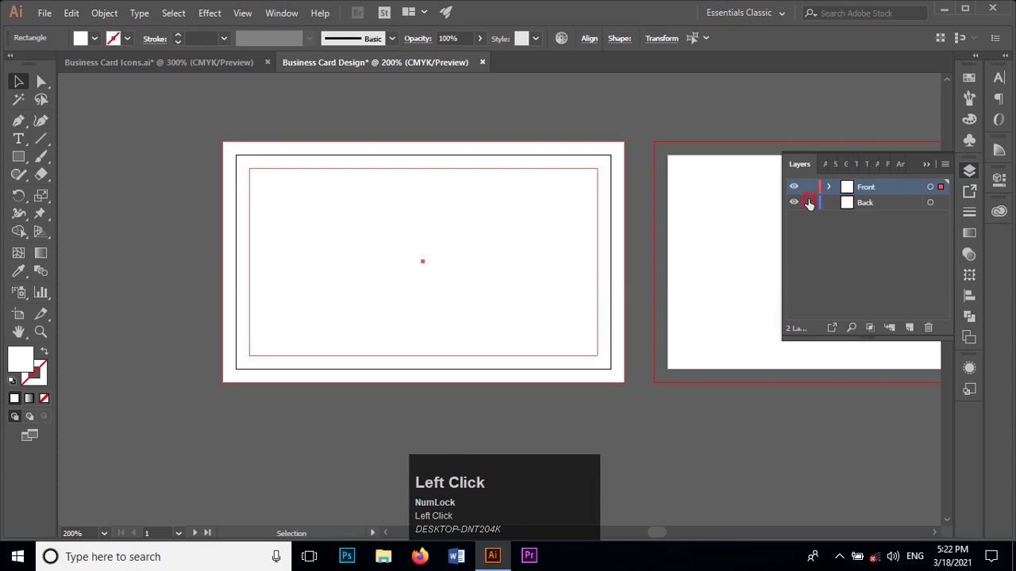
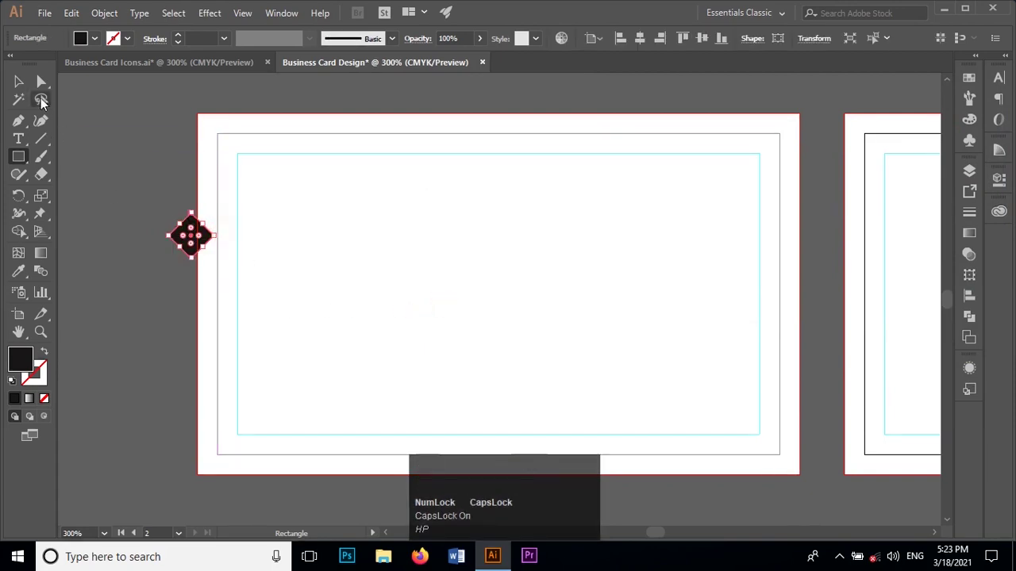
Snap the 45° diamond square's centre onto the card's top-left corner
left_click(32, 87)
scroll("up", 3)
type("hp")
scroll("down", 3)
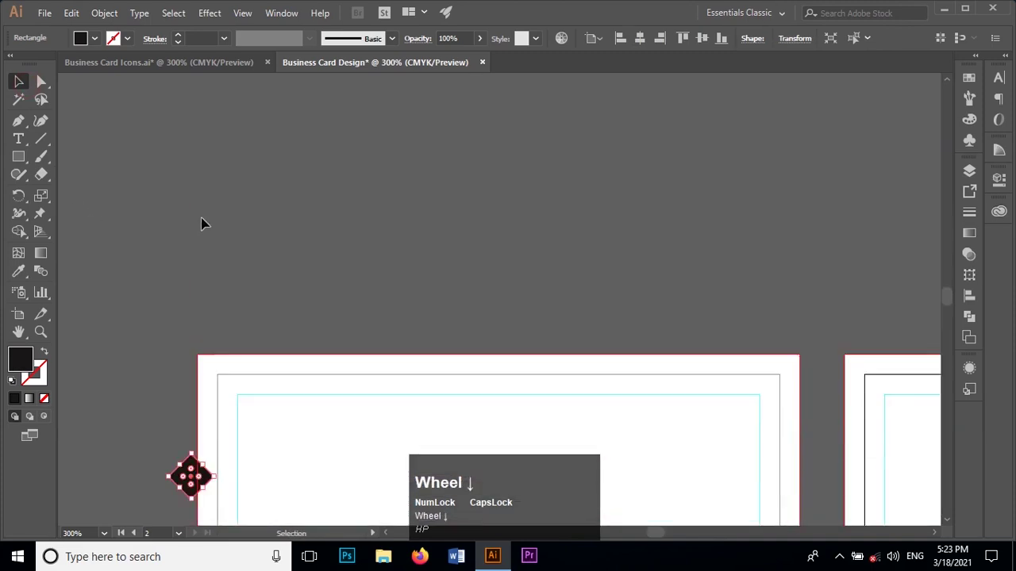
scroll("up", 3)
scroll("down", 3)
type("hp")
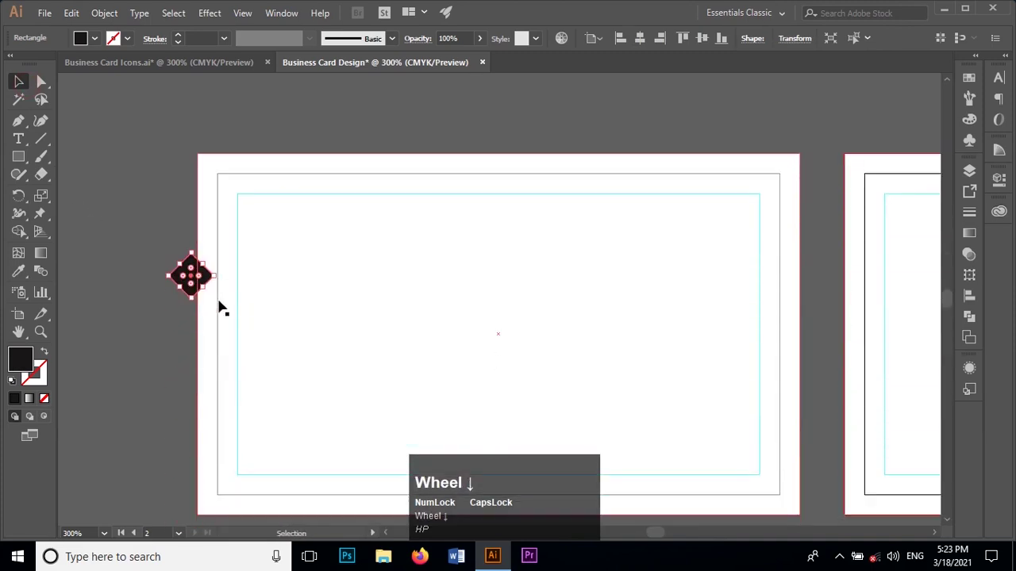
scroll("up", 3)
scroll("up", 3)
left_click_drag(173, 392, 336, 303)
Duplicate the diamond across the top edge and select the card's background rectangle
scroll("down", 3)
scroll("up", 3)
scroll("up", 3)
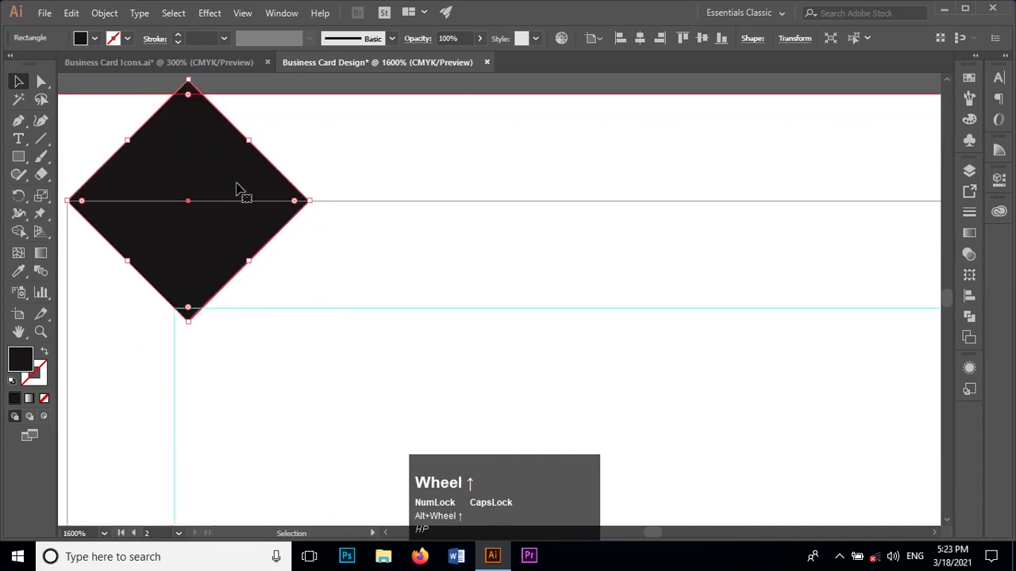
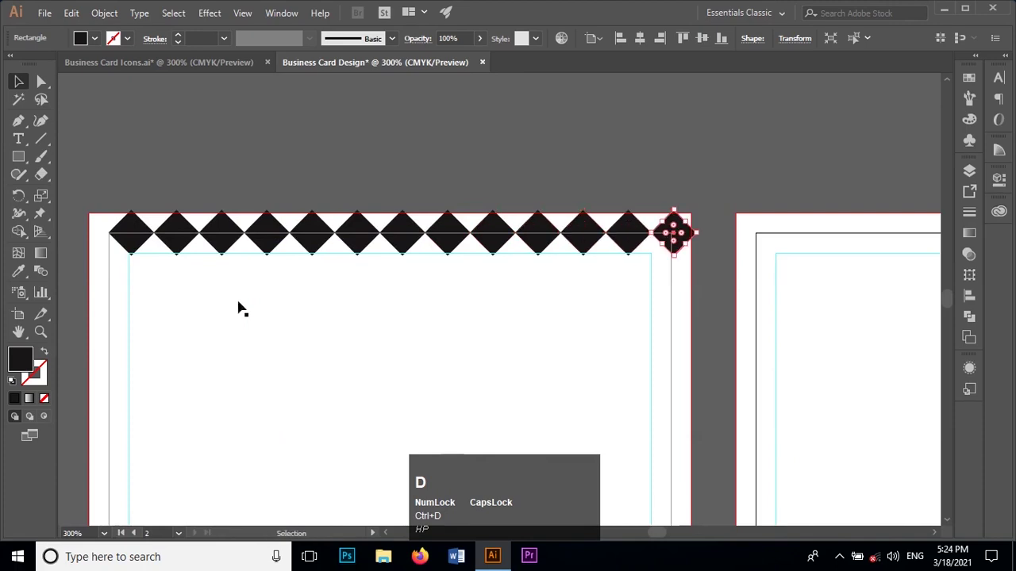
left_click(106, 315)
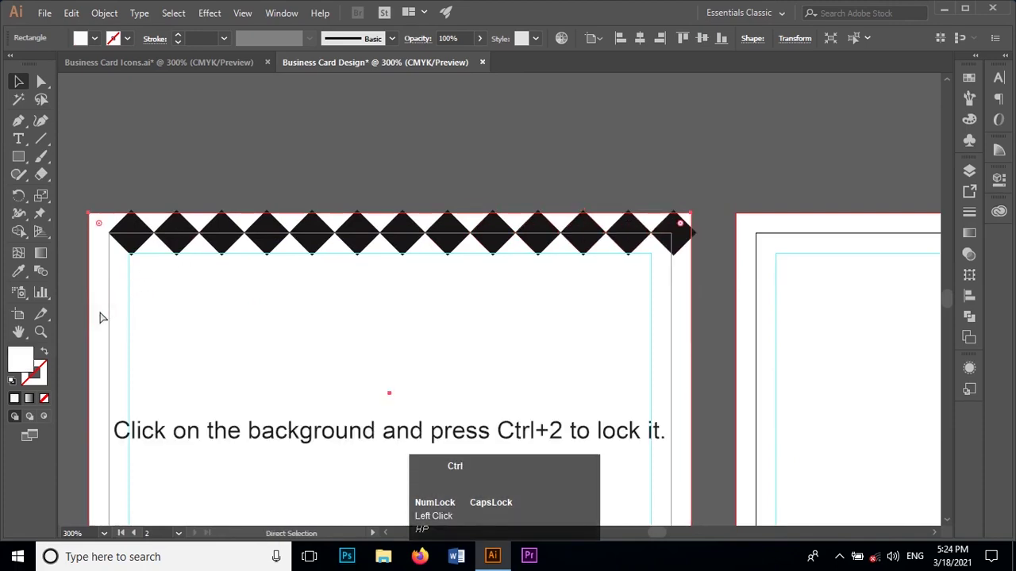
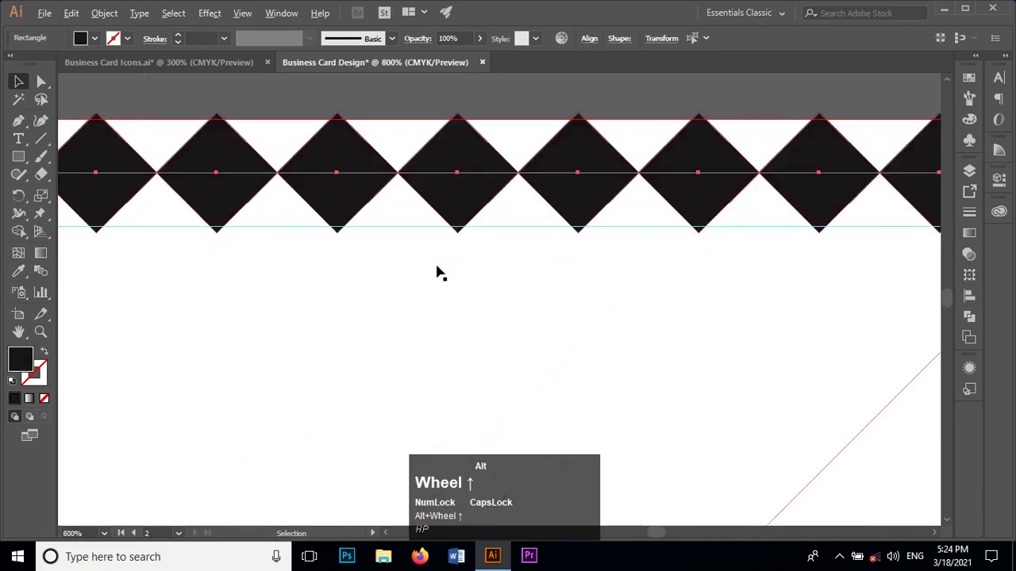
Repeat the offset row copy with Ctrl+D until diamonds fill the whole card, then deselect
scroll("up", 3)
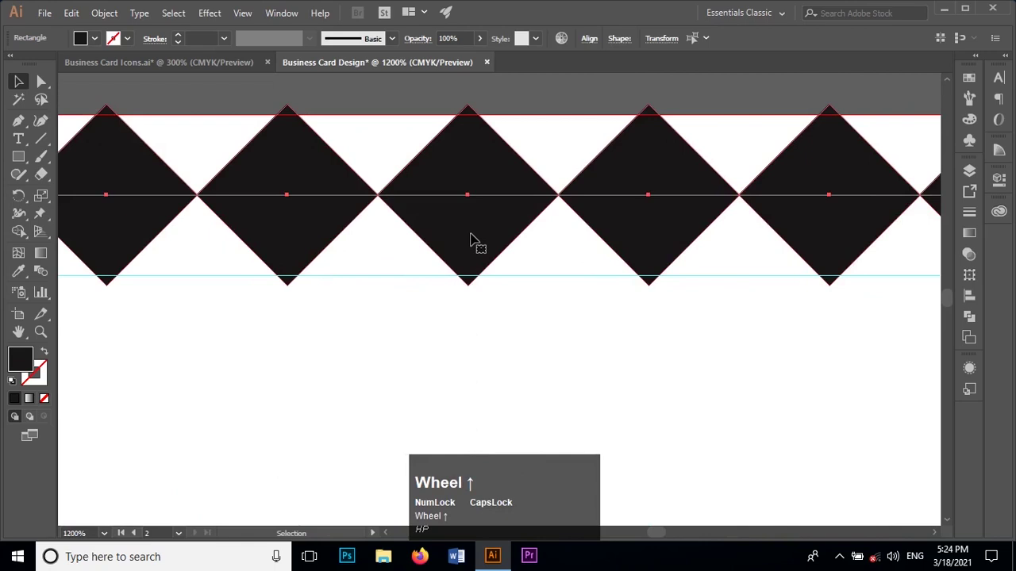
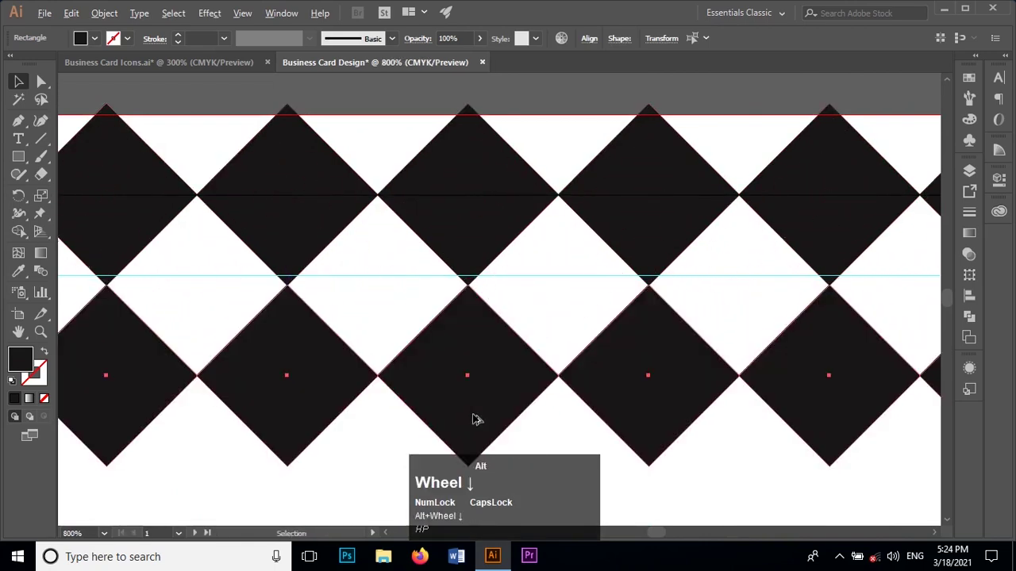
scroll("down", 3)
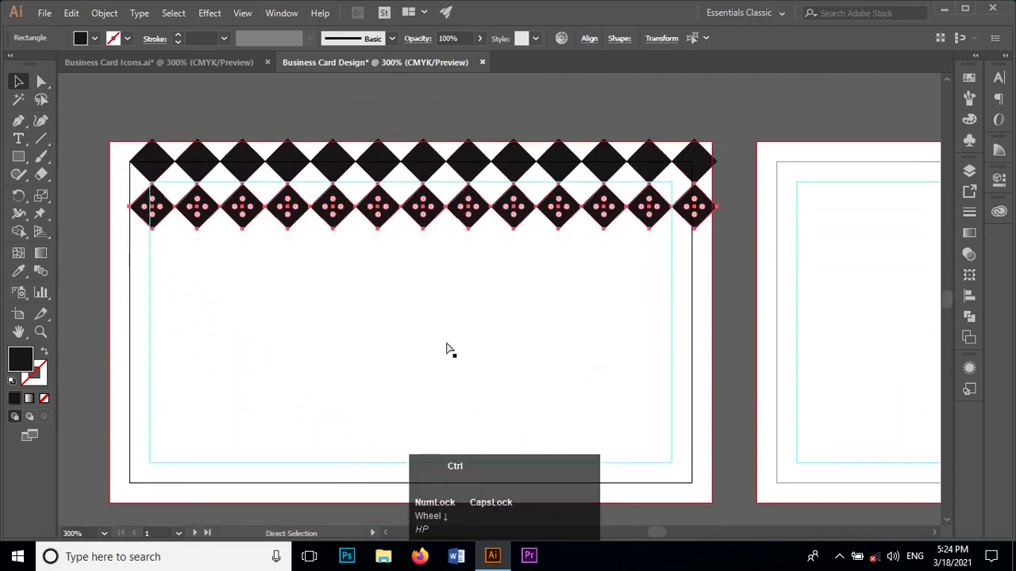
key("ctrl+d")
scroll("down", 3)
scroll("up", 3)
left_click(137, 116)
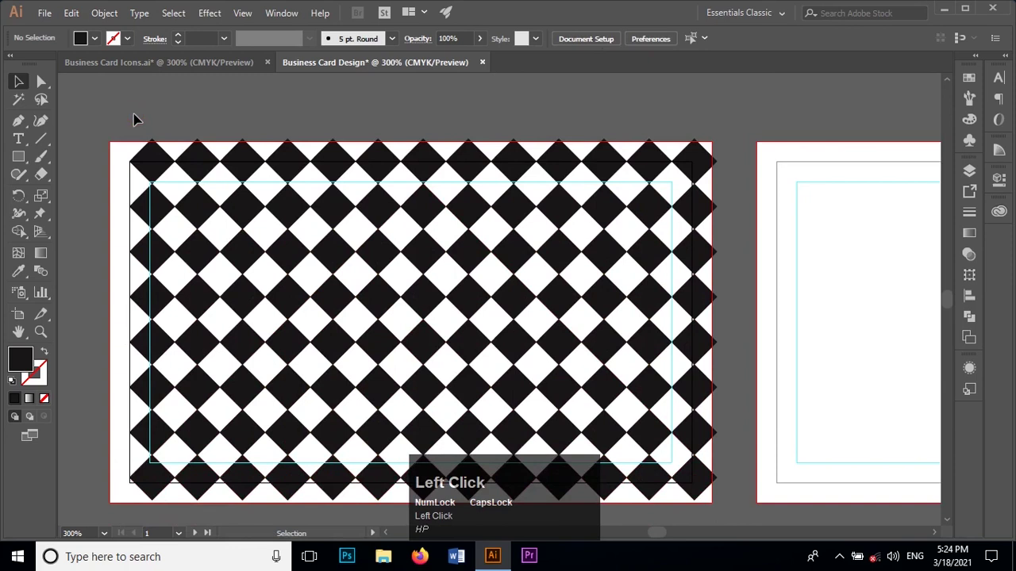
left_click(165, 185)
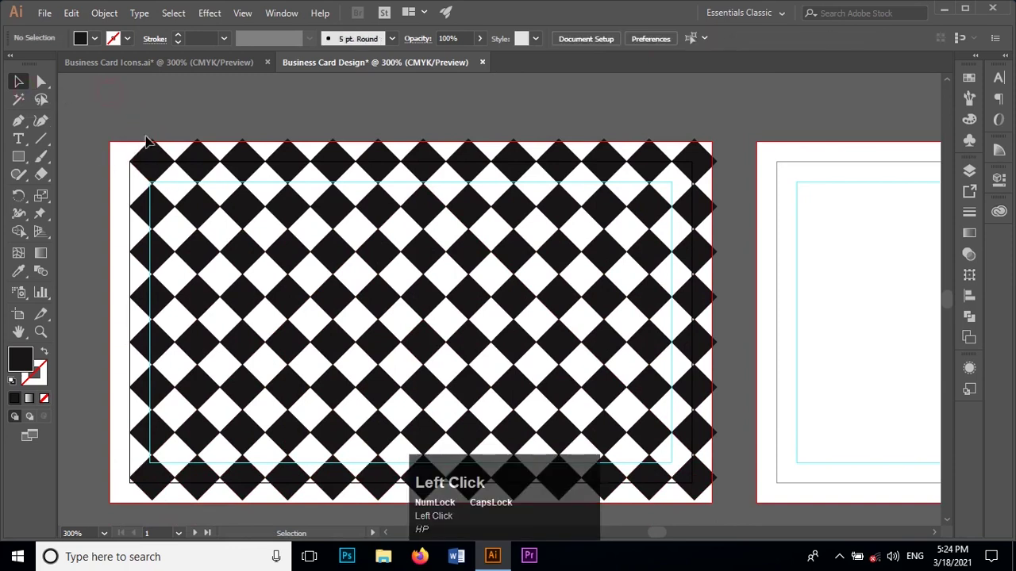
Begin picking out alternating diamonds in the left columns of the pattern
right_click(183, 183)
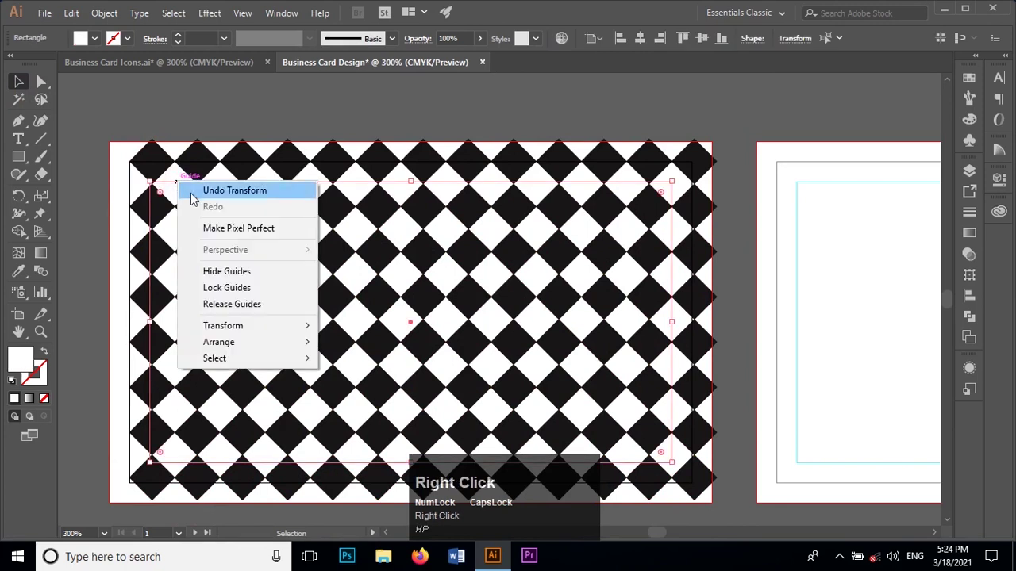
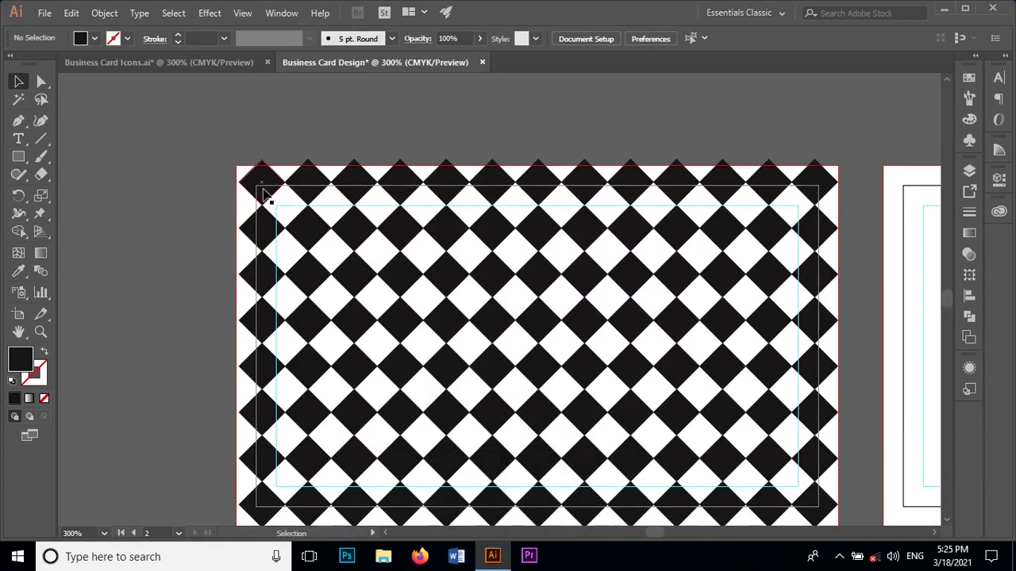
scroll("down", 3)
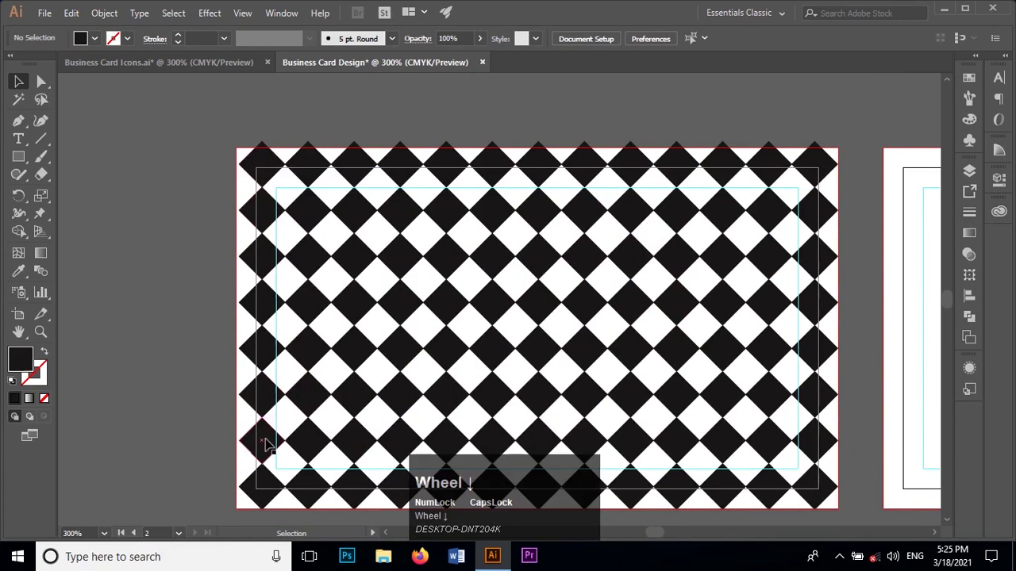
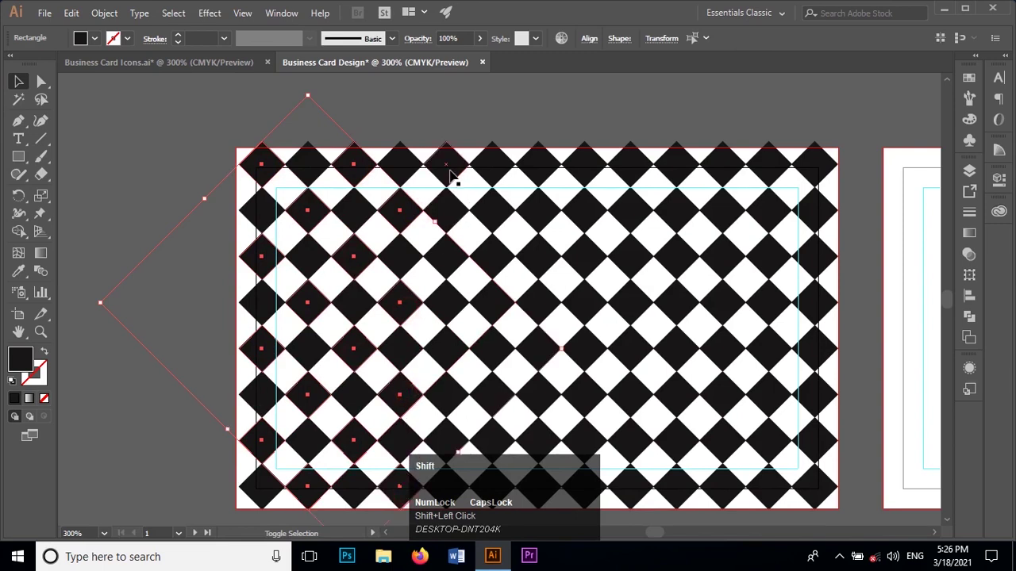
Add the remaining alternating diamonds and swap them to no fill with a 1 pt black stroke
left_click(456, 174)
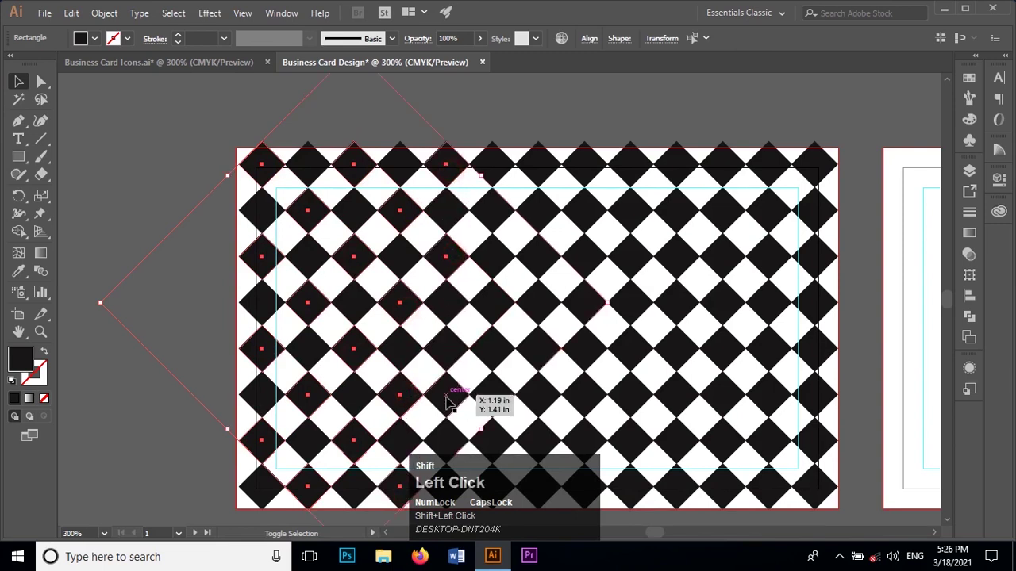
scroll("down", 3)
left_click(496, 432)
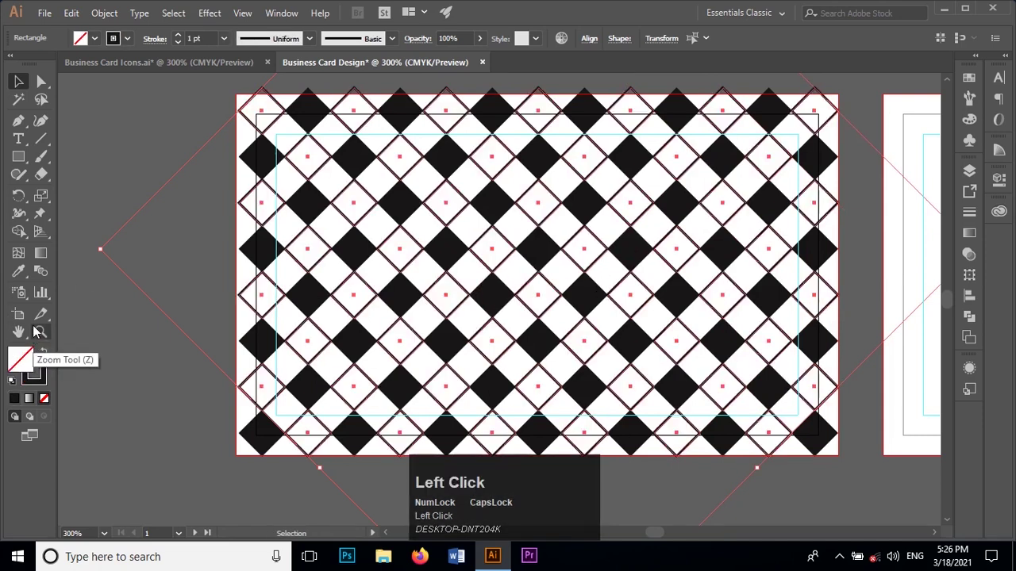
scroll("up", 3)
left_click(104, 201)
scroll("up", 3)
scroll("down", 3)
scroll("up", 3)
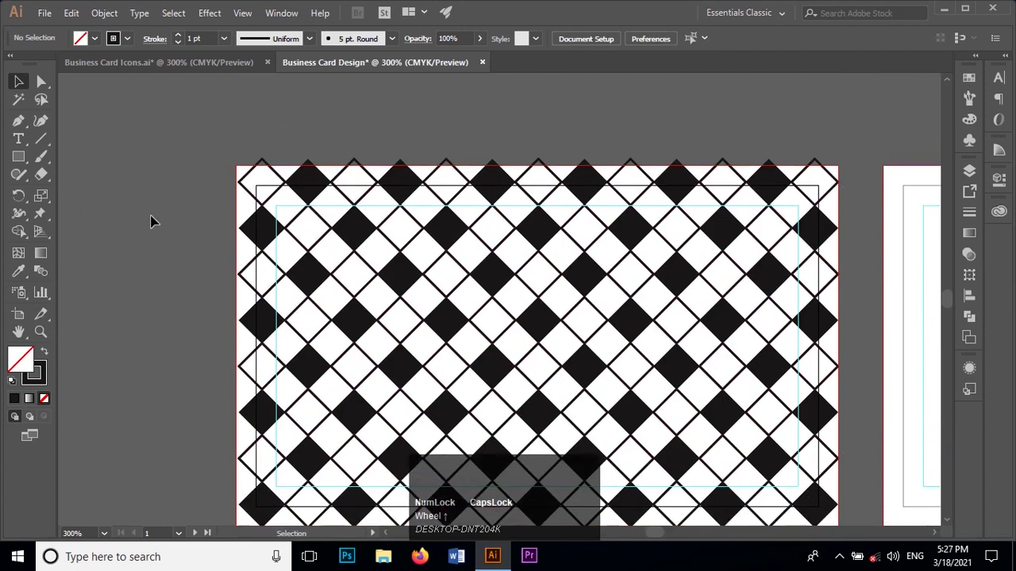
Select all outlined diamonds via Same Stroke and put the gold gradient on their outlines only
left_click(157, 219)
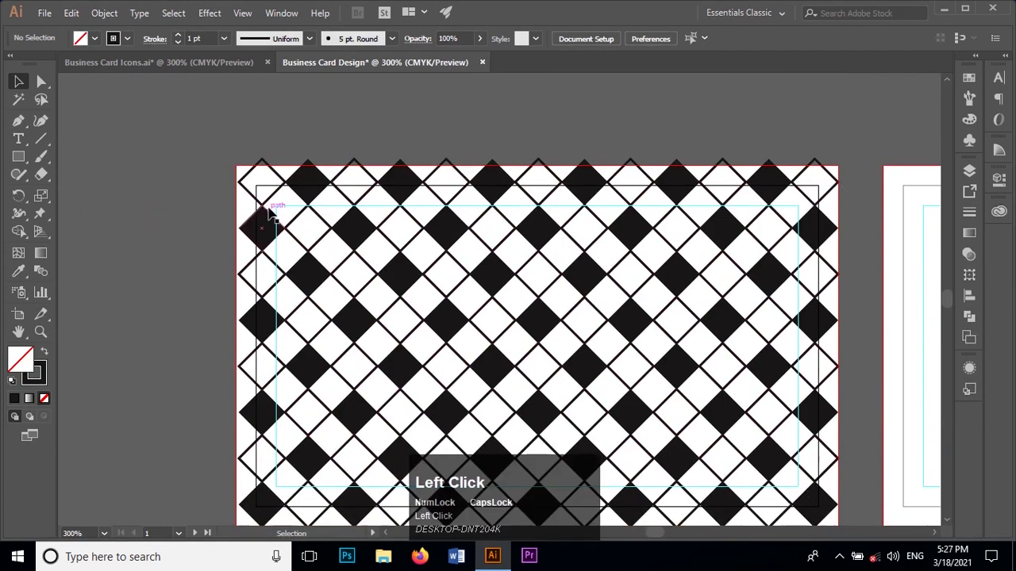
left_click(274, 200)
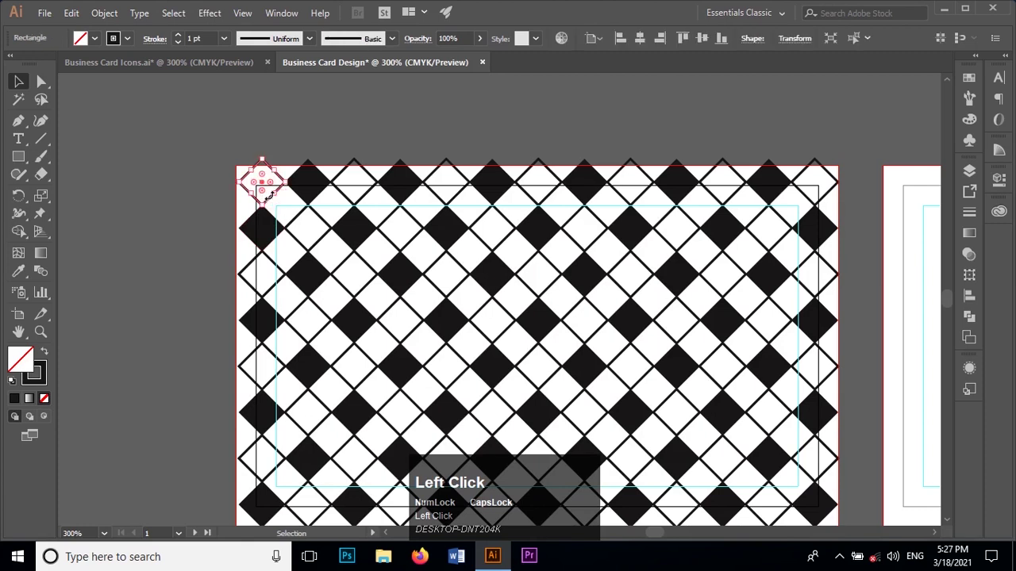
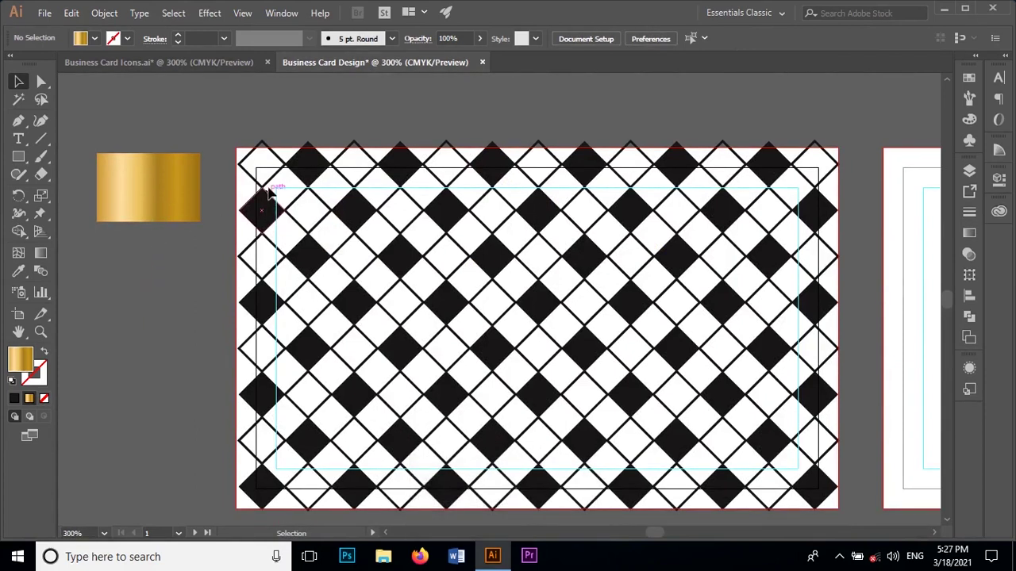
left_click(274, 185)
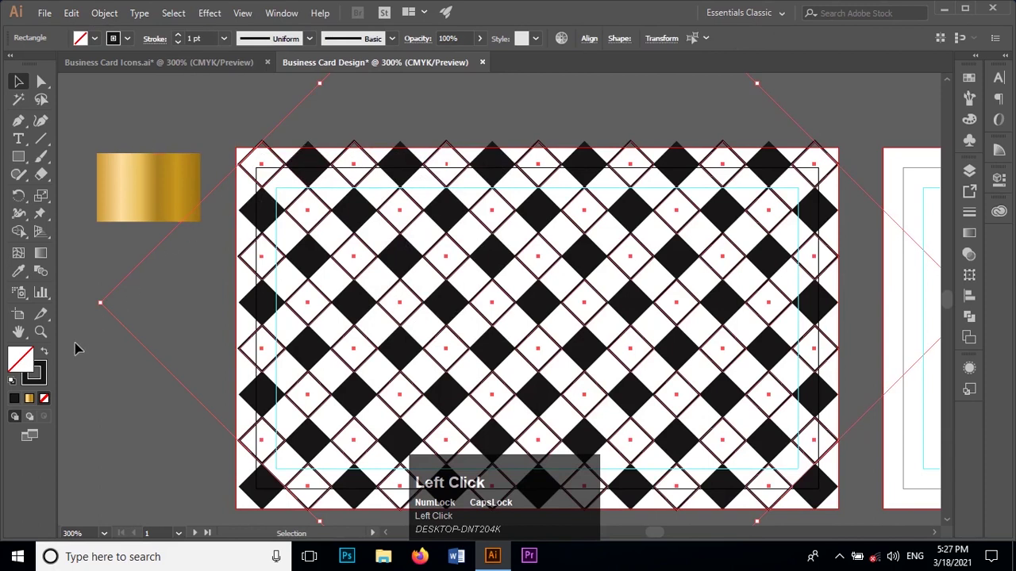
left_click(35, 399)
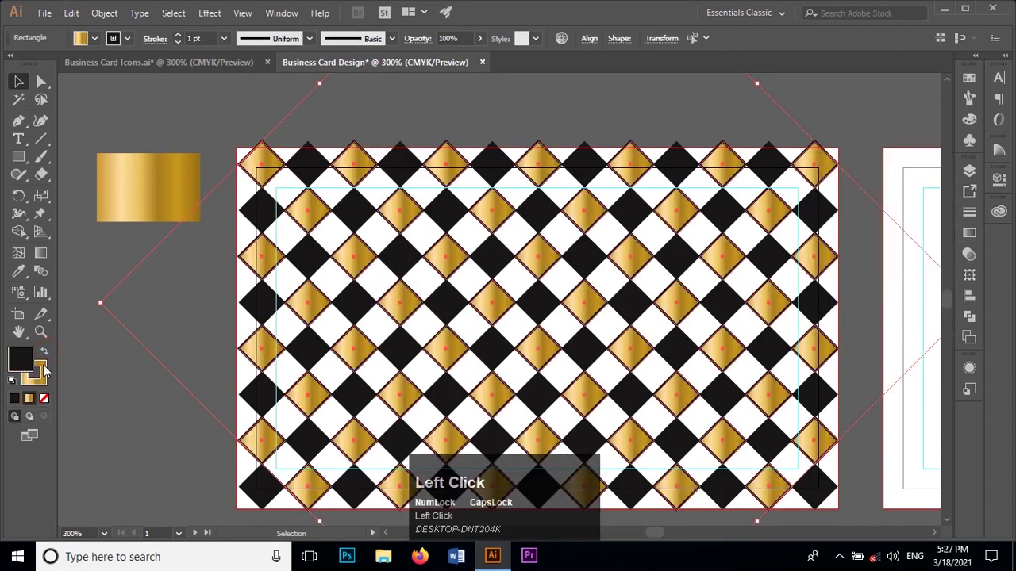
left_click(53, 403)
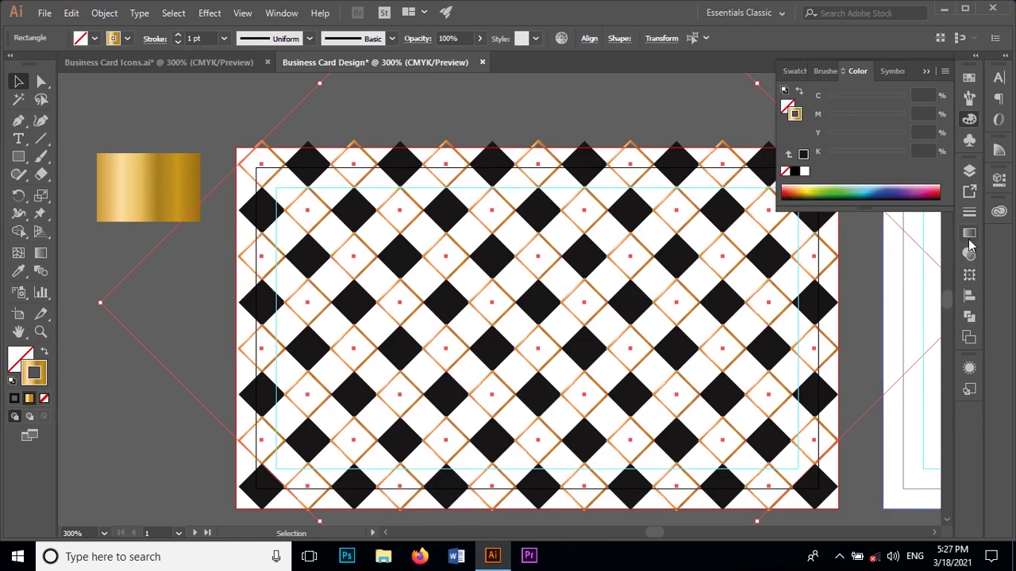
left_click(978, 257)
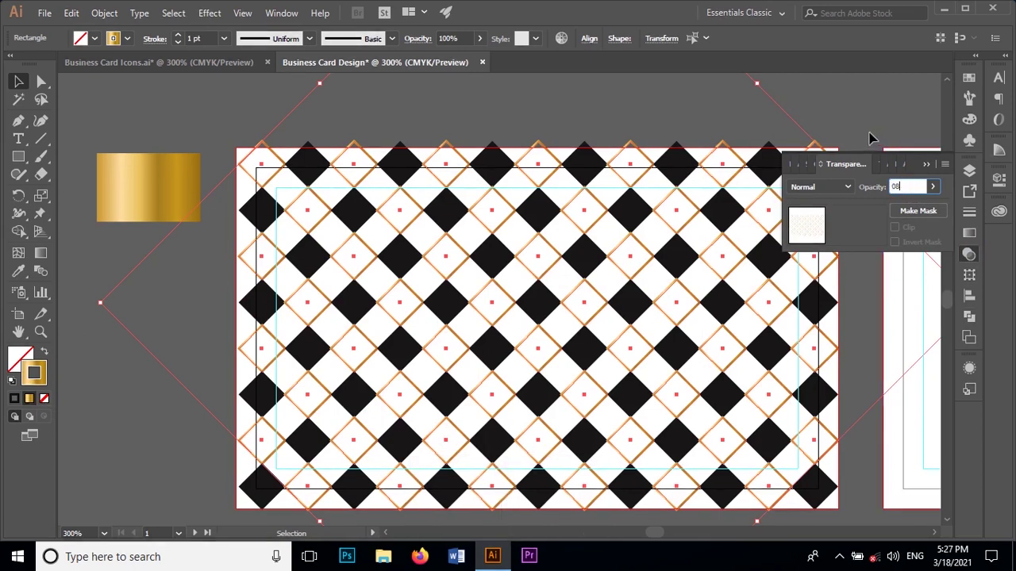
Set the gold outlines to 8% opacity, then fade all solid black diamonds to 20% opacity
left_click(123, 240)
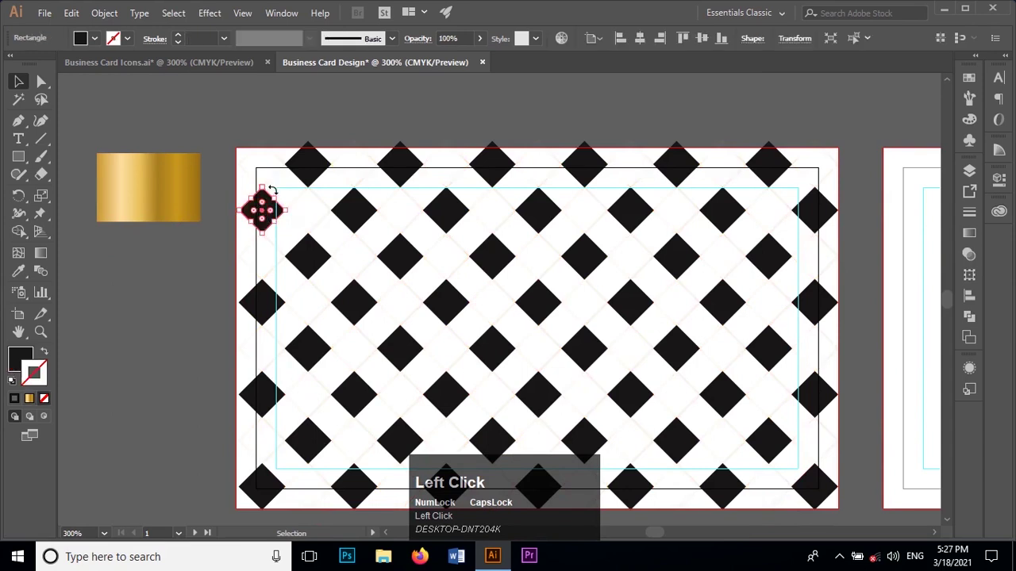
left_click(186, 14)
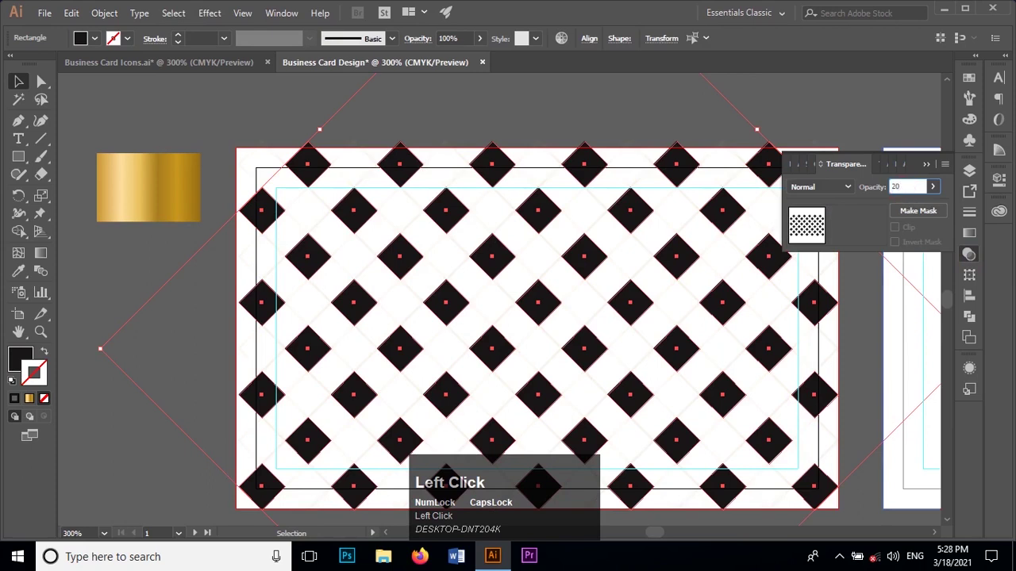
left_click(829, 108)
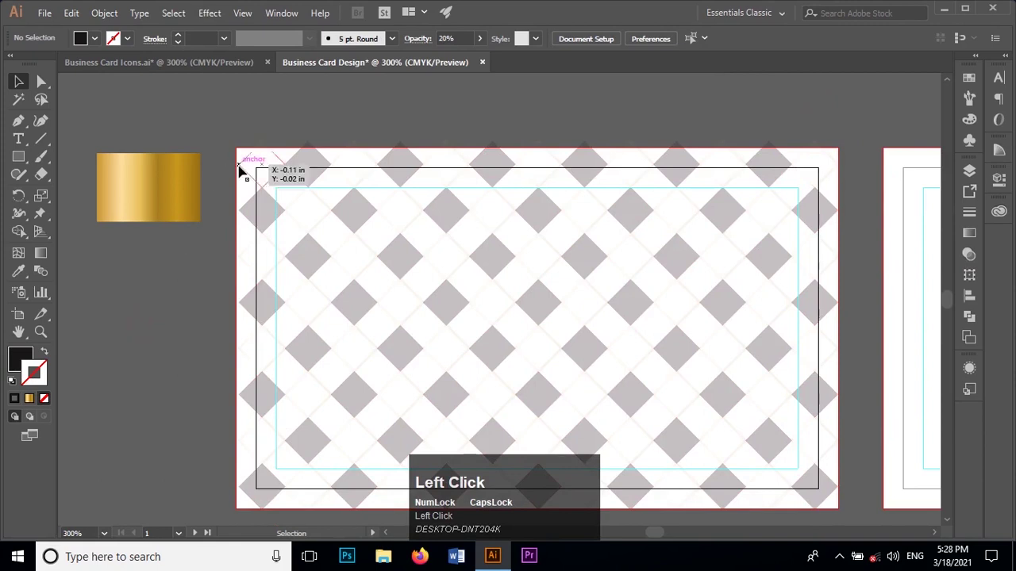
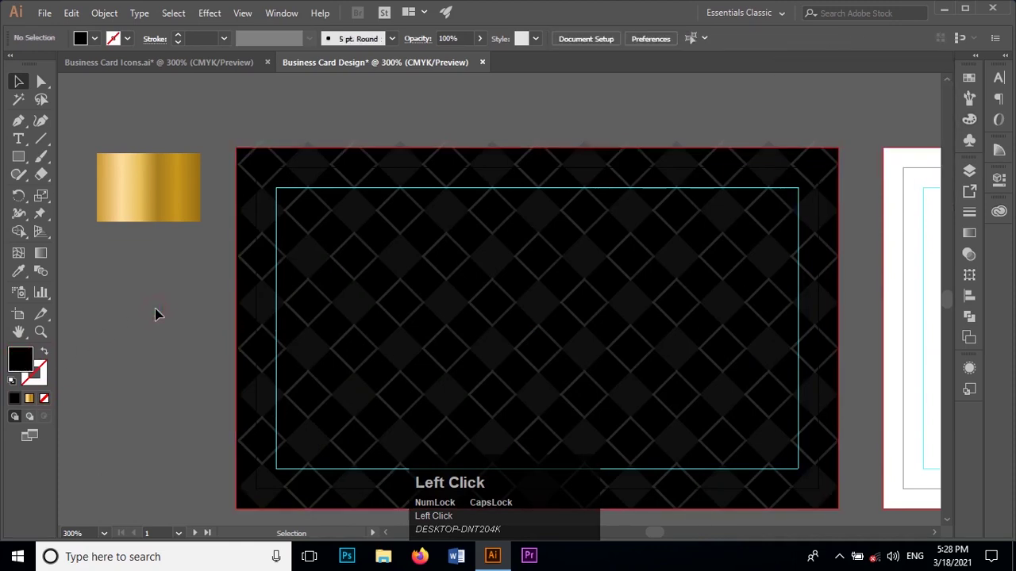
Zoom out and back in to review the diamond texture over the black card background
scroll("up", 3)
scroll("down", 3)
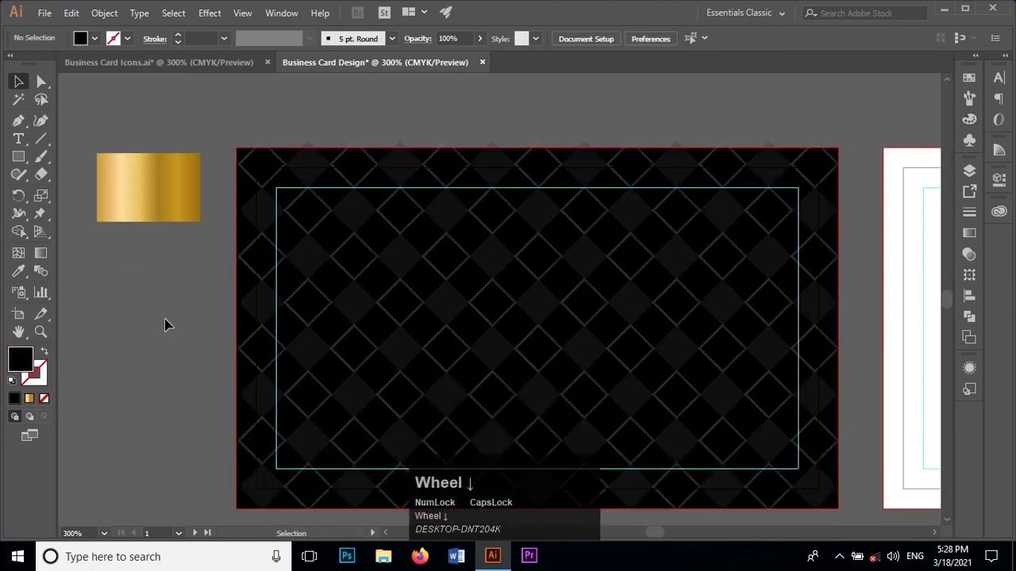
scroll("up", 3)
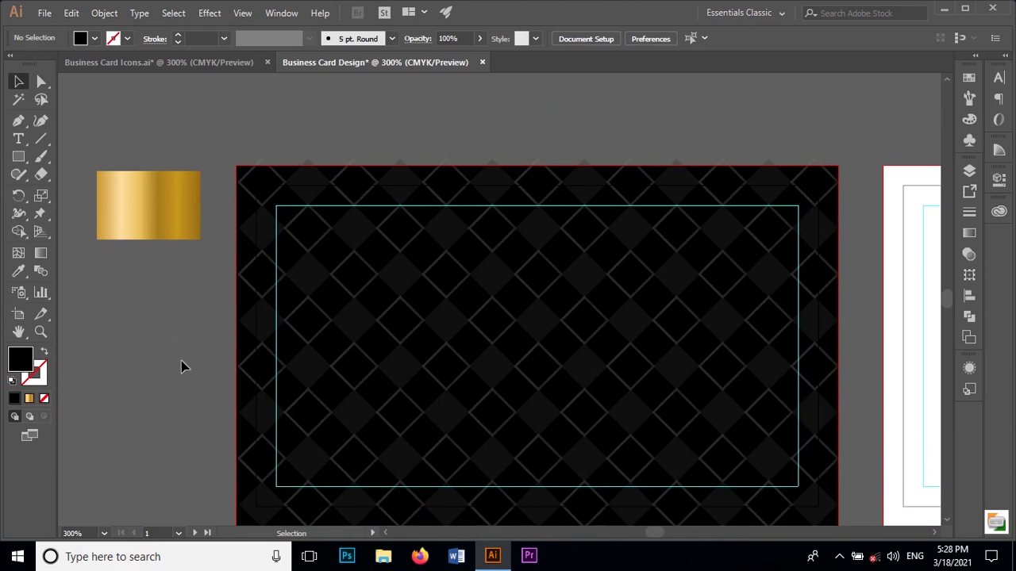
scroll("up", 3)
scroll("down", 3)
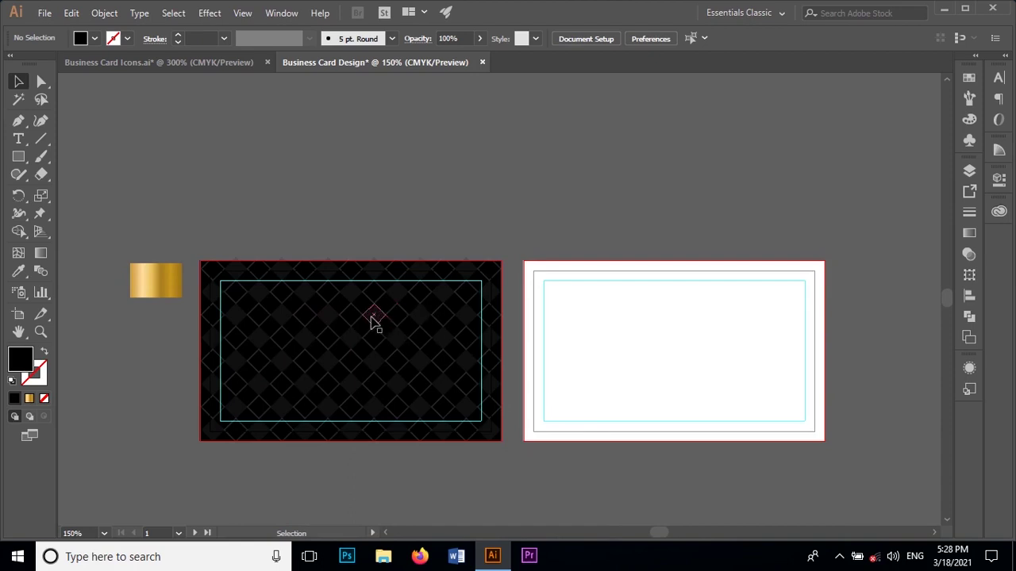
scroll("down", 3)
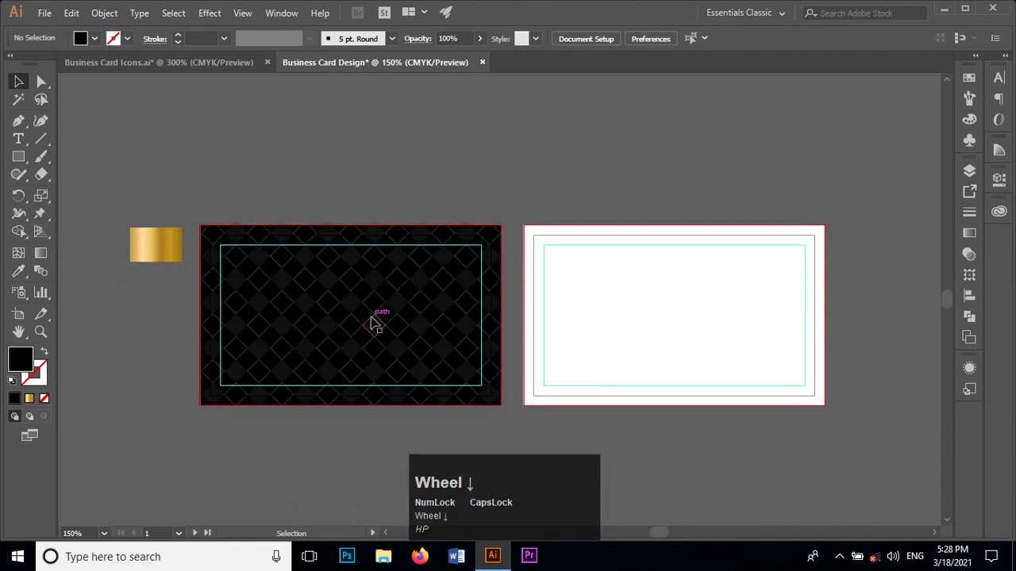
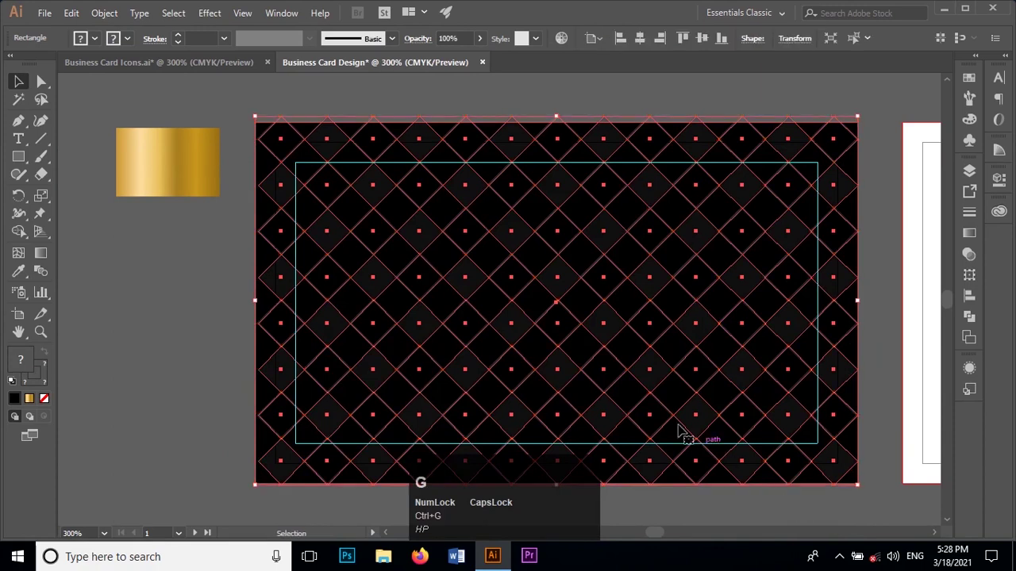
Select every piece of the diamond pattern and group it into one object
left_click(170, 377)
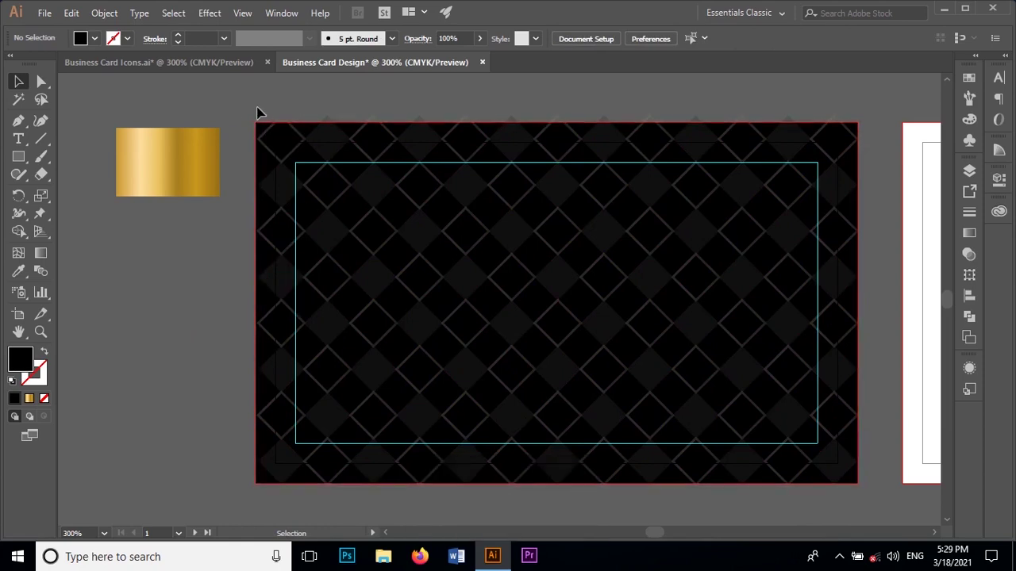
left_click_drag(256, 112, 775, 529)
key("c")
key("space")
left_click(775, 531)
key("space")
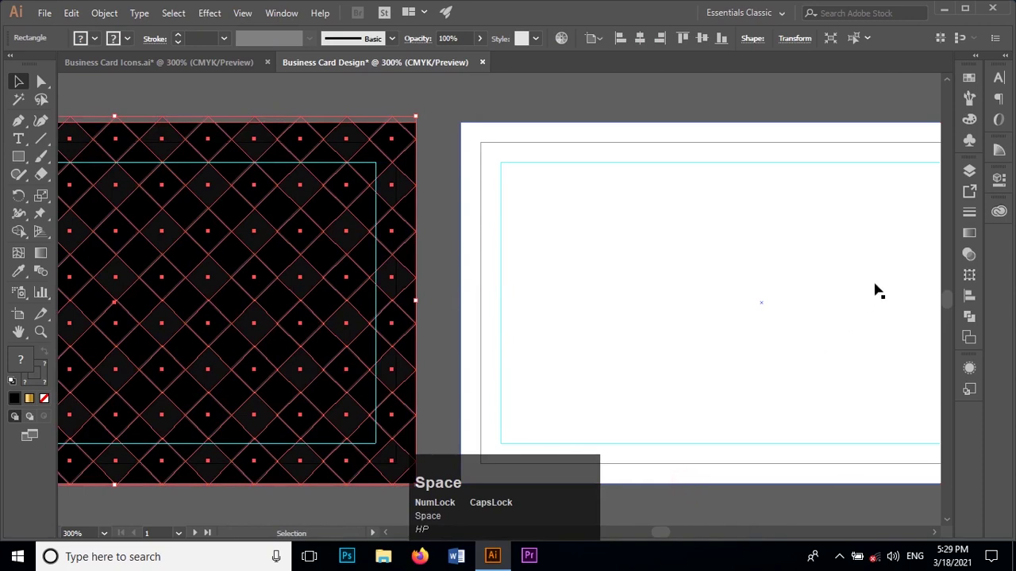
Paste the diamond pattern onto the Back layer so it covers the back card
left_click(974, 181)
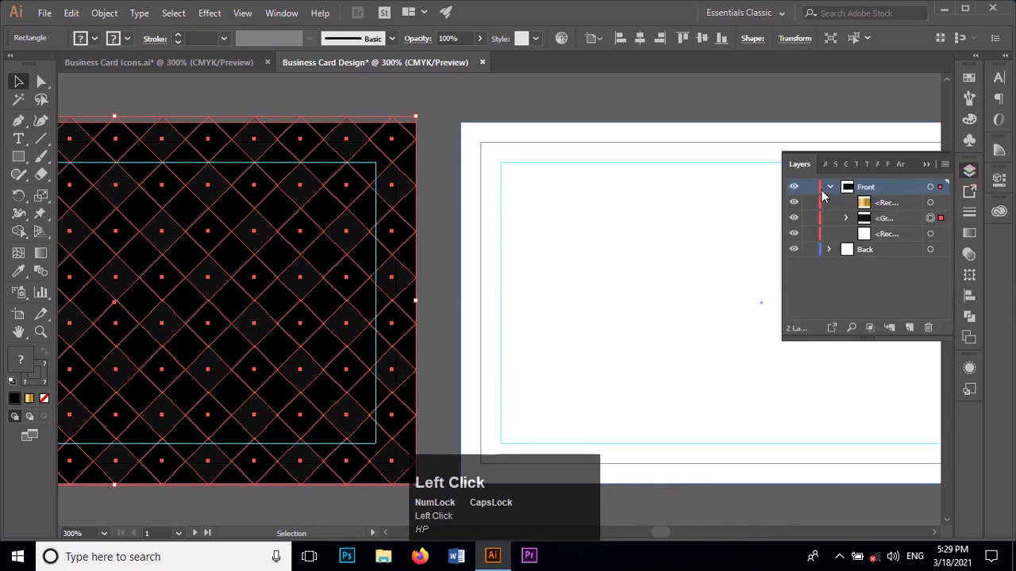
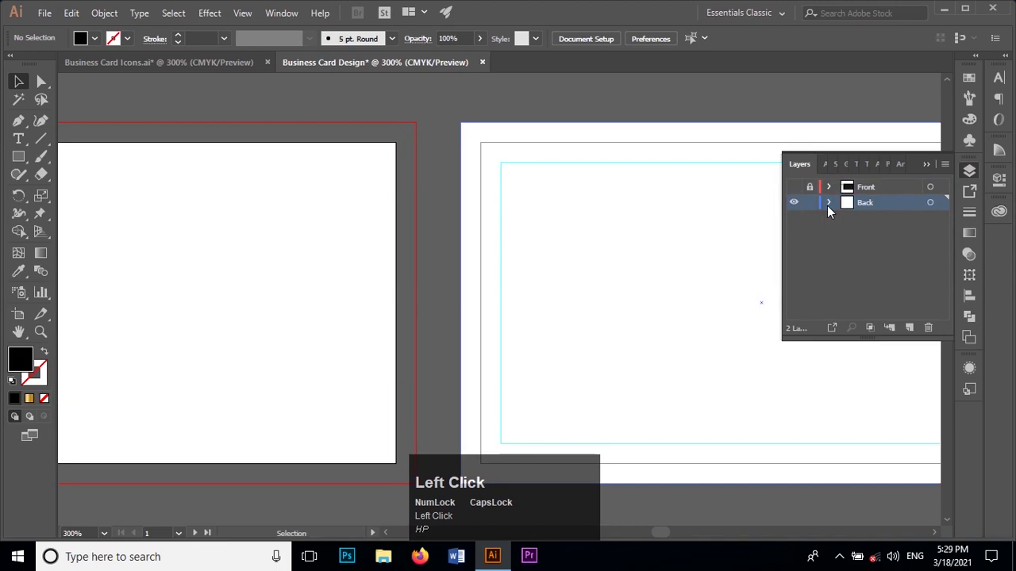
key("ctrl+v")
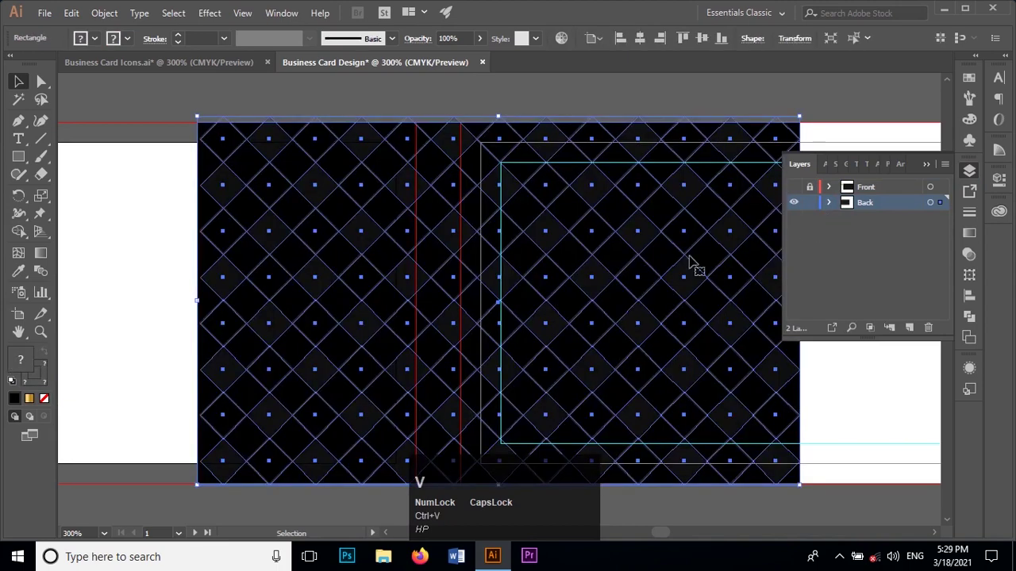
scroll("down", 3)
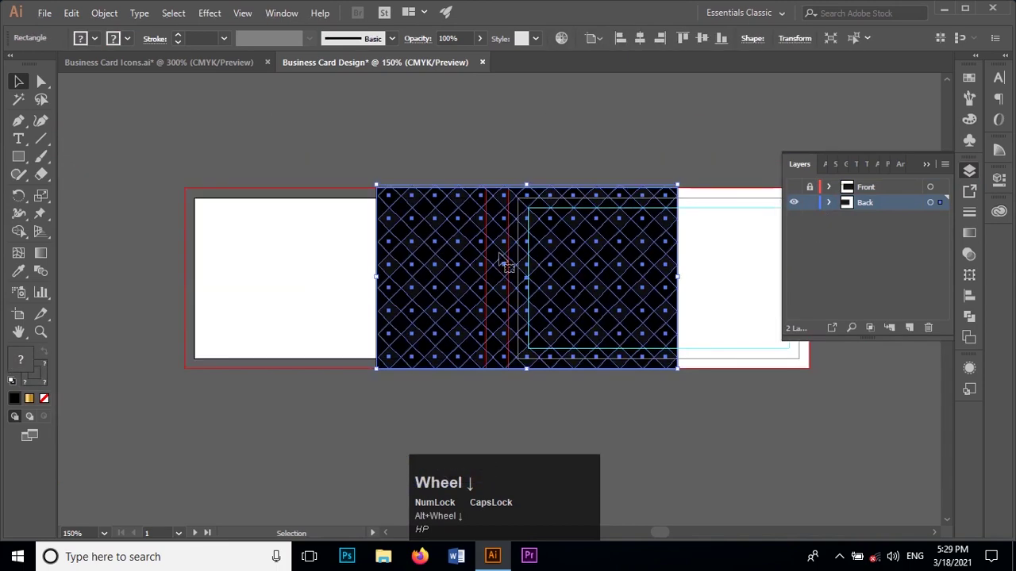
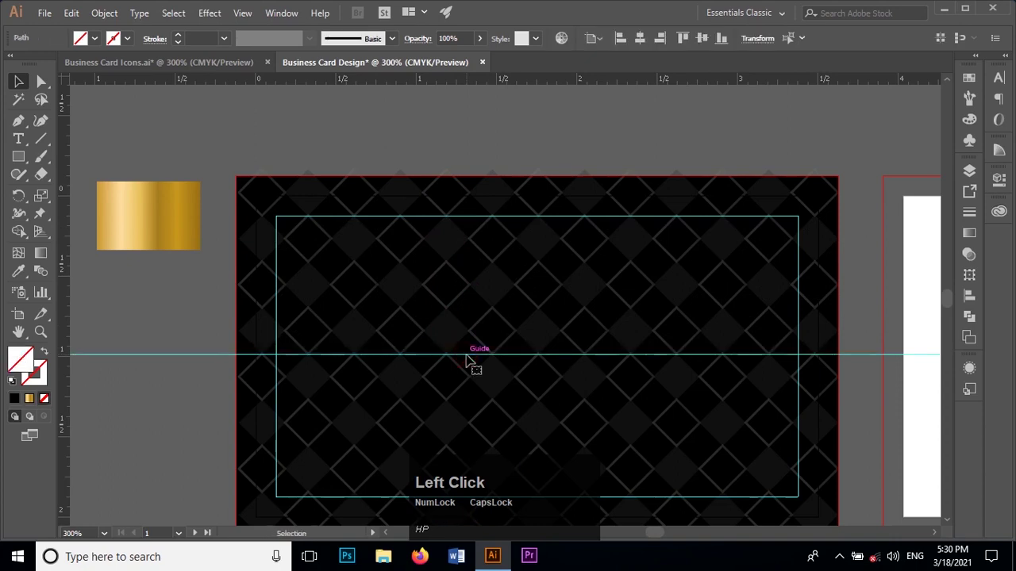
Add a vertical guide crossing the horizontal one at the back card's centre and review the guide options
scroll("down", 3)
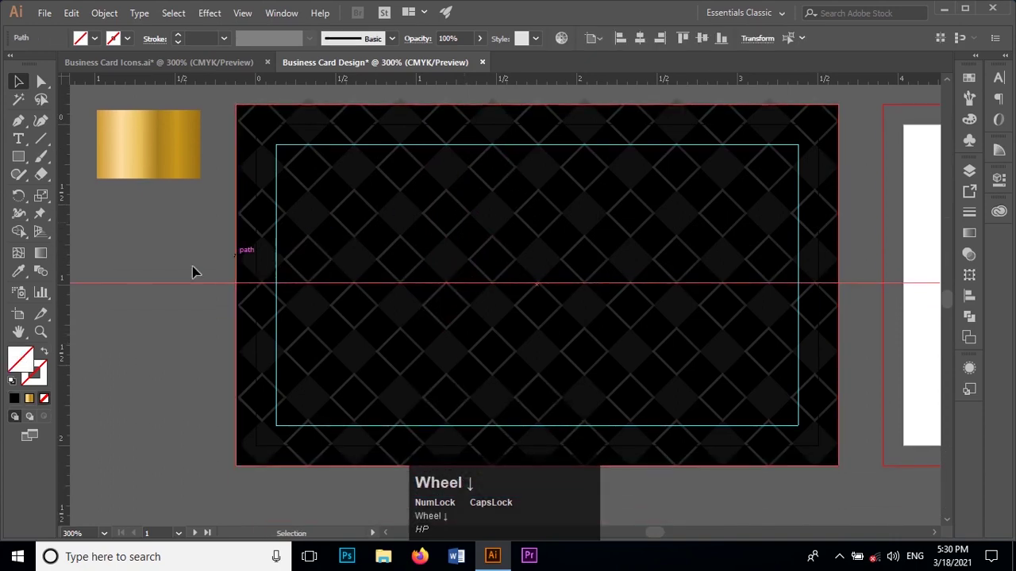
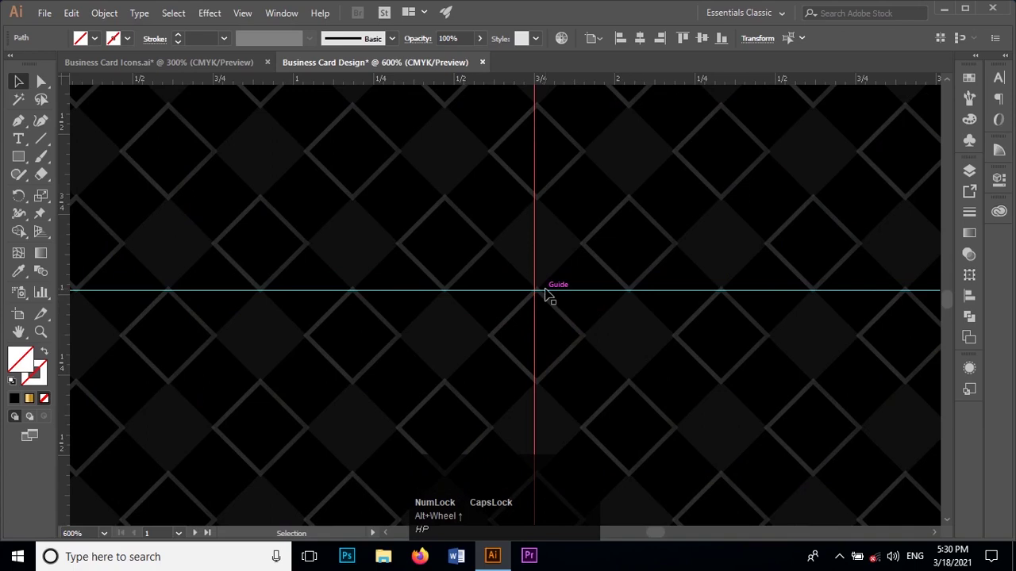
right_click(552, 294)
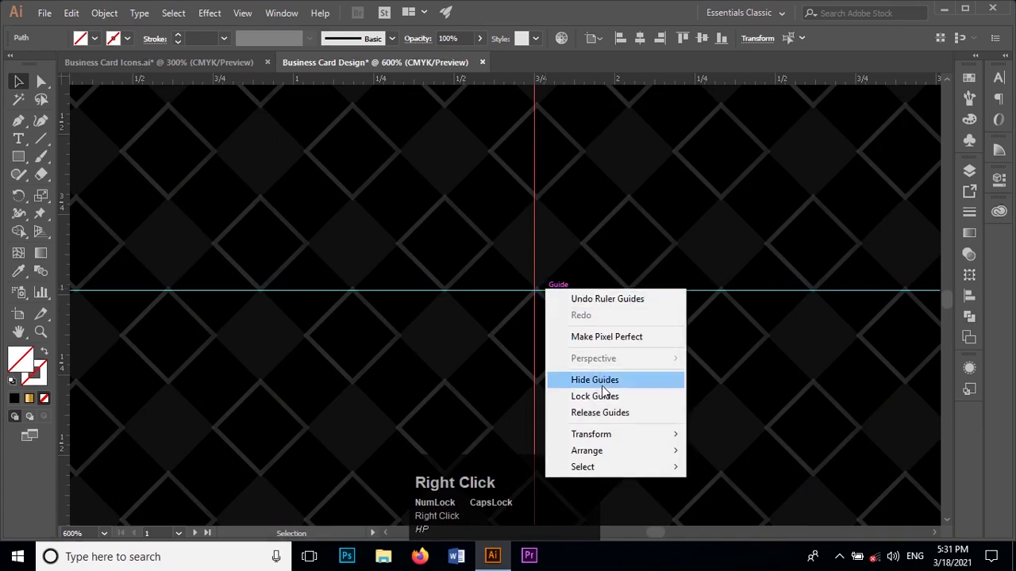
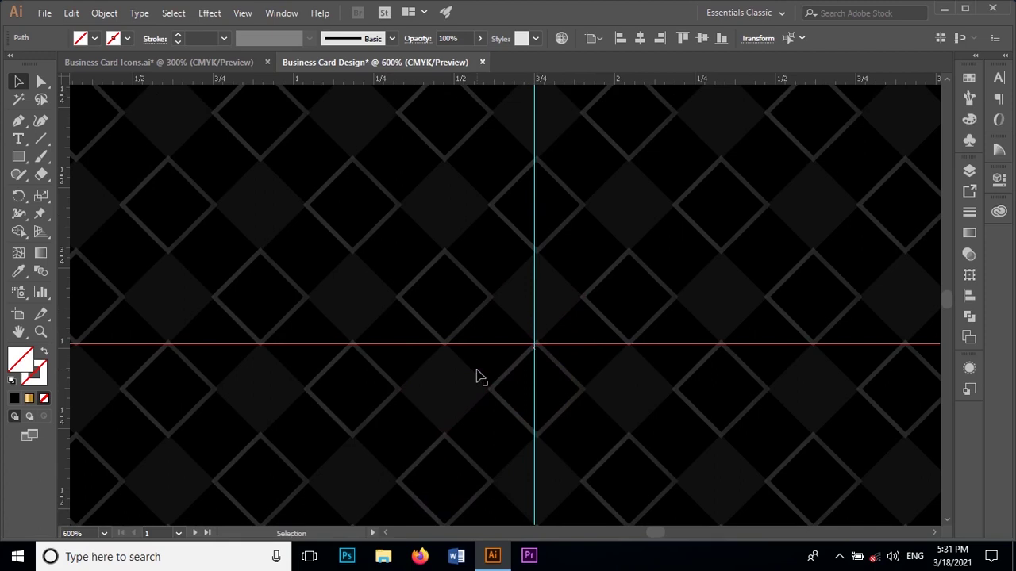
scroll("up", 3)
scroll("down", 3)
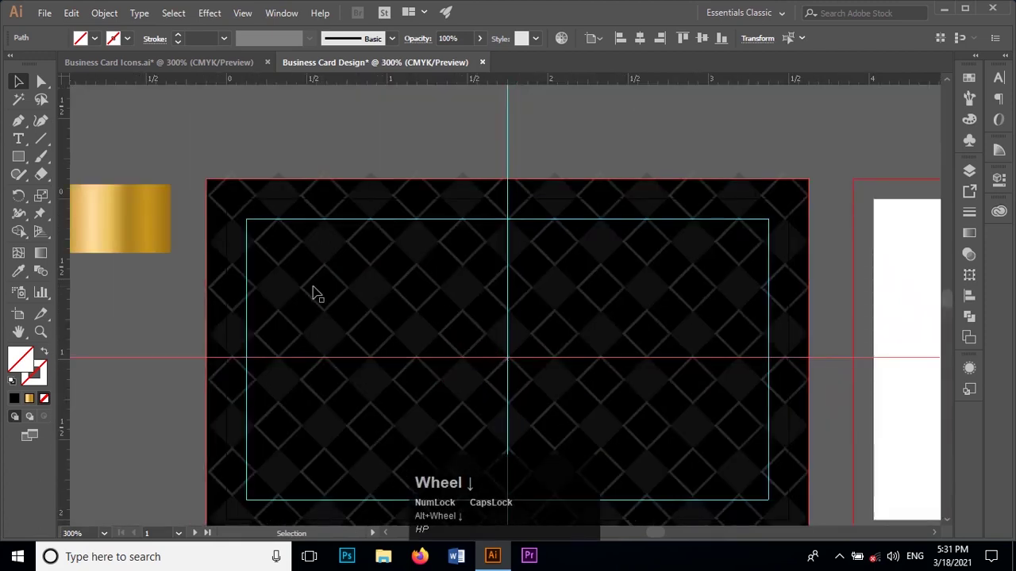
scroll("down", 3)
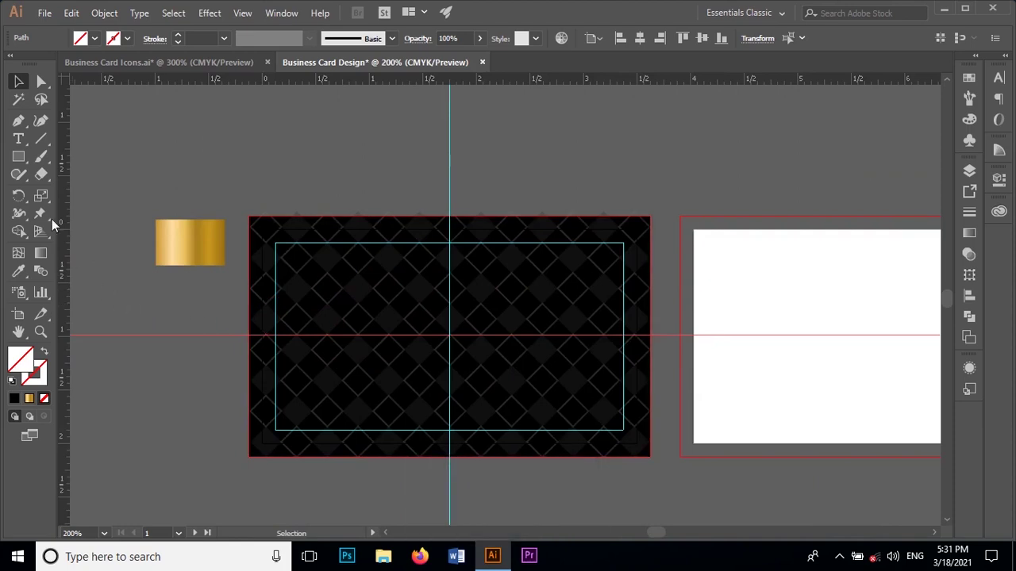
Draw an 8 pt gold-gradient chevron from the top-left corner to the centre guide and back to the bottom-left corner
left_click(22, 126)
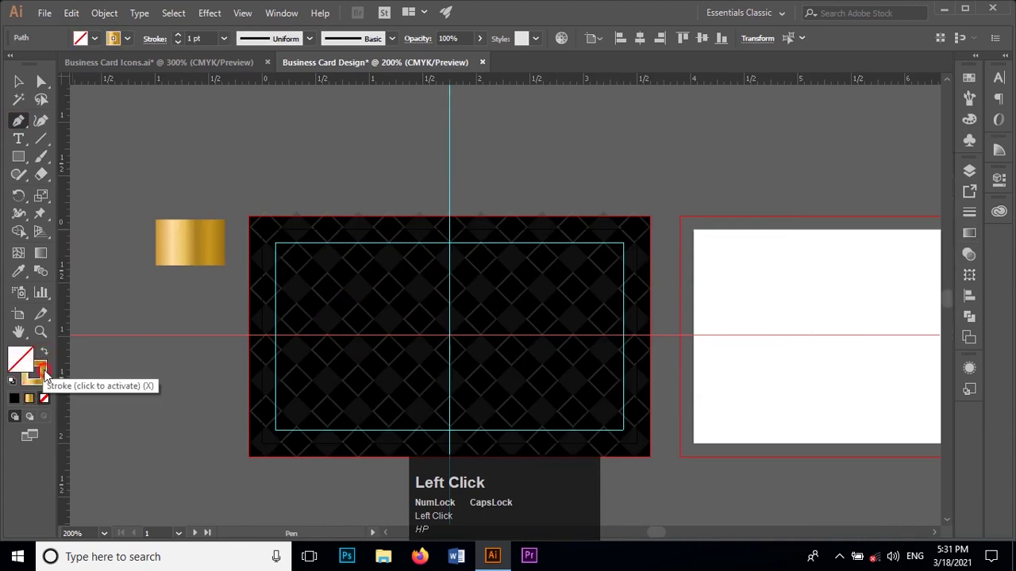
scroll("up", 3)
scroll("up", 3)
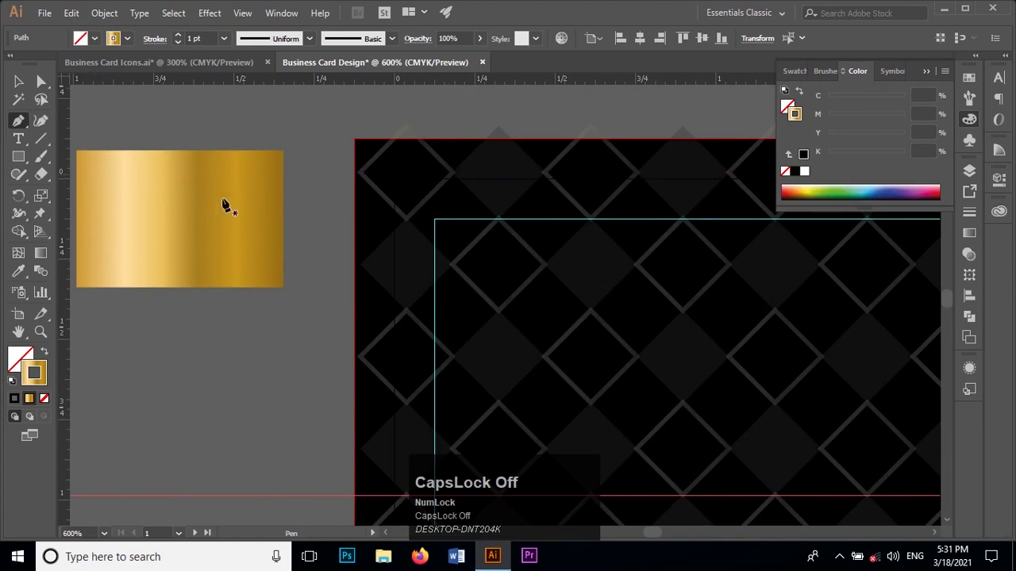
key("alt+Num_Lock")
scroll("down", 3)
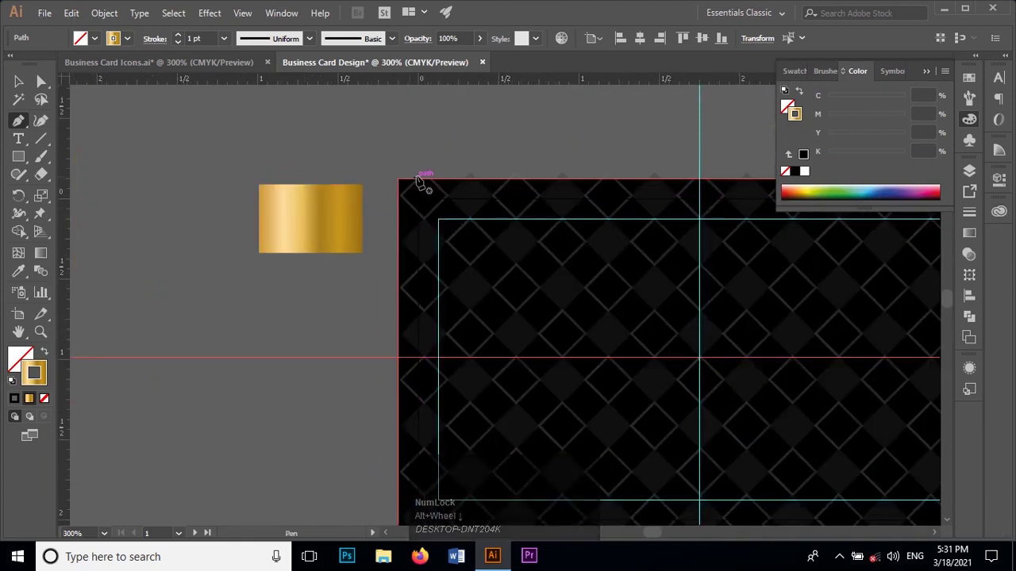
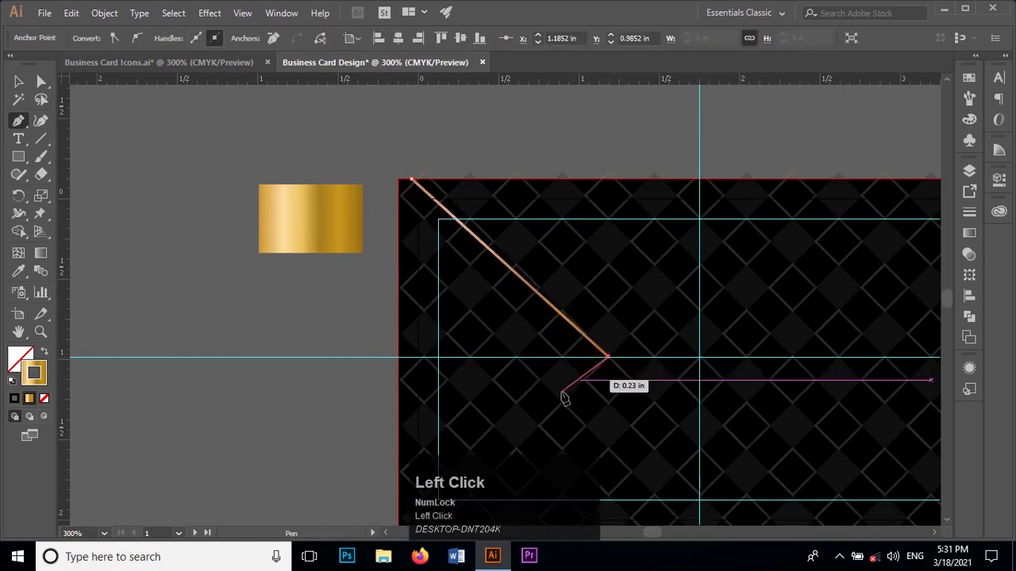
scroll("down", 3)
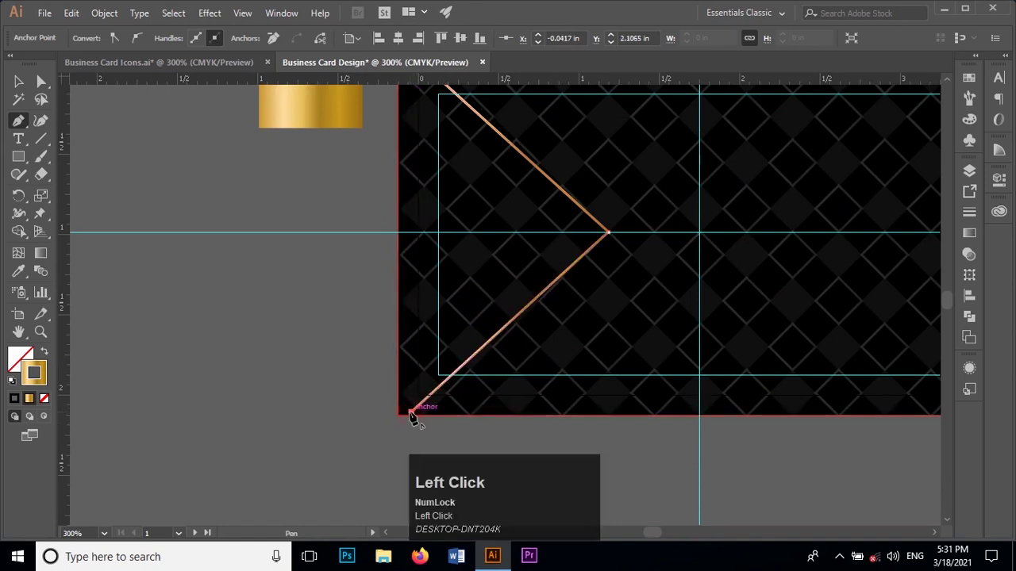
scroll("up", 3)
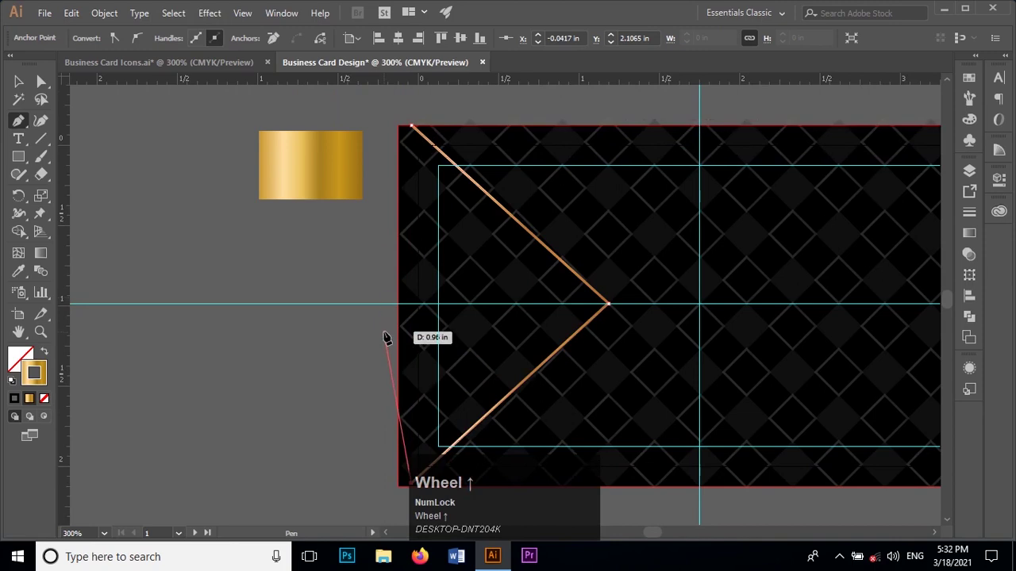
key("Escape")
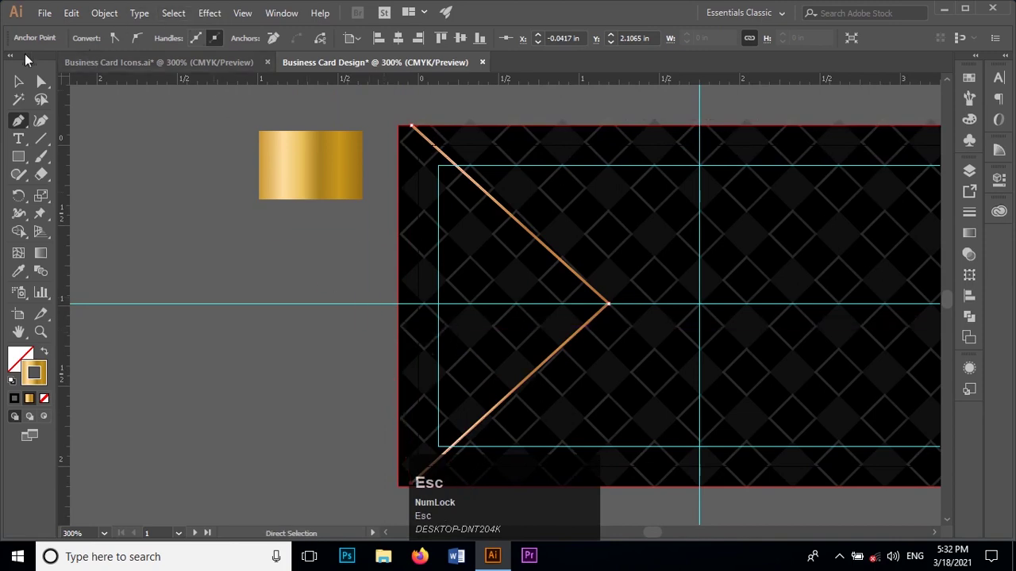
left_click(30, 76)
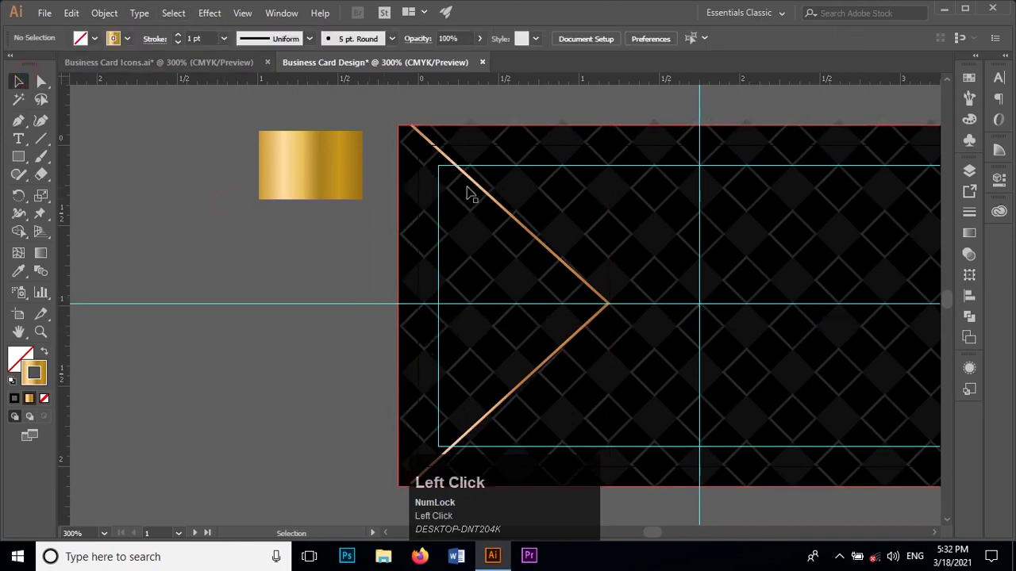
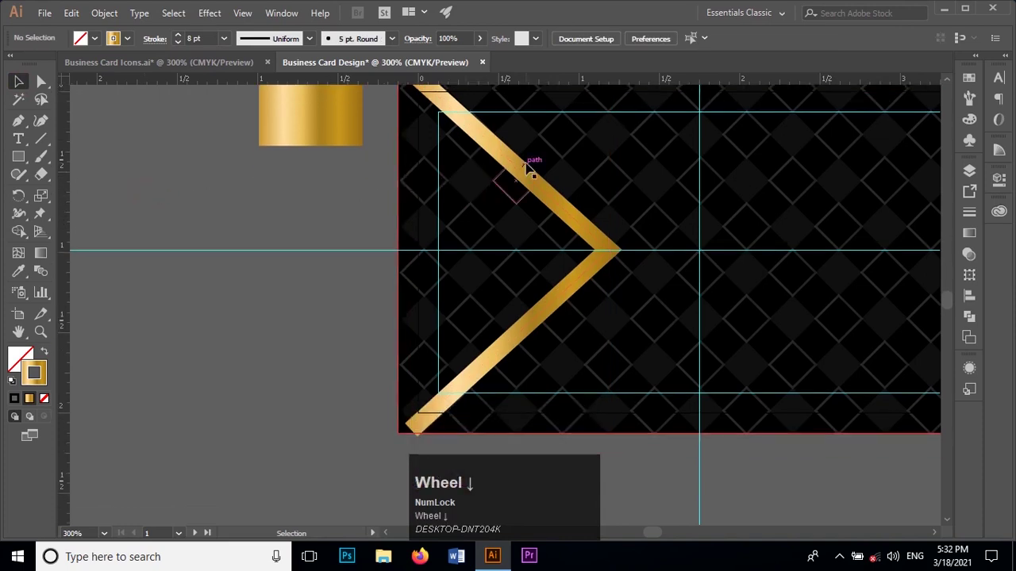
Duplicate the chevron, offset the copy to the left and thin its stroke to 2 pt
left_click(560, 207)
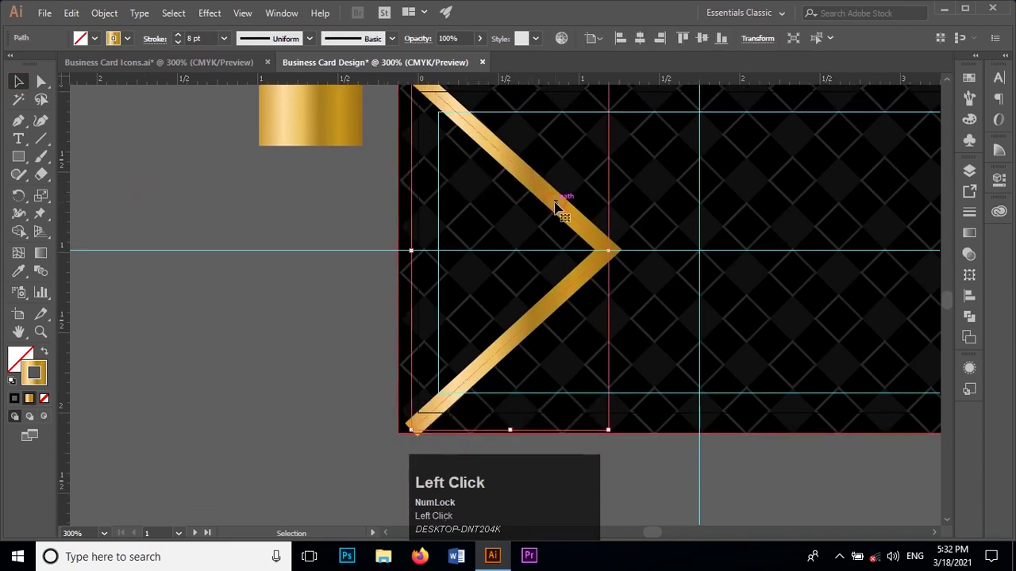
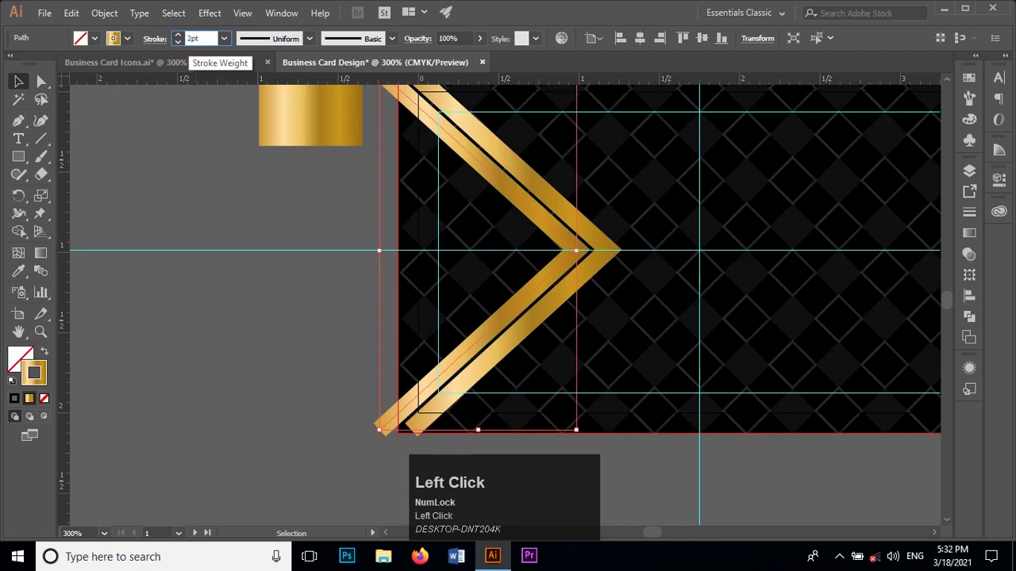
left_click(189, 119)
scroll("up", 3)
scroll("down", 3)
left_click(284, 170)
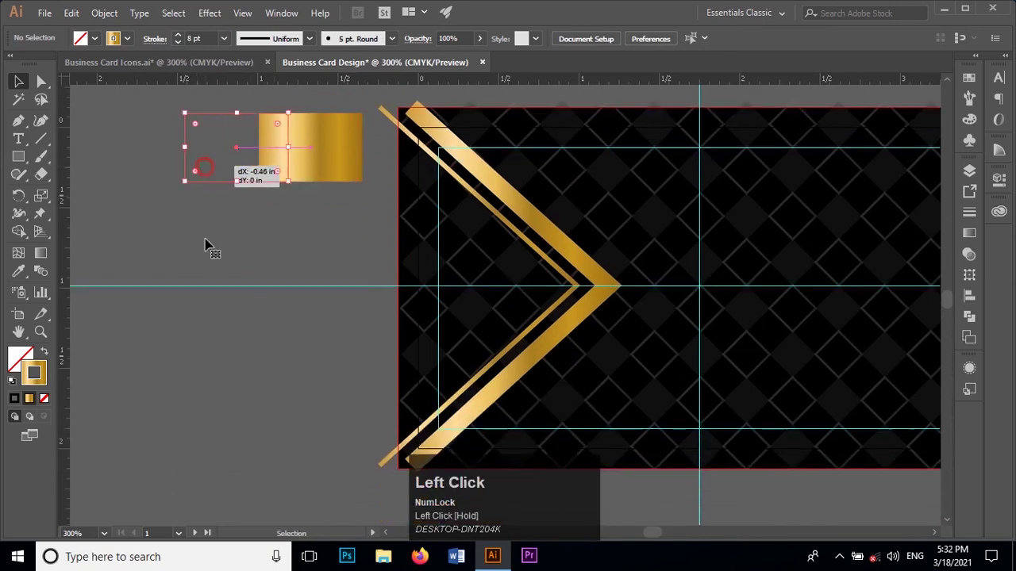
scroll("down", 3)
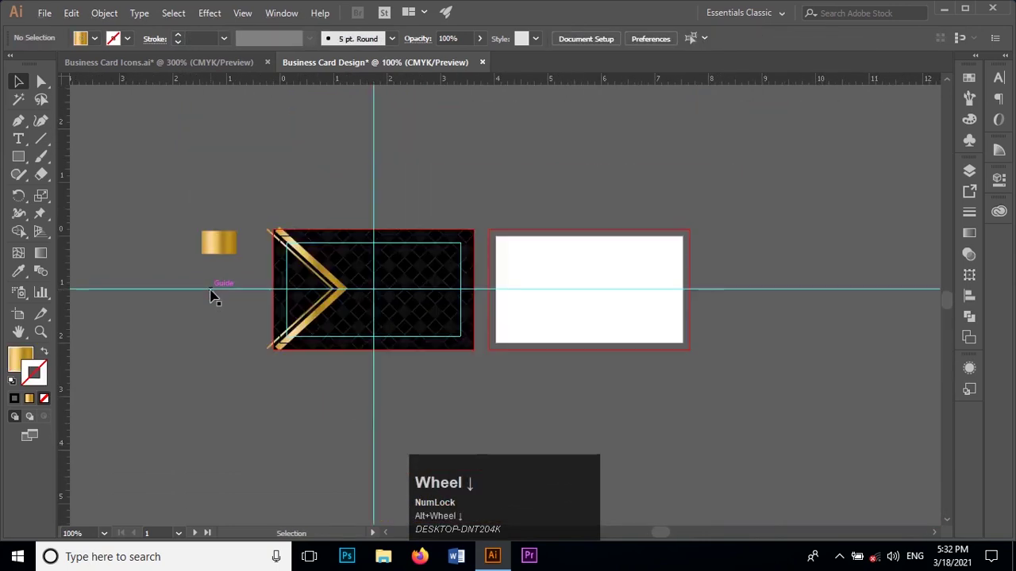
scroll("up", 3)
scroll("up", 3)
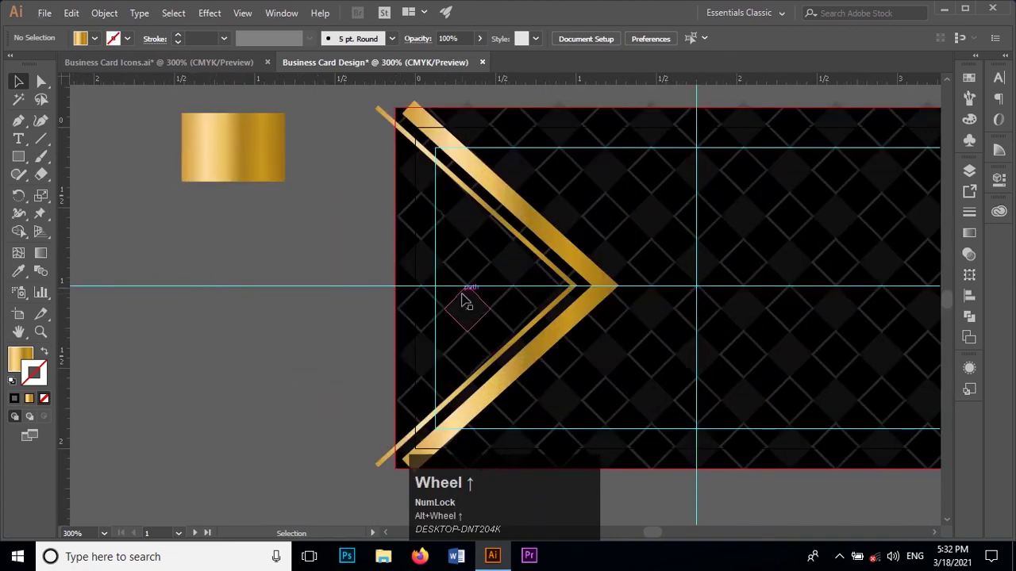
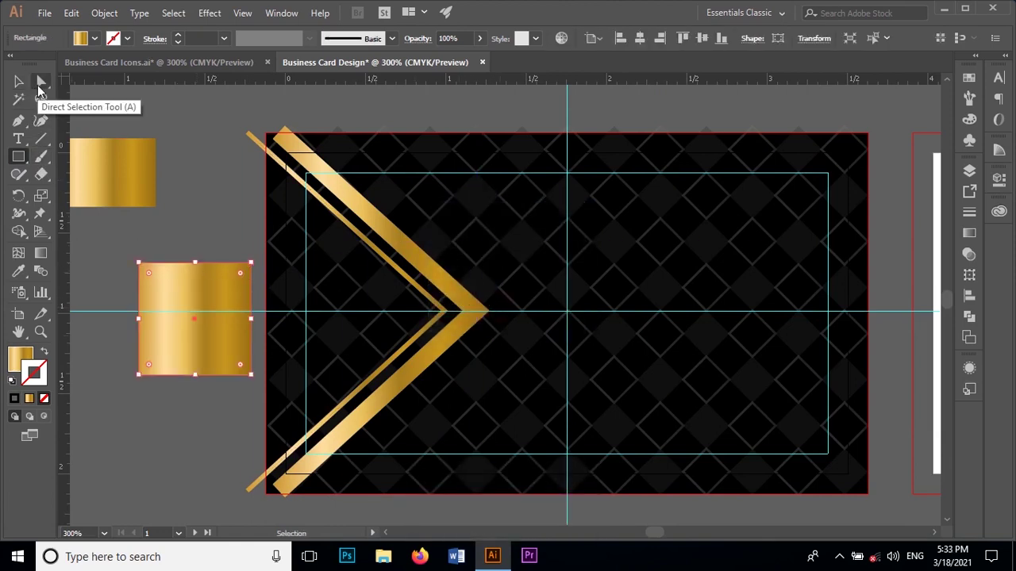
Move the gold square to the top-right corner and delete its bottom-left anchor to make a triangle
left_click_drag(27, 87, 365, 330)
scroll("up", 3)
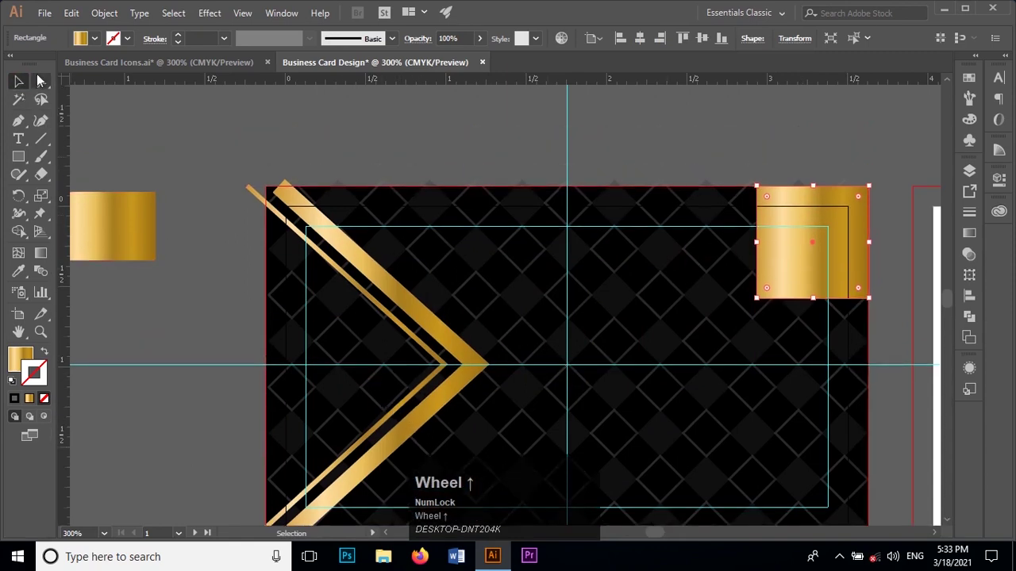
left_click(45, 90)
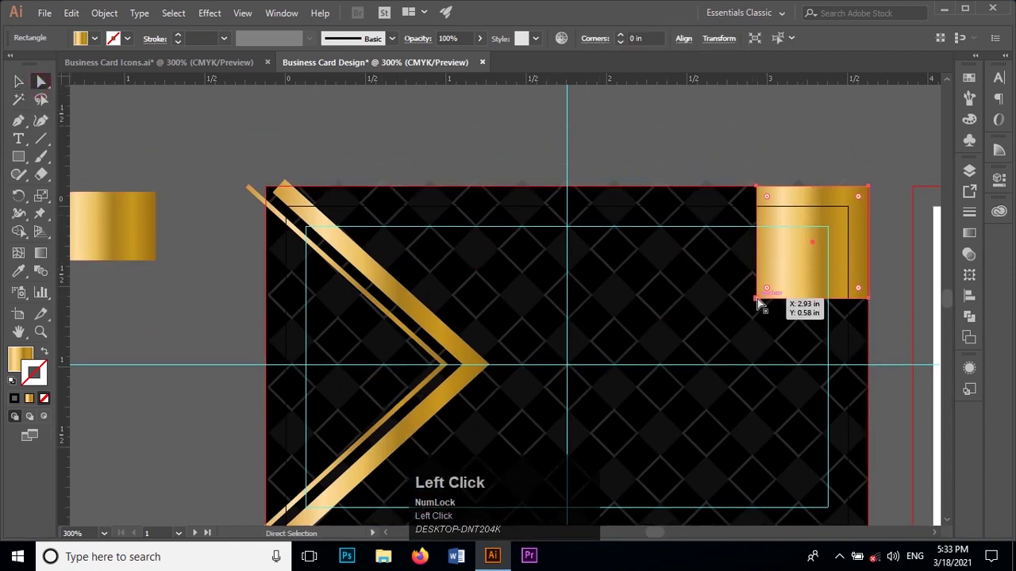
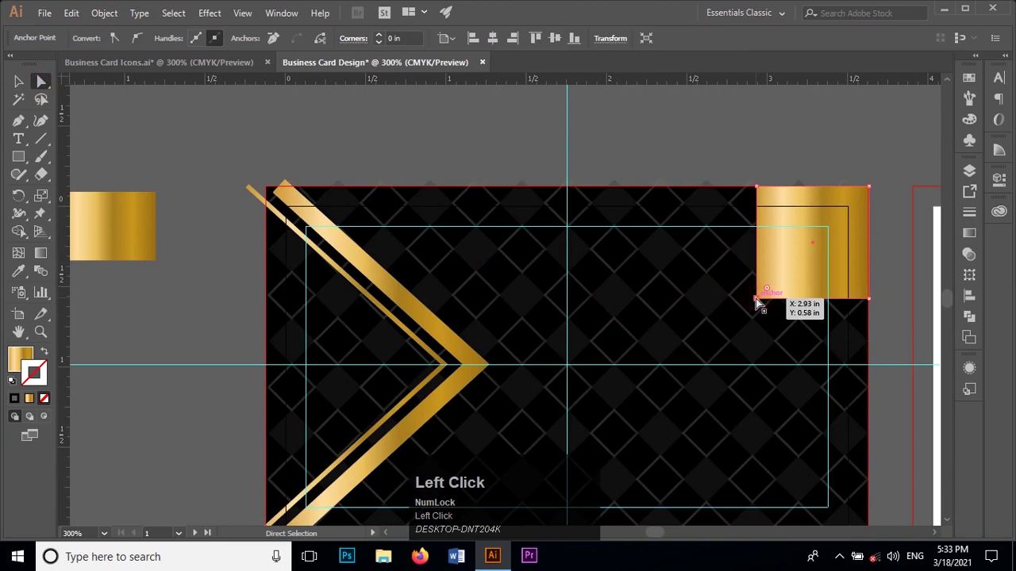
key("Delete")
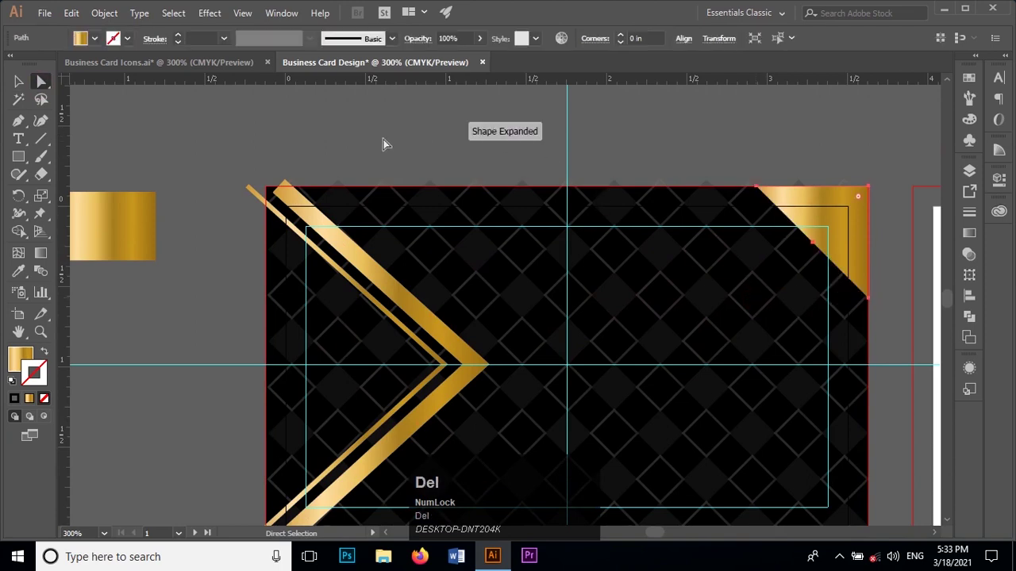
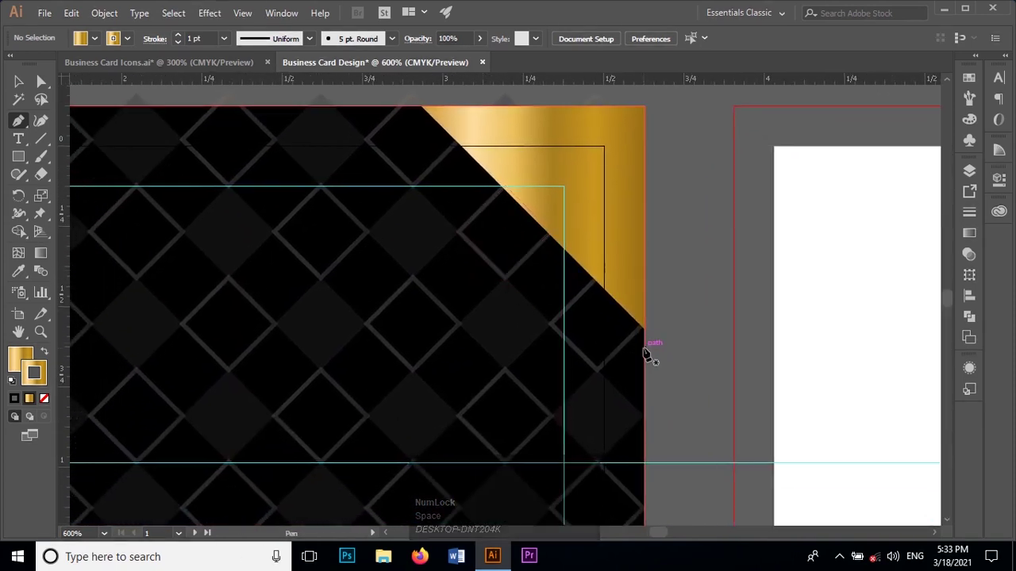
Draw two thin gold strokes with the Pen tool parallel to the corner triangle's diagonal edge
left_click(647, 350)
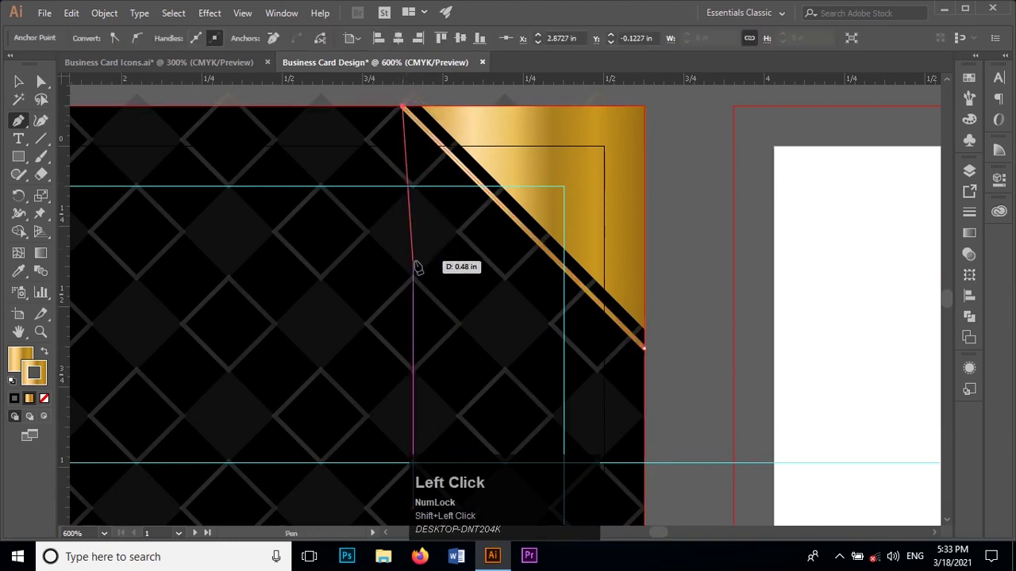
key("Escape")
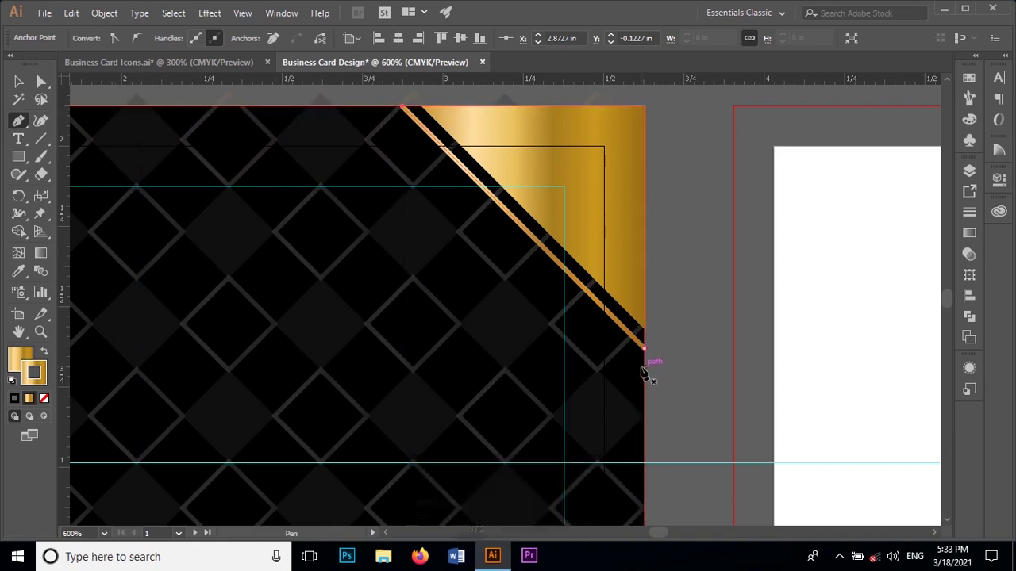
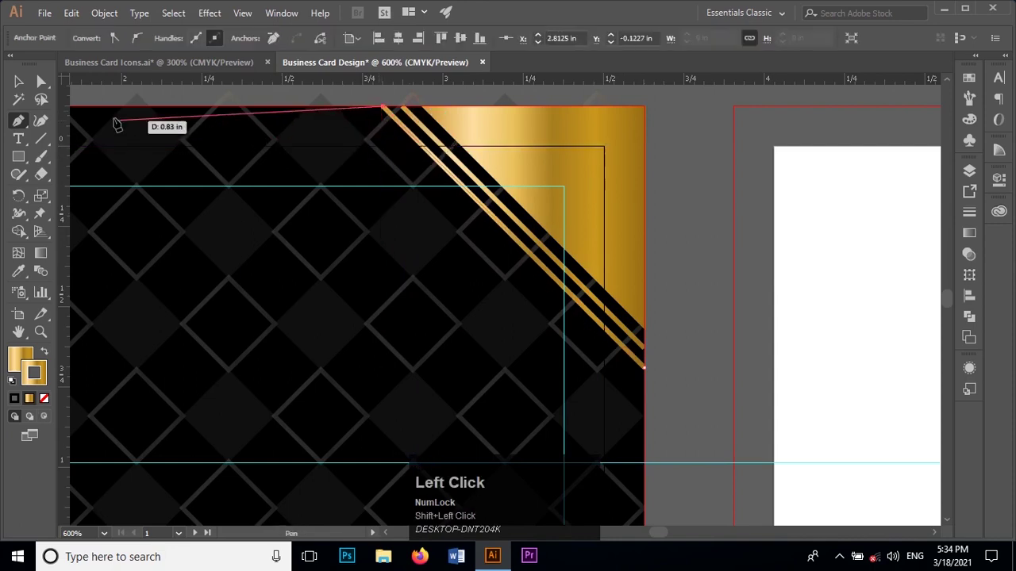
key("Escape")
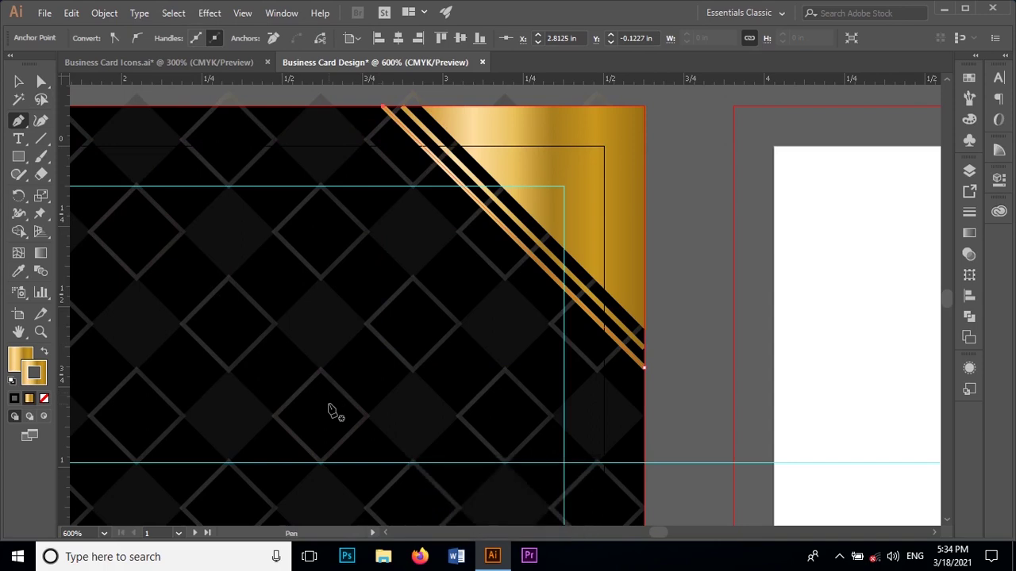
key("Escape")
scroll("down", 3)
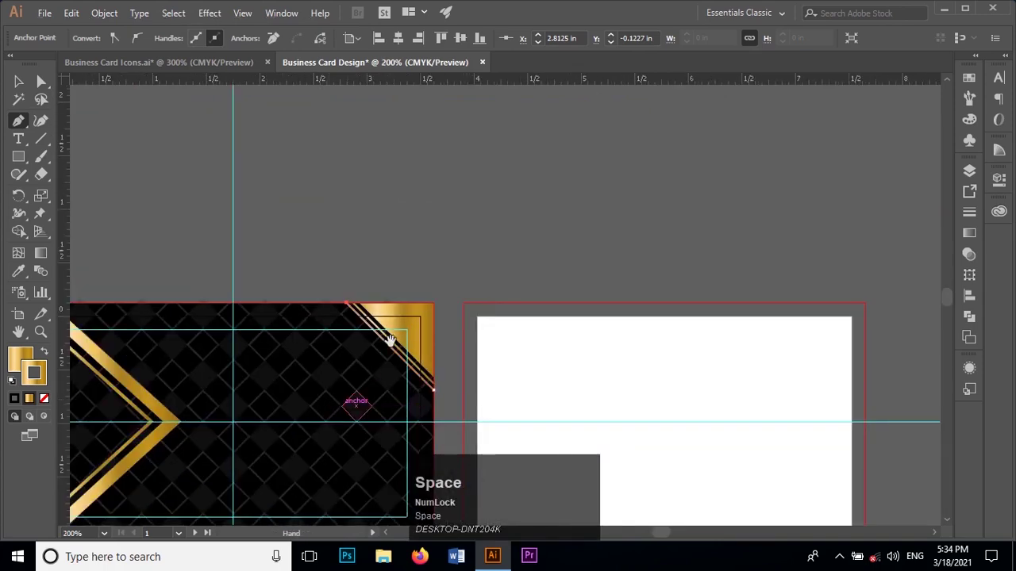
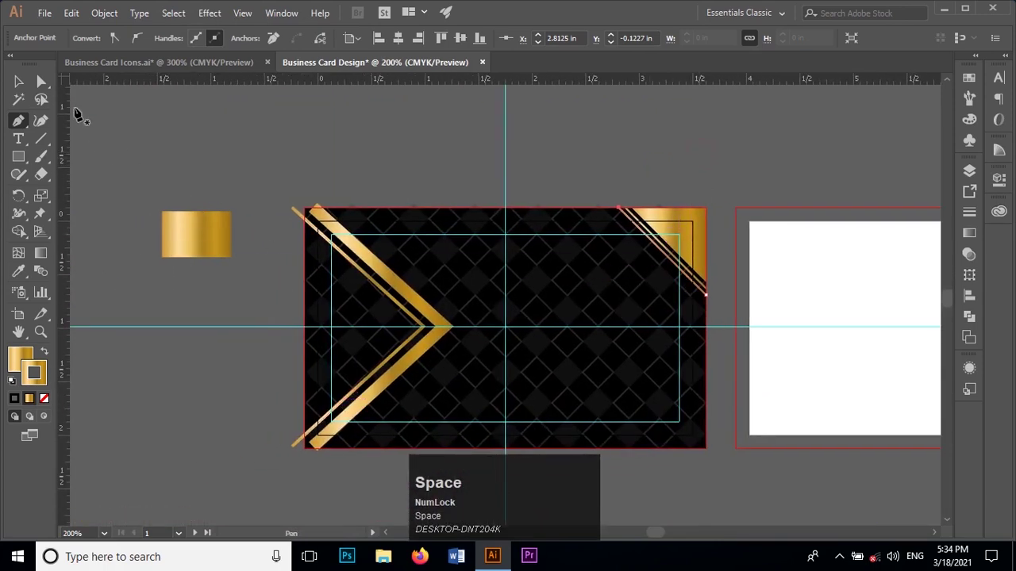
Select the diagonal gold lines, raise their stroke to 2 pt and nudge one downward
left_click(19, 82)
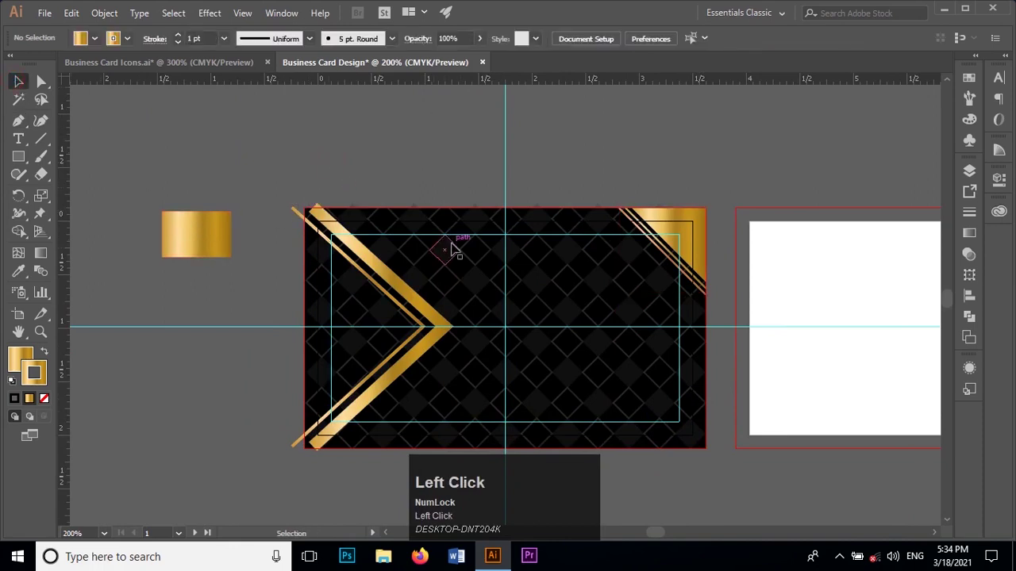
left_click(654, 232)
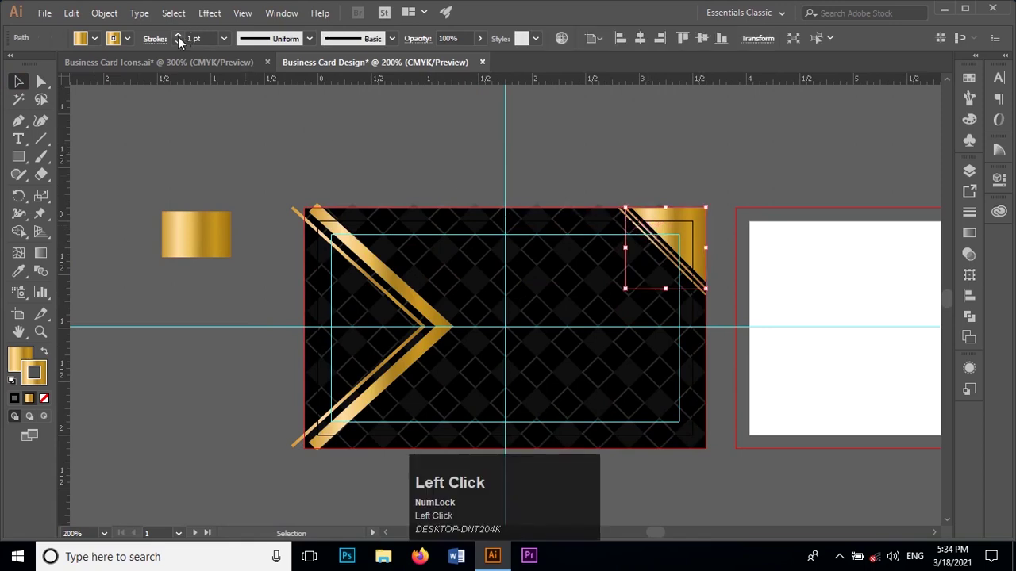
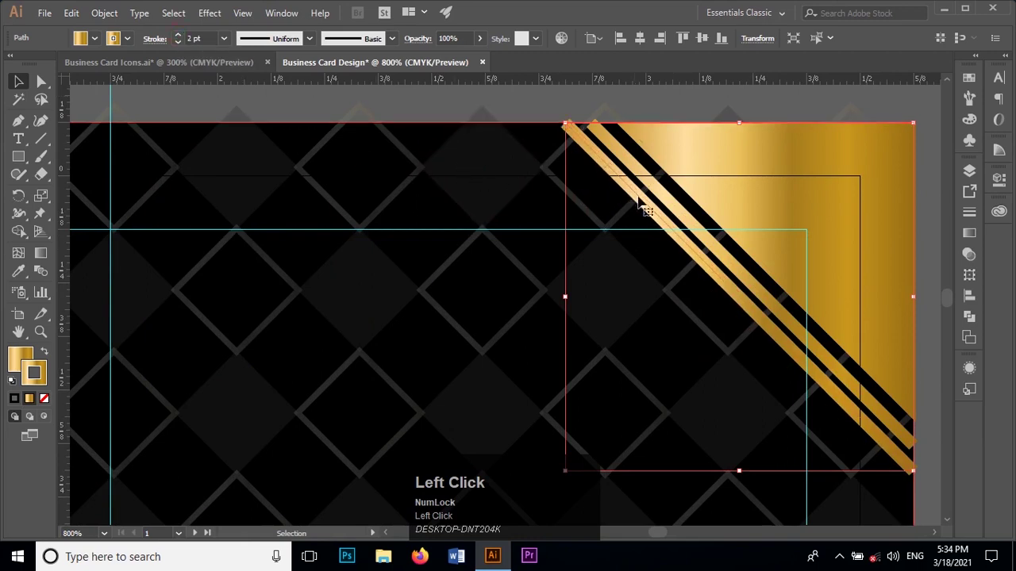
left_click(653, 211)
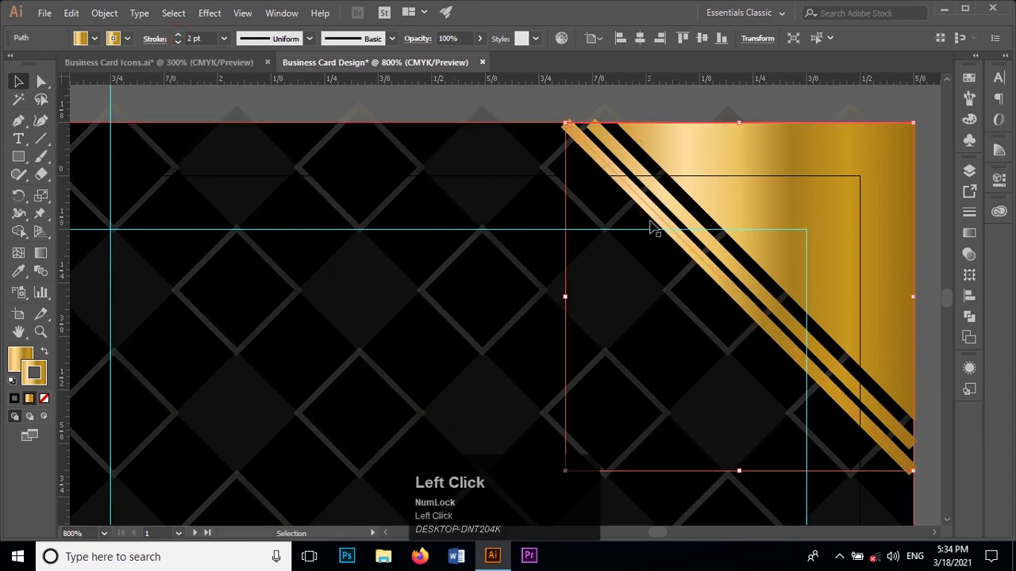
key("Down")
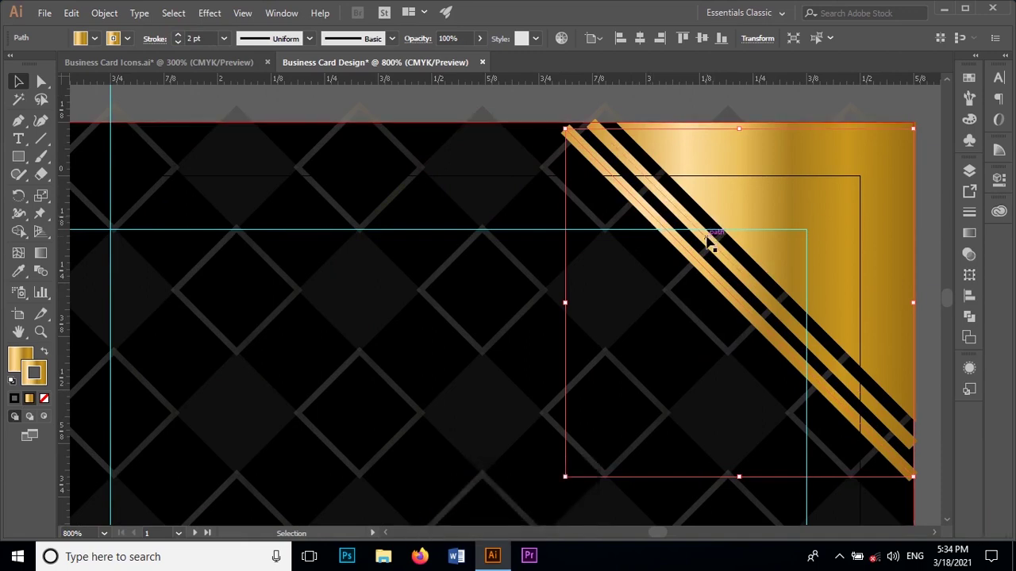
key("Down")
Nudge the second diagonal line into an evenly spaced position with black gaps
left_click(724, 257)
key("Down")
left_click_drag(725, 257, 727, 252)
key("z")
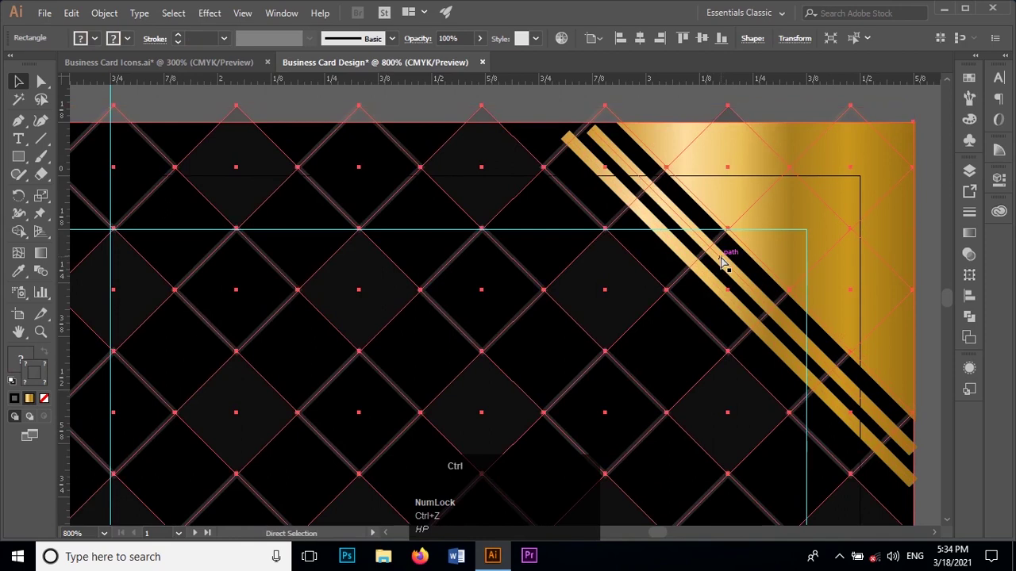
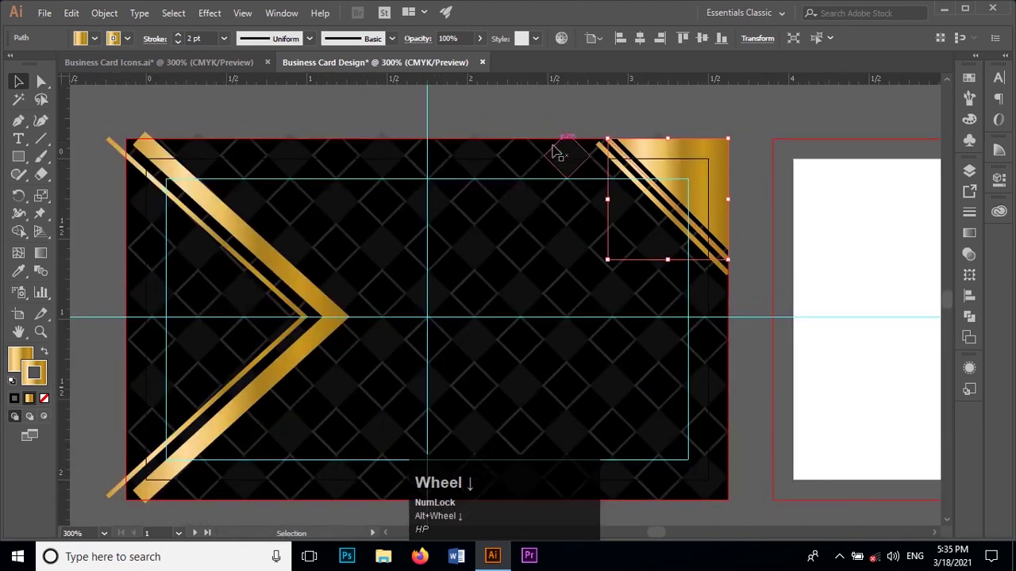
Send the diamond pattern to the back, behind the chevron, corner triangle and stripes
left_click(30, 83)
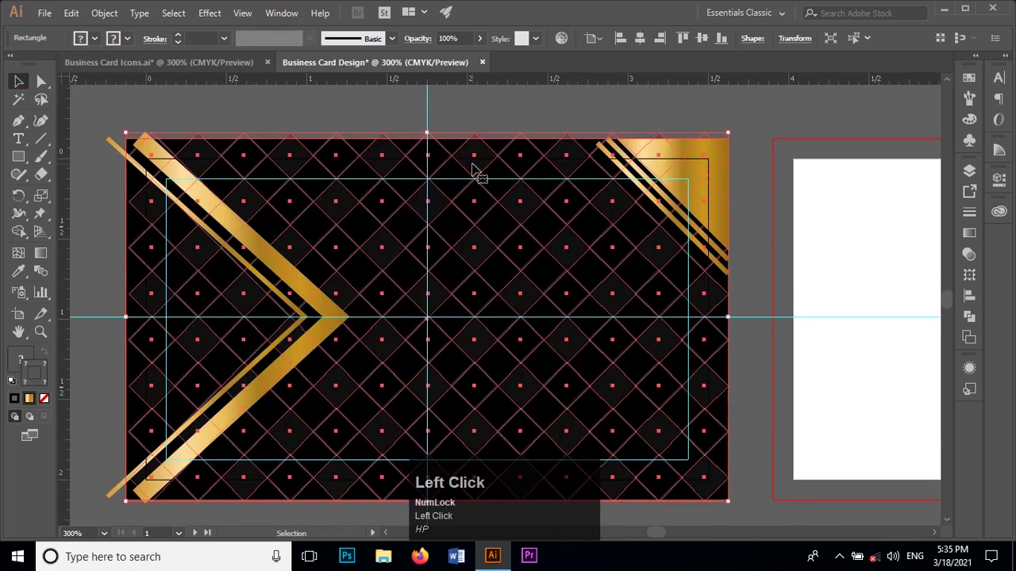
key("ctrl+[")
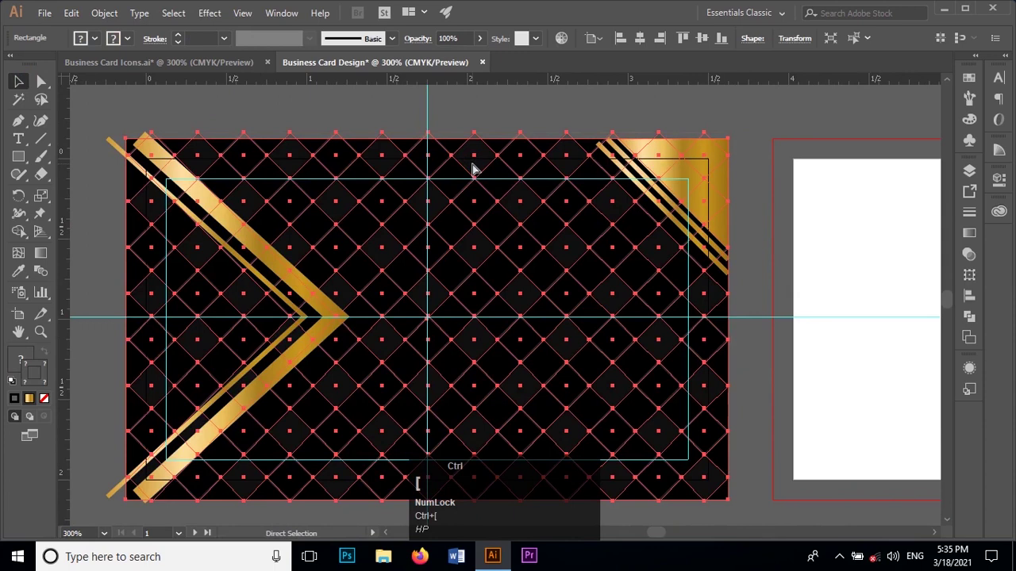
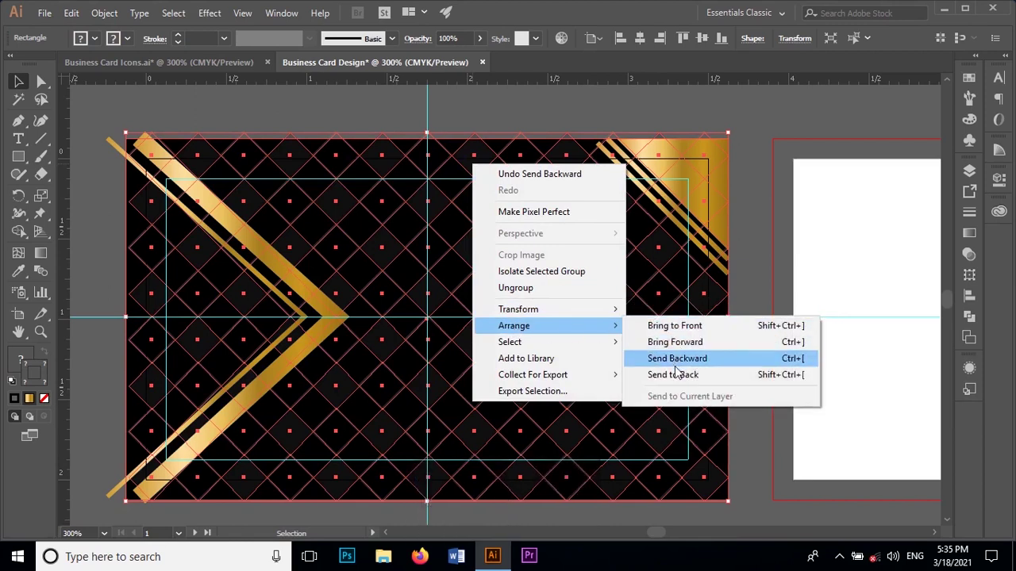
left_click(680, 377)
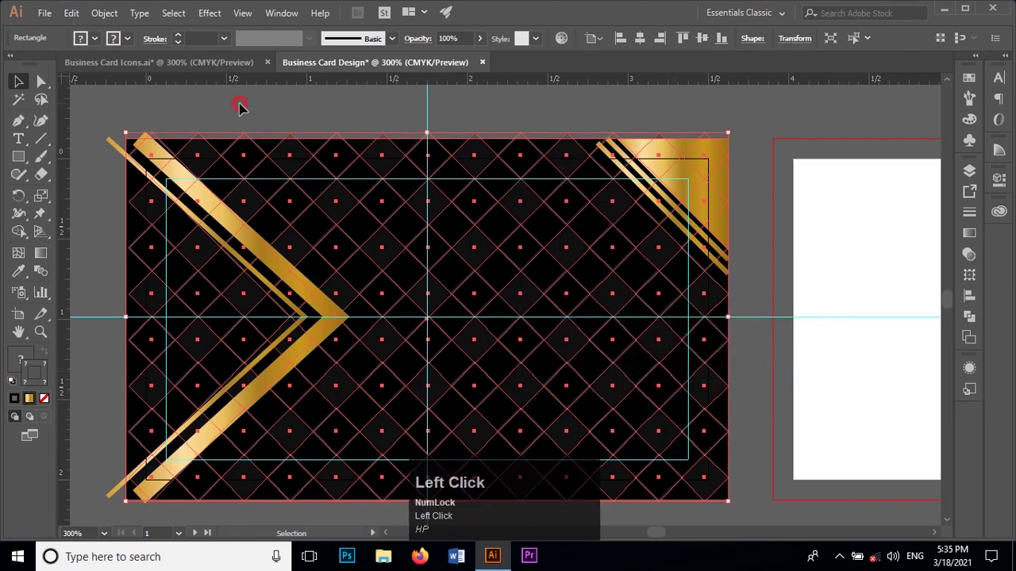
scroll("down", 3)
scroll("up", 3)
Deselect the pattern and switch over to the Business Card Icons document
type("hp")
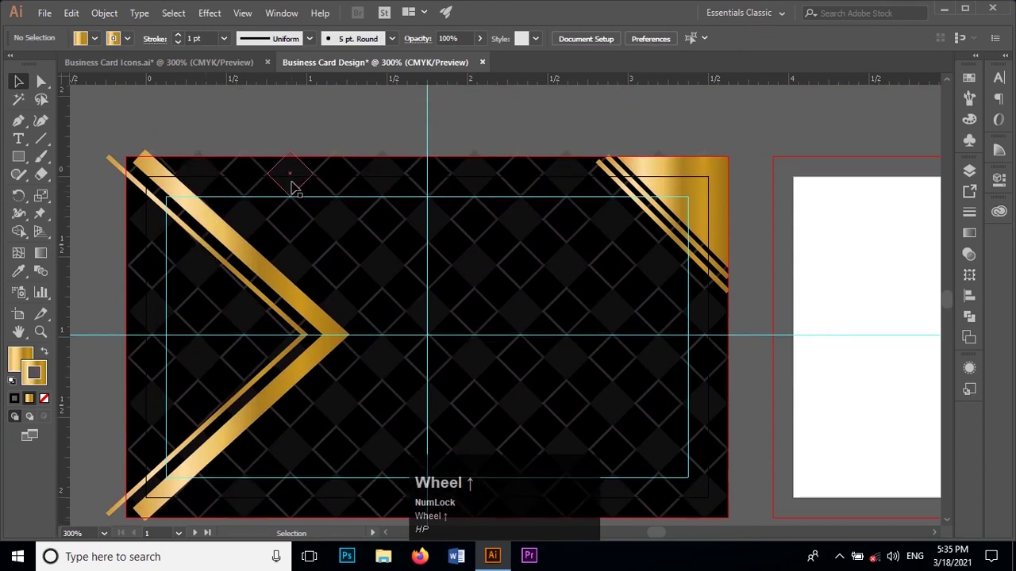
left_click(298, 185)
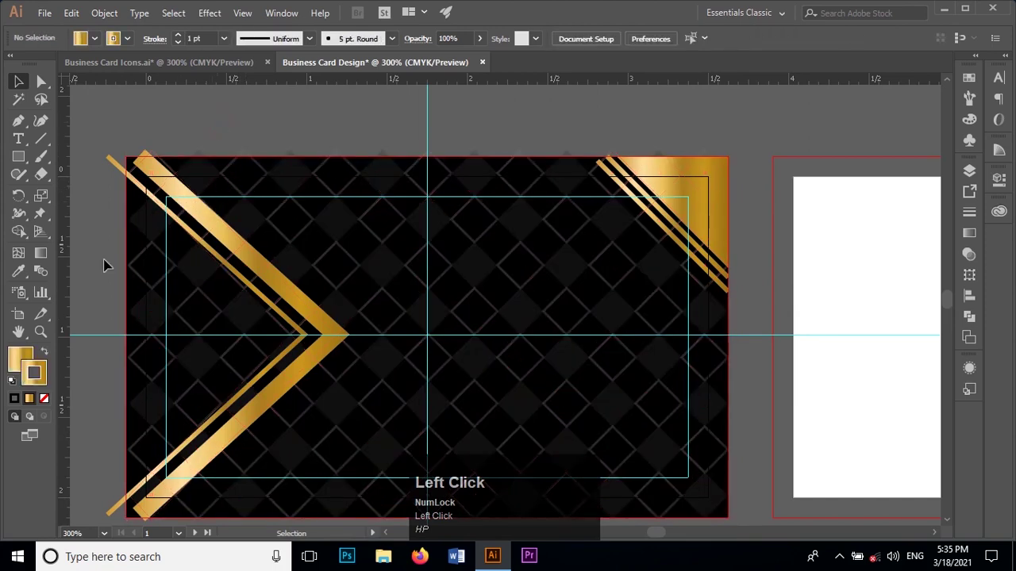
left_click(319, 59)
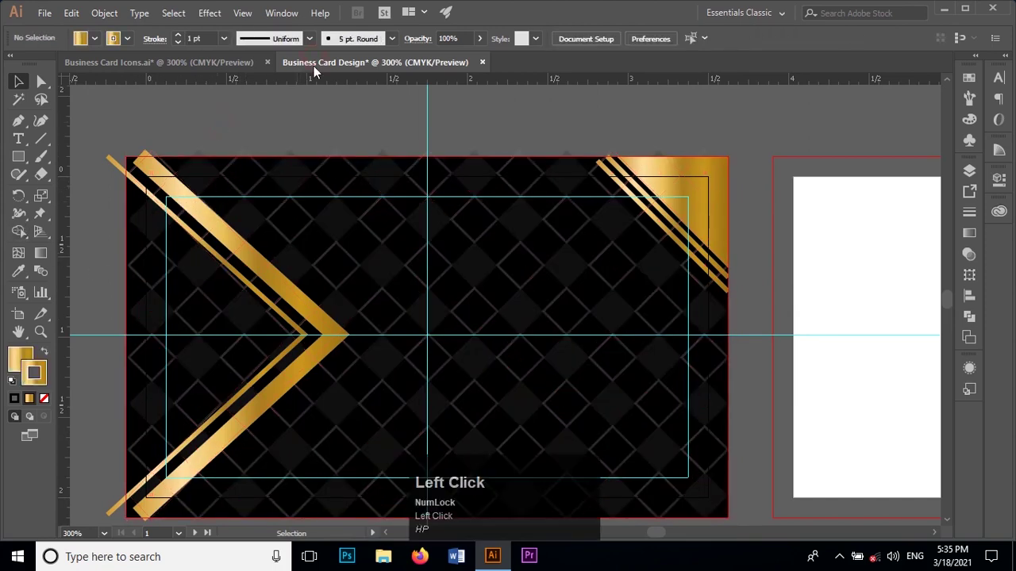
Copy the A.Zee Collections logo from the icons file and paste it left of centre inside the chevron
left_click(206, 59)
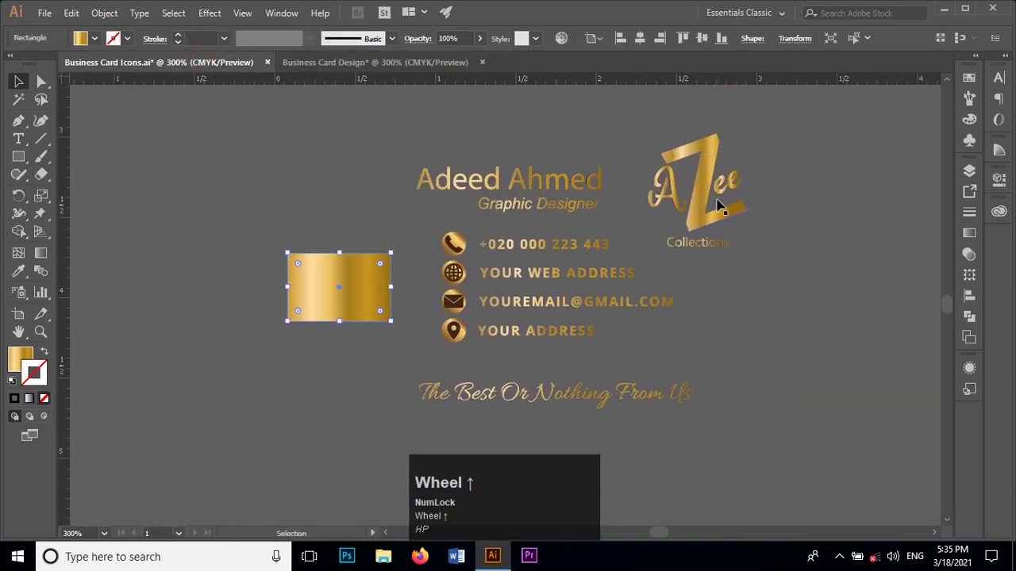
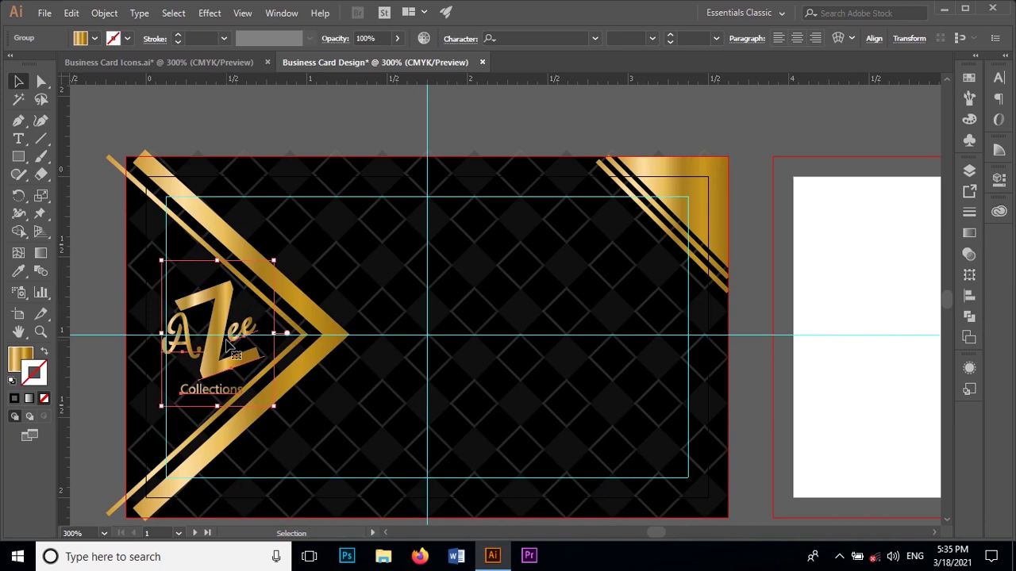
key("Up")
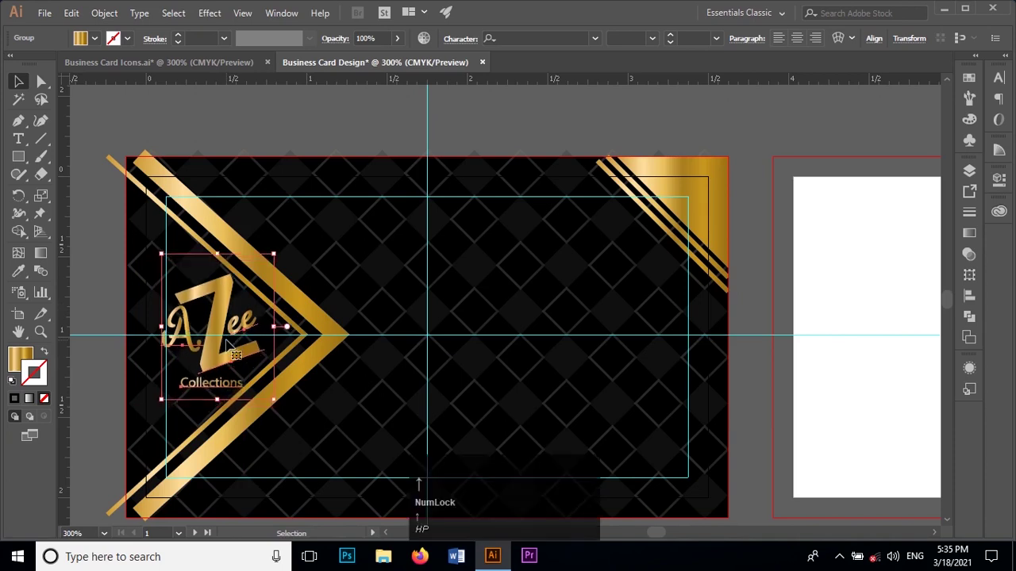
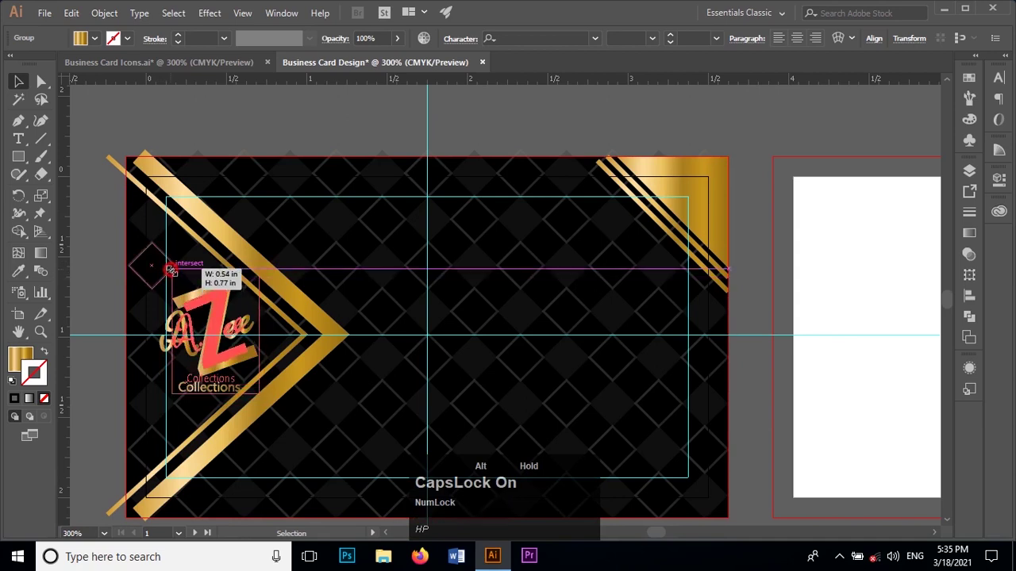
key("alt+Caps_Lock")
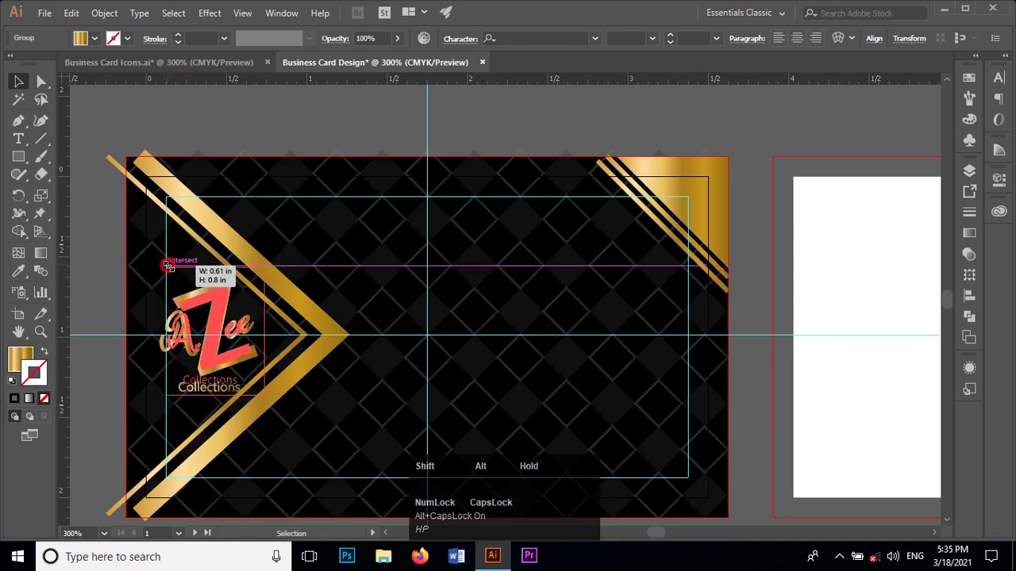
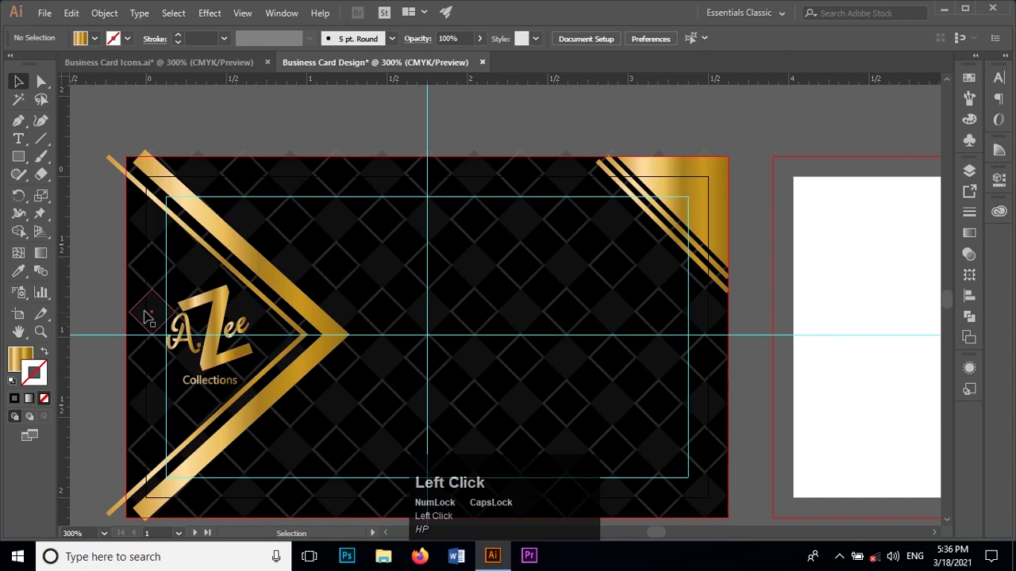
left_click(349, 68)
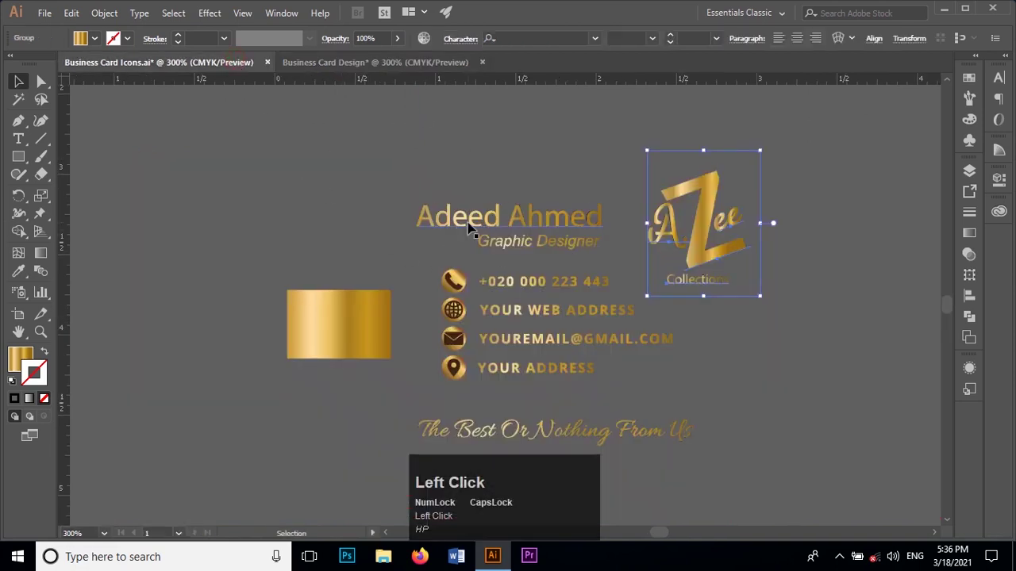
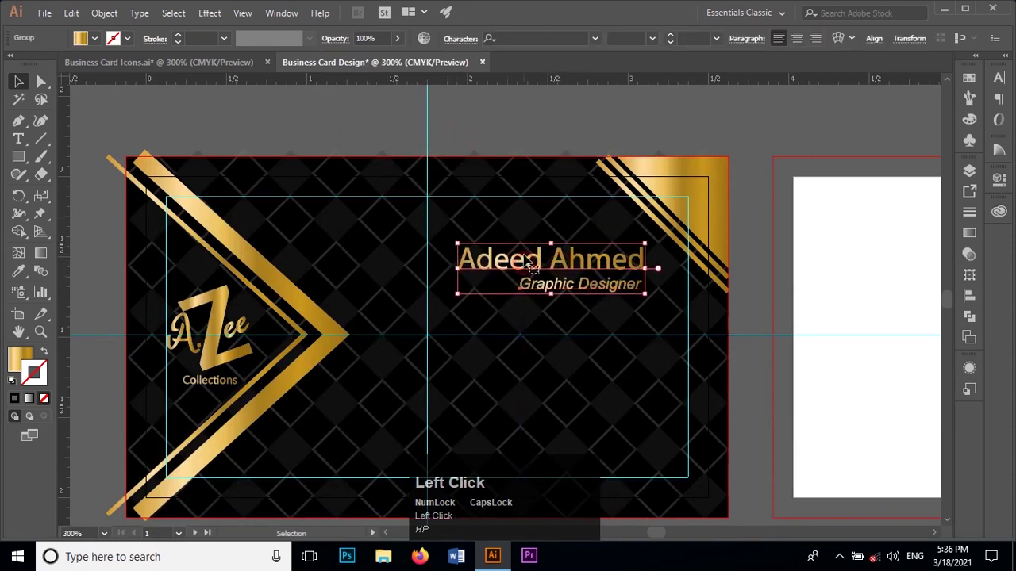
key("Up")
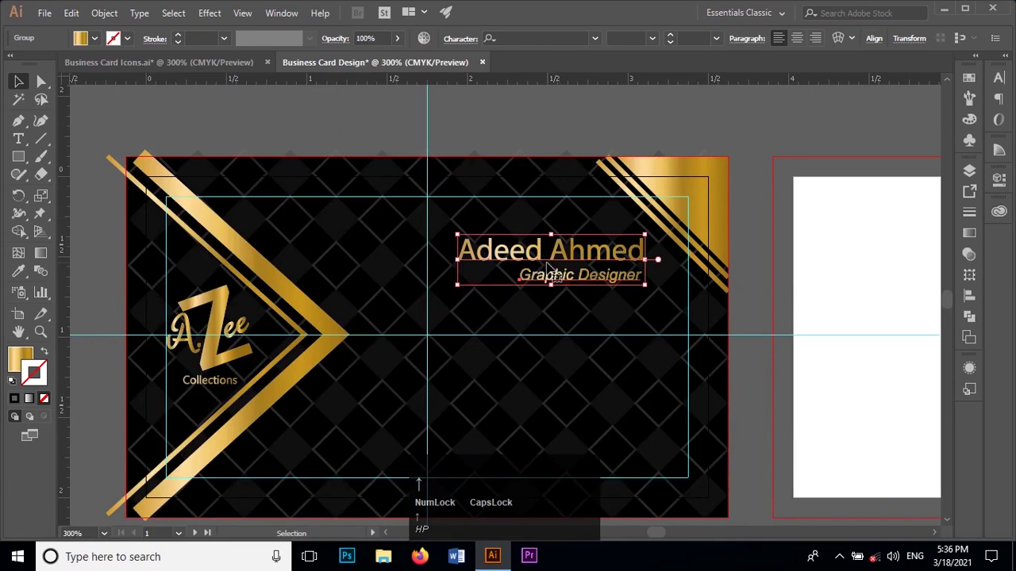
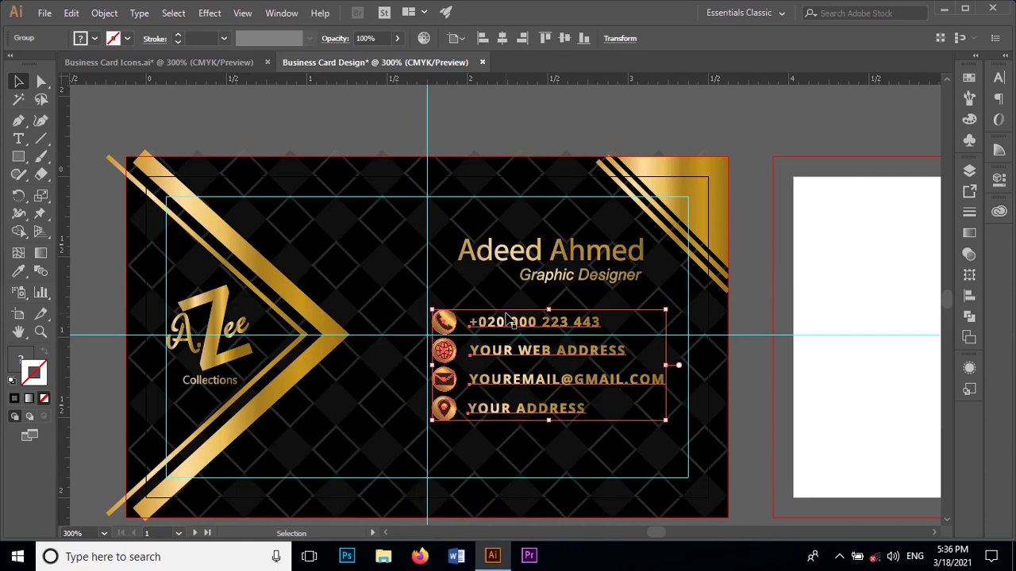
left_click_drag(526, 262, 533, 135)
Add the tagline 'The Best Or Nothing From Us' beneath the contact details
scroll("down", 3)
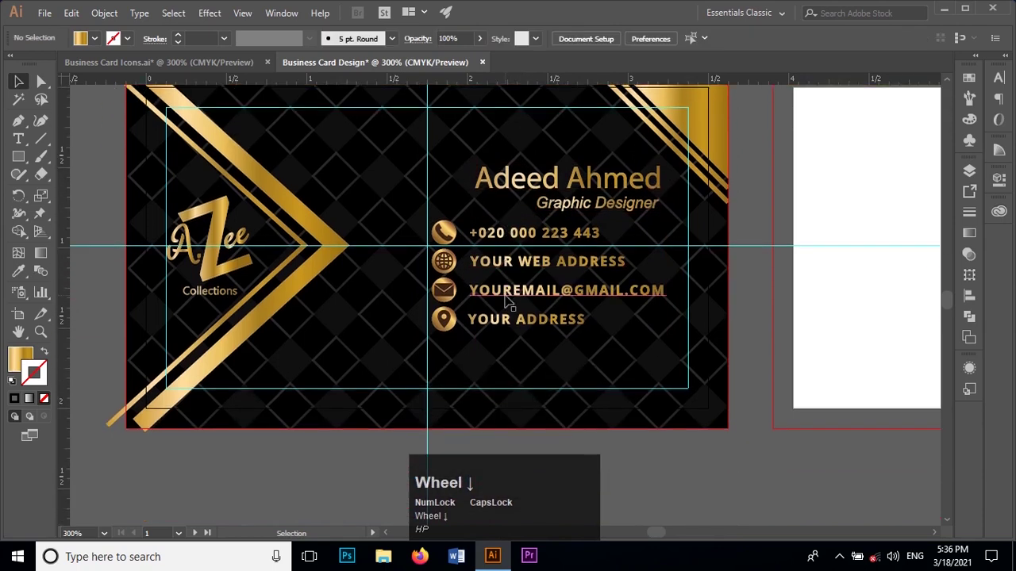
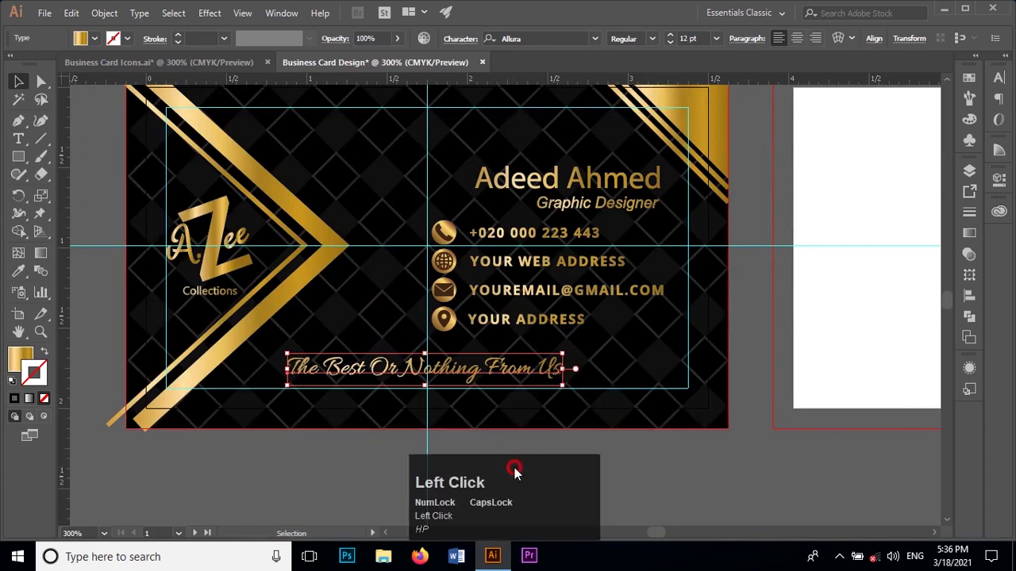
scroll("up", 3)
scroll("down", 3)
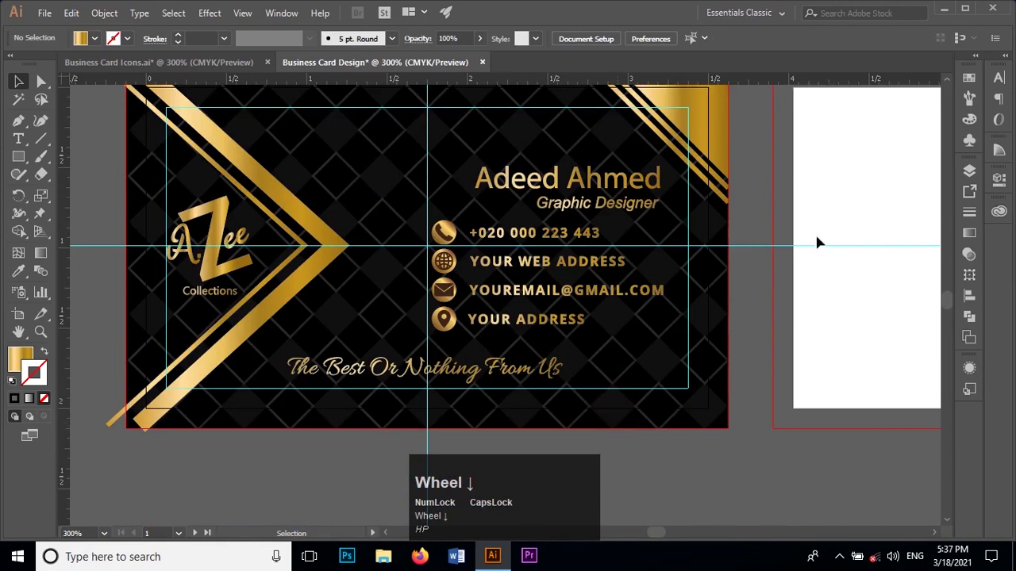
Make Back the working layer and bring the diamond-patterned back card into view
left_click(973, 179)
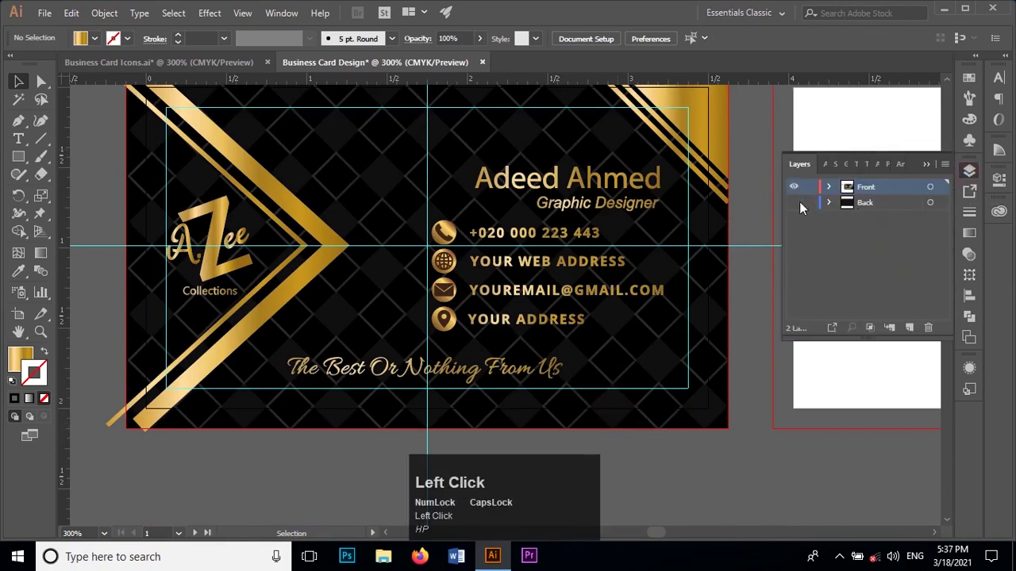
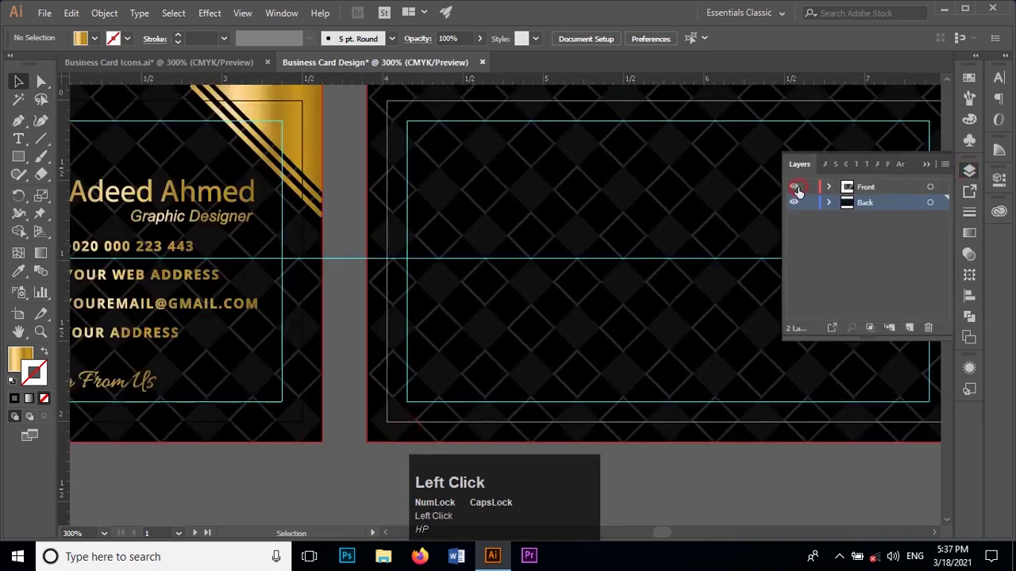
scroll("up", 3)
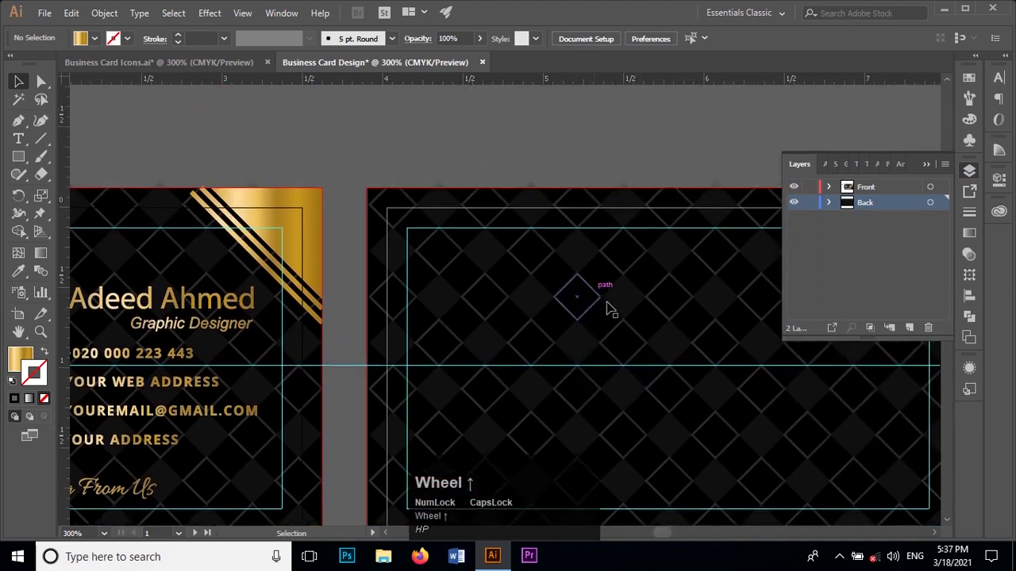
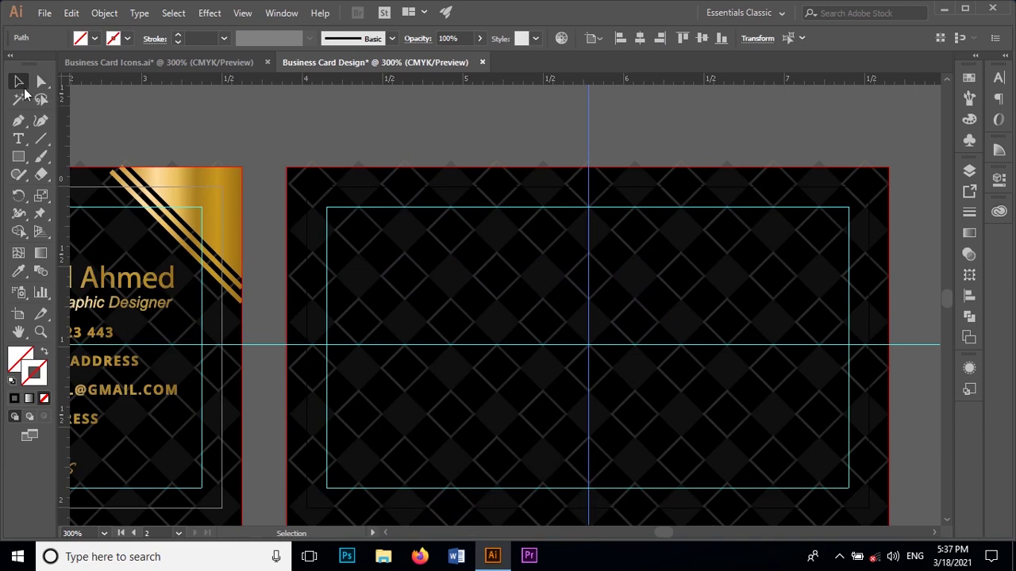
Copy the front's gold corner triangle and paste two copies onto the Back layer
left_click(24, 91)
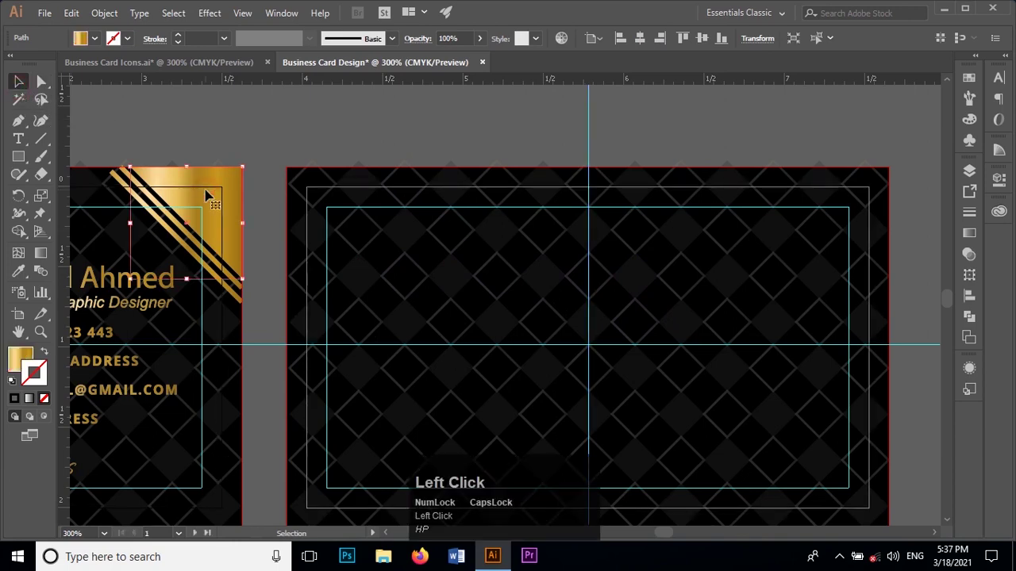
key("ctrl+c")
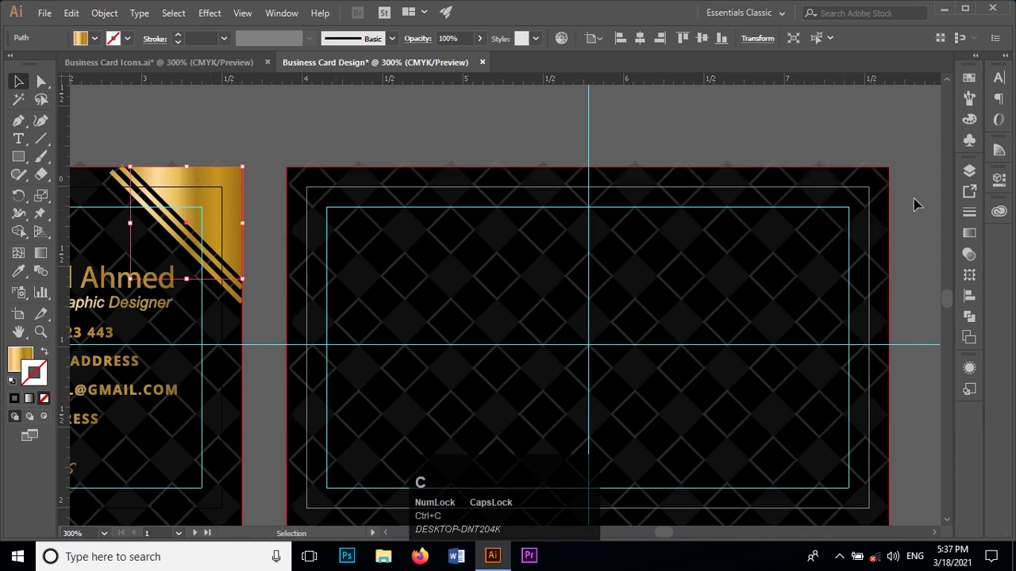
left_click(976, 179)
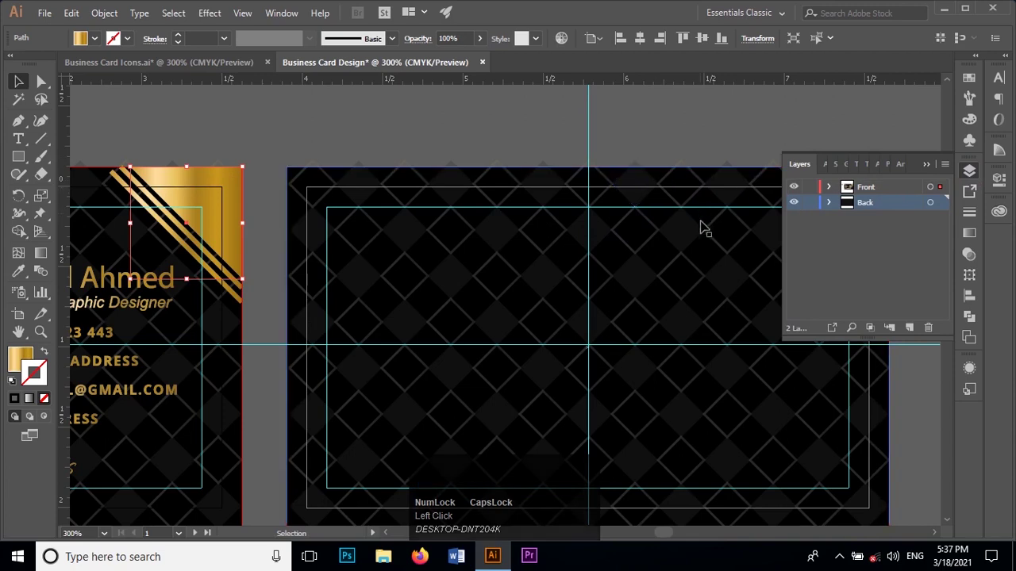
key("ctrl+v")
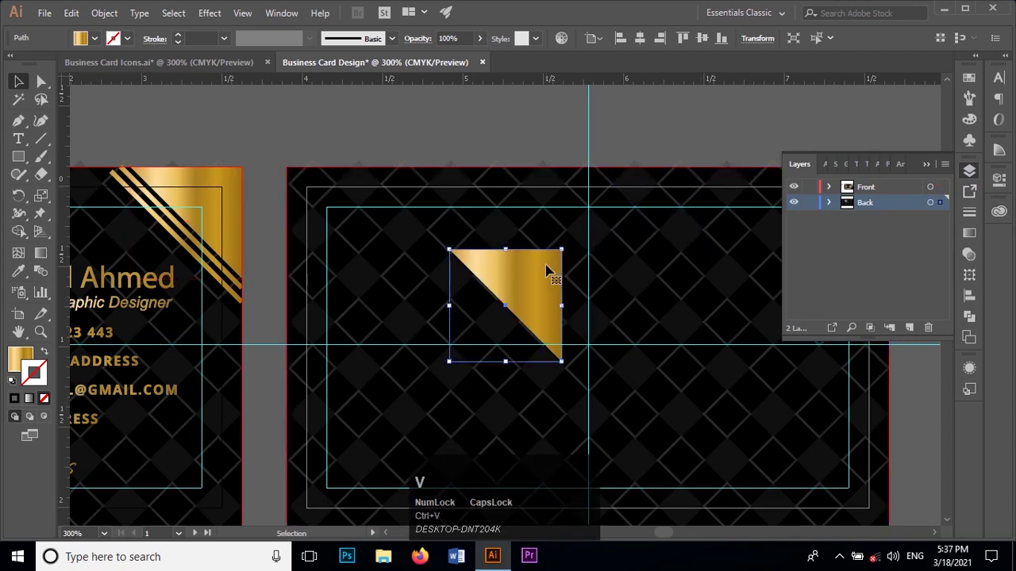
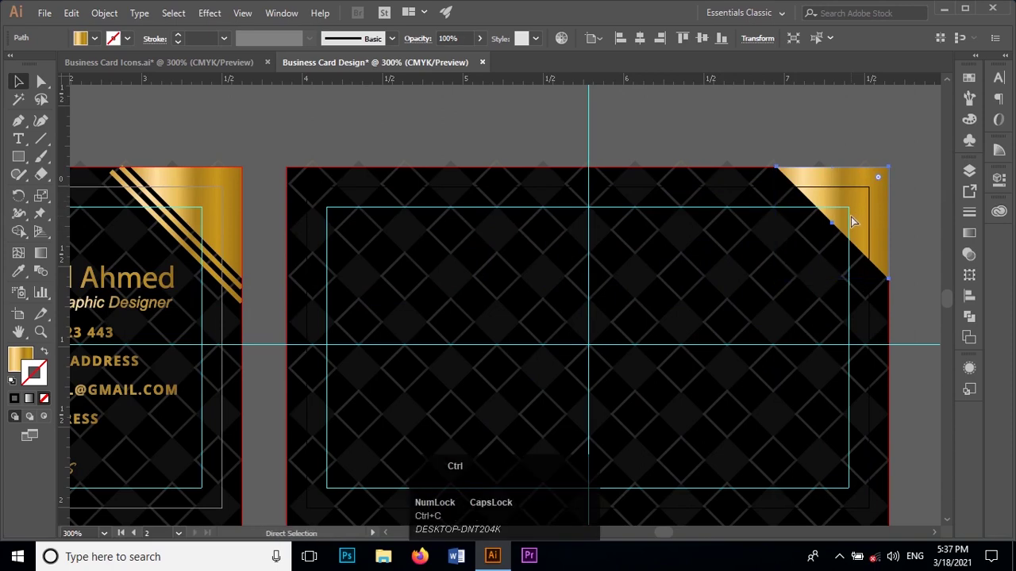
key("ctrl+v")
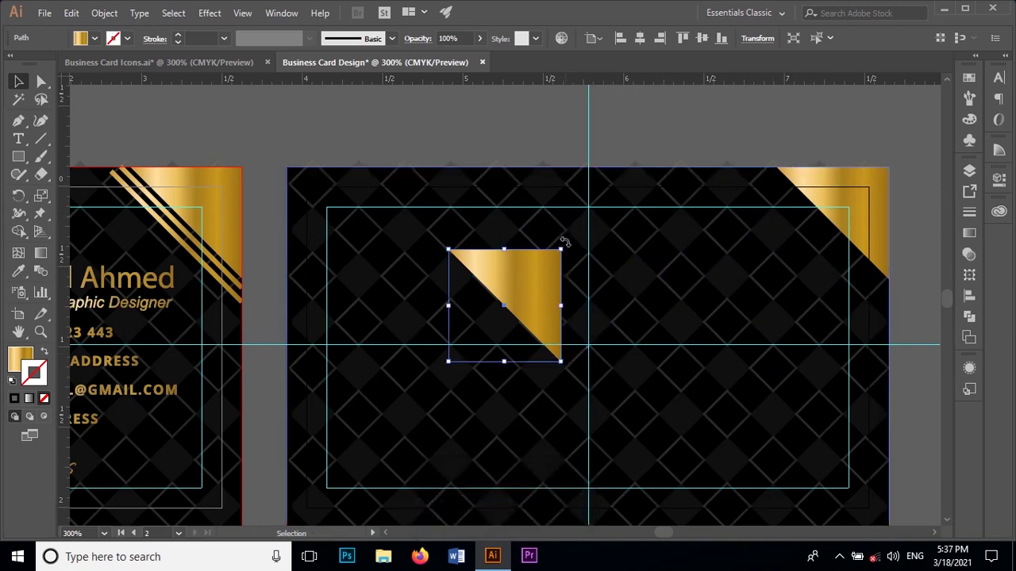
Reorder the diamond pattern, then rotate the second triangle 180° toward the bottom-left corner
left_click(562, 185)
right_click(565, 189)
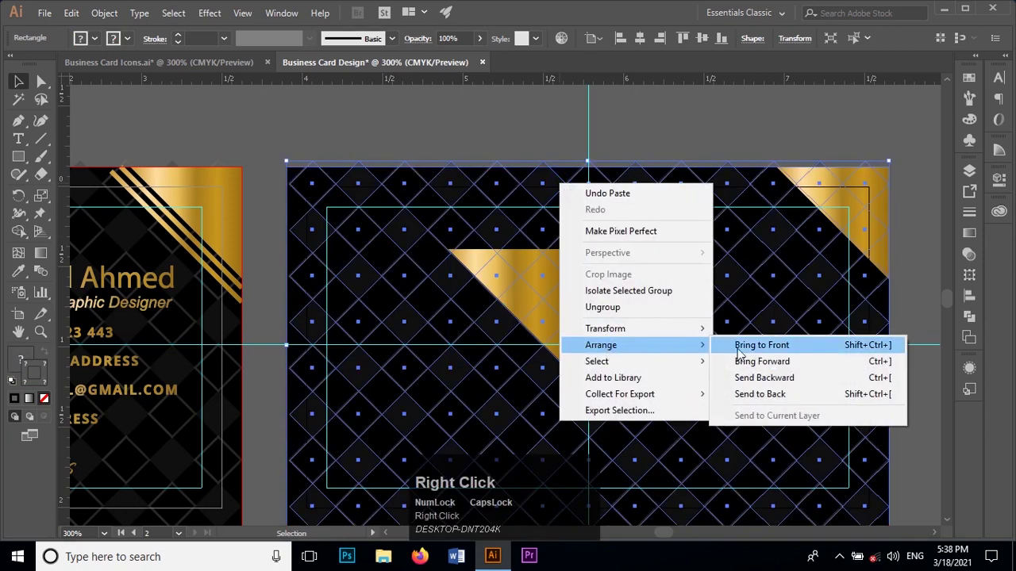
left_click(776, 375)
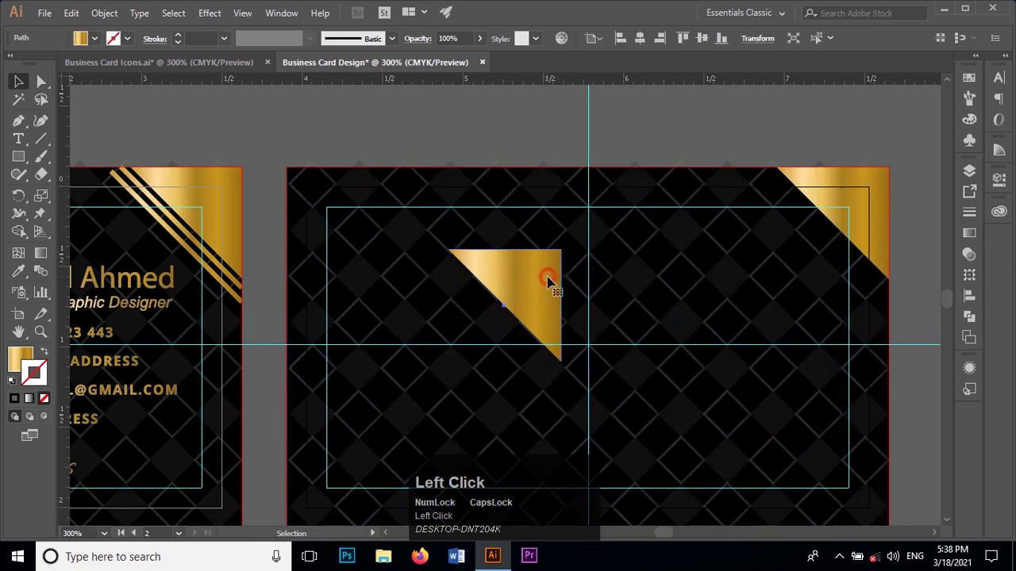
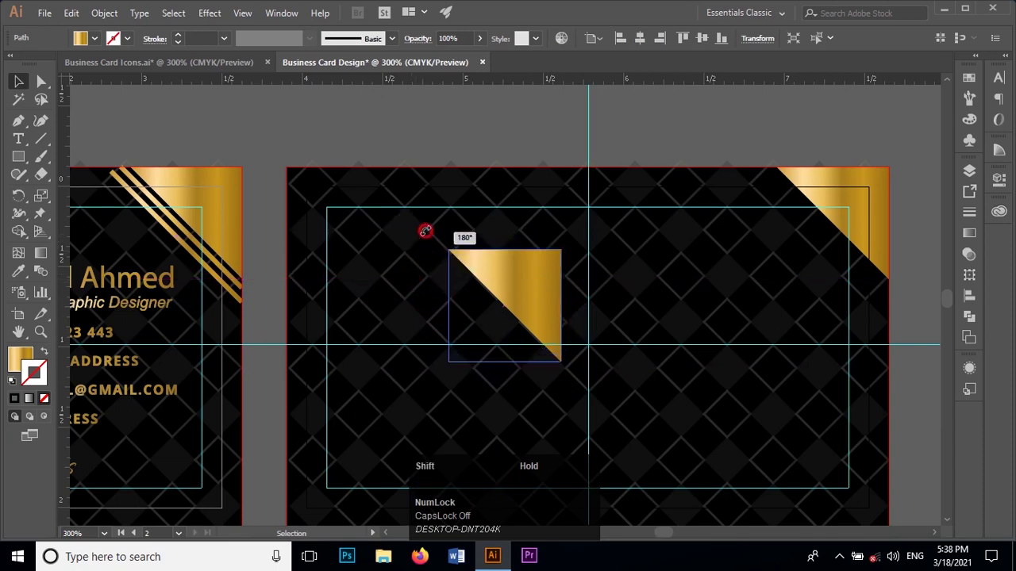
left_click_drag(474, 304, 333, 436)
scroll("down", 3)
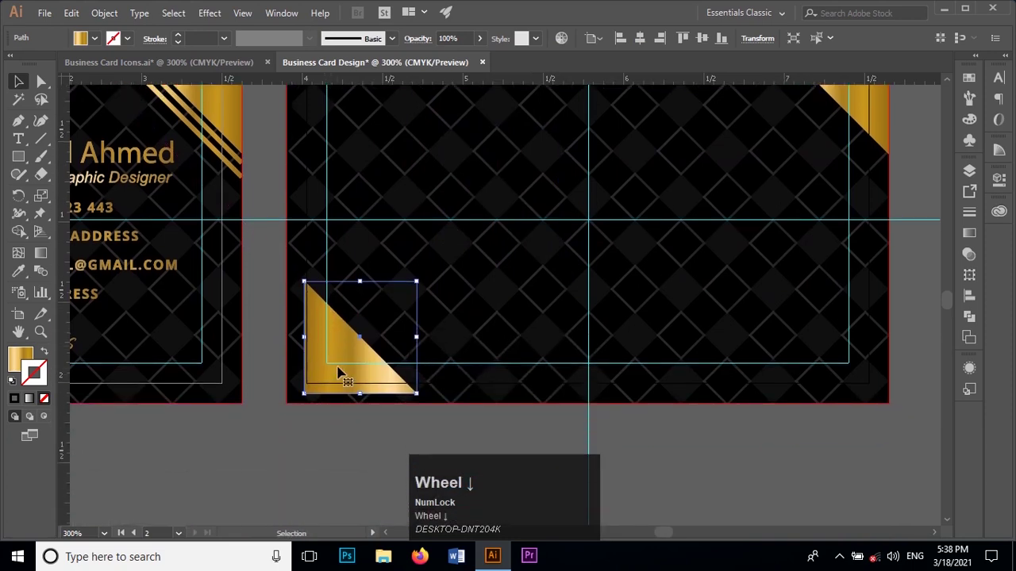
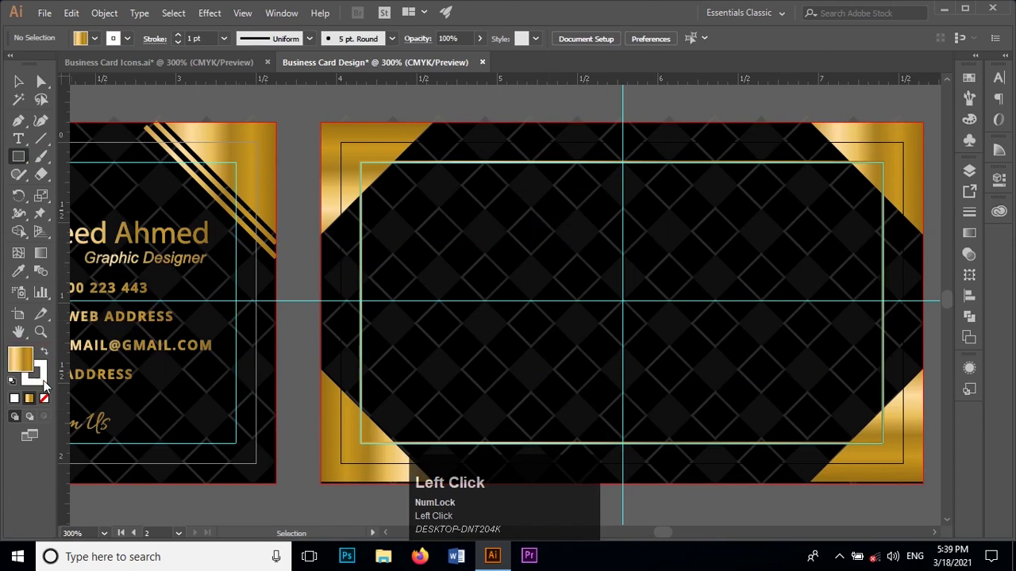
Scroll to view the back card with gold triangles in all four corners
scroll("up", 3)
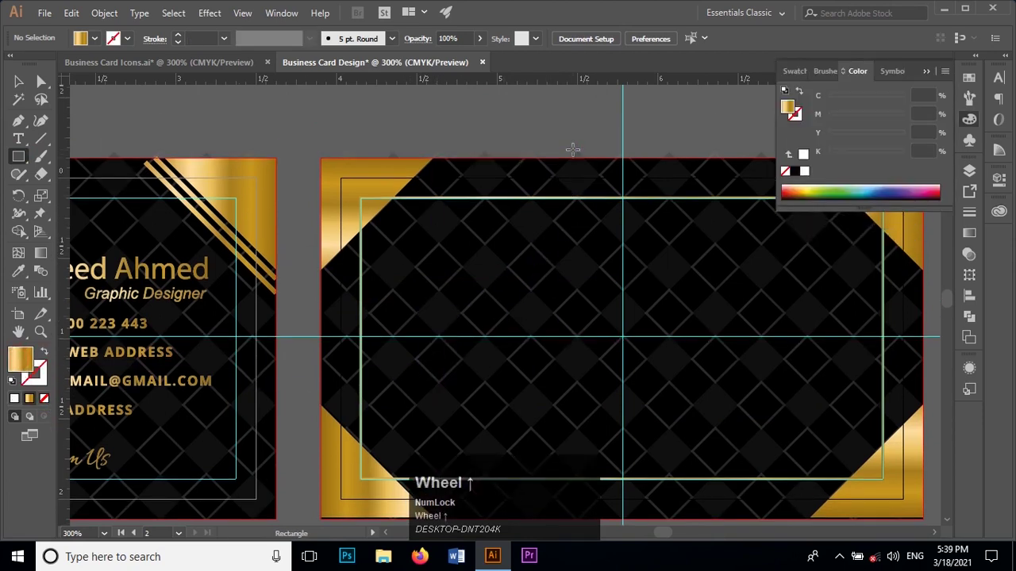